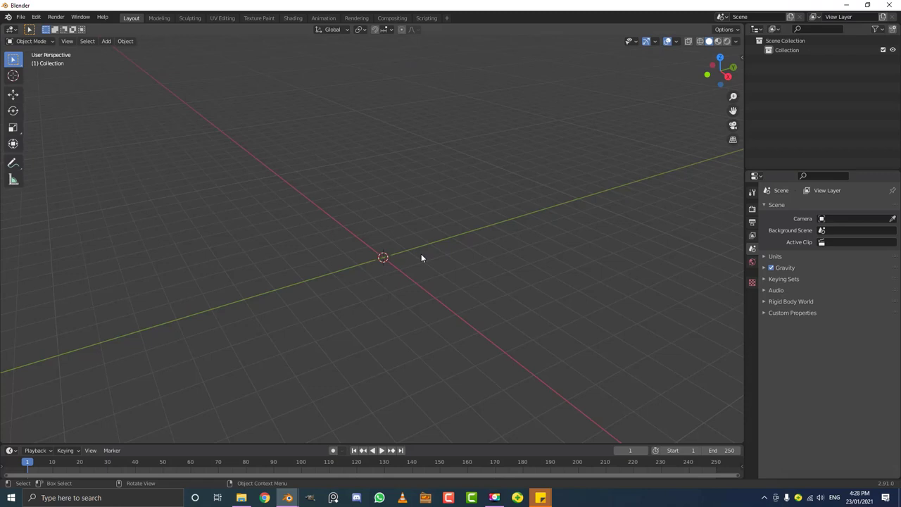
# Step: Orbit the empty scene to a good angle and bring up the Add > Mesh primitives list
pyautogui.scroll(-3)
pyautogui.middleClick(393, 257)
pyautogui.middleClick(323, 303)
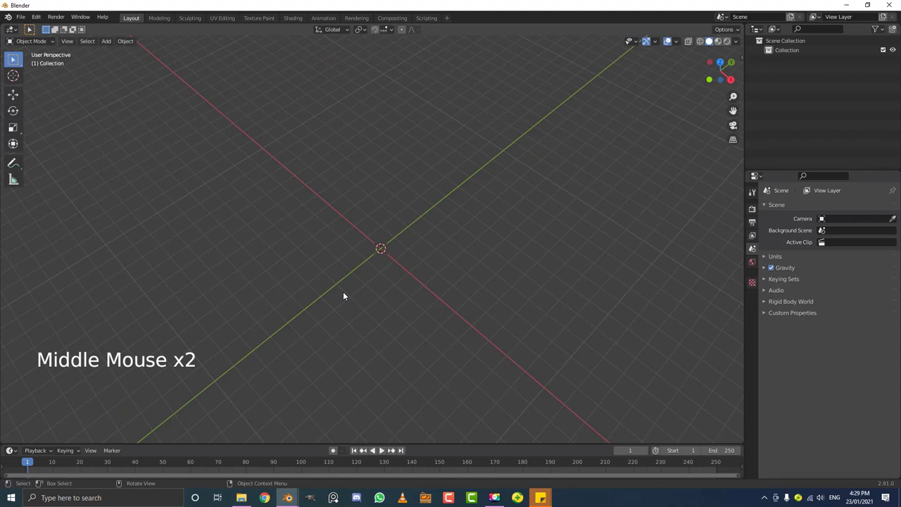
pyautogui.middleClick(431, 301)
pyautogui.scroll(3)
pyautogui.middleClick(386, 282)
pyautogui.press('shift+a')
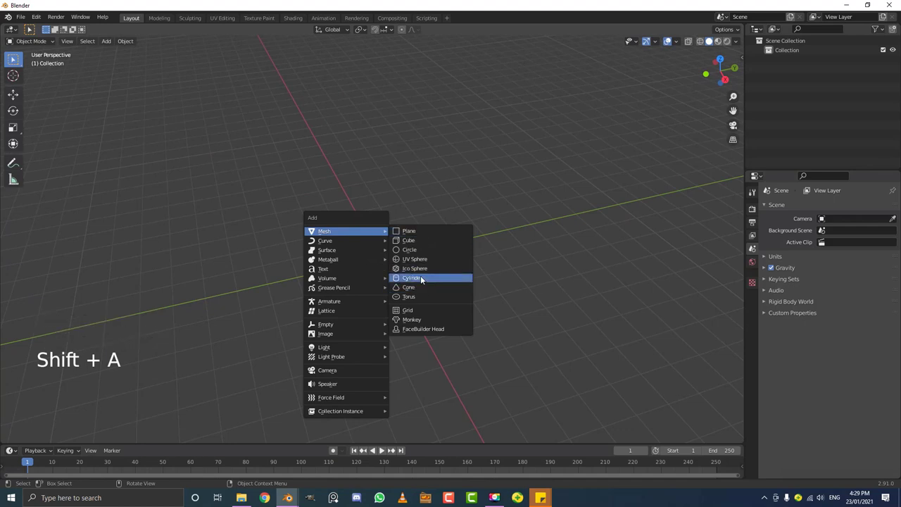
# Step: Add a cylinder, scale it flat along Z into a disc, and rotate it 90° on X upright
pyautogui.middleClick(393, 283)
pyautogui.scroll(3)
pyautogui.middleClick(420, 301)
pyautogui.scroll(3)
pyautogui.press('Tab')
pyautogui.press('KP_1')
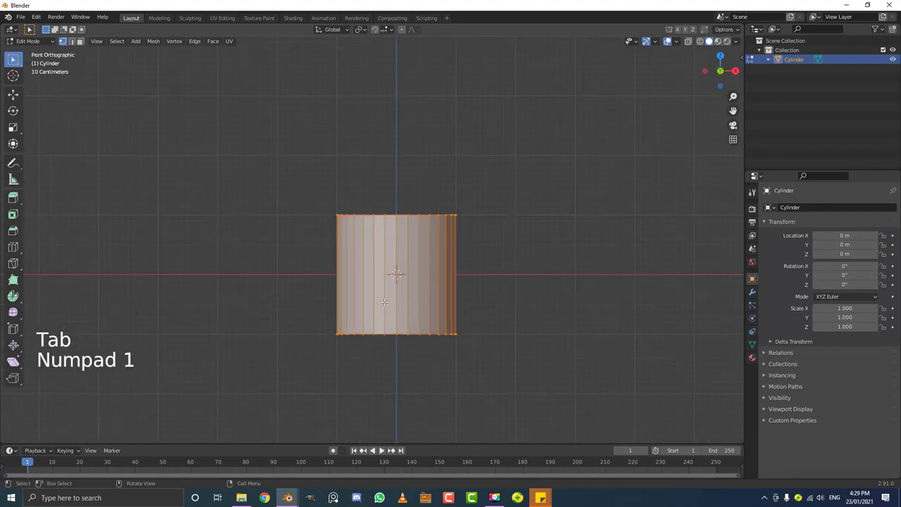
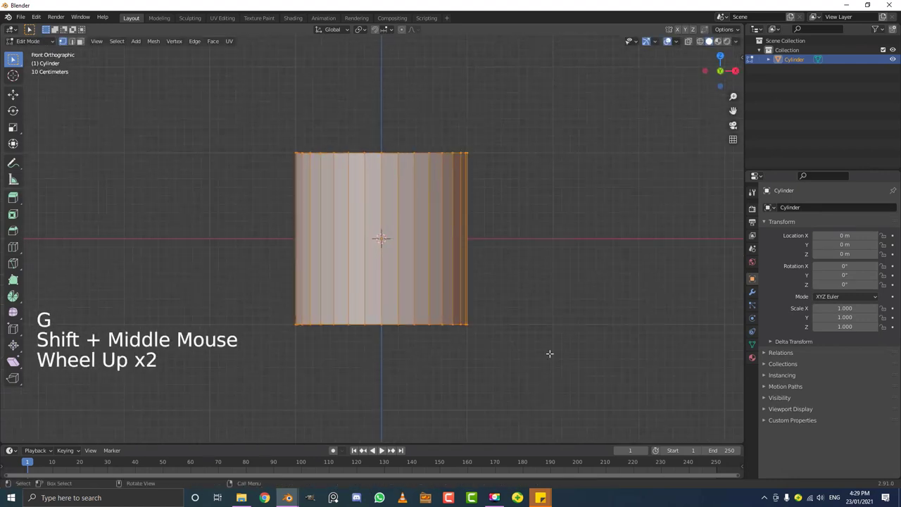
pyautogui.press('s')
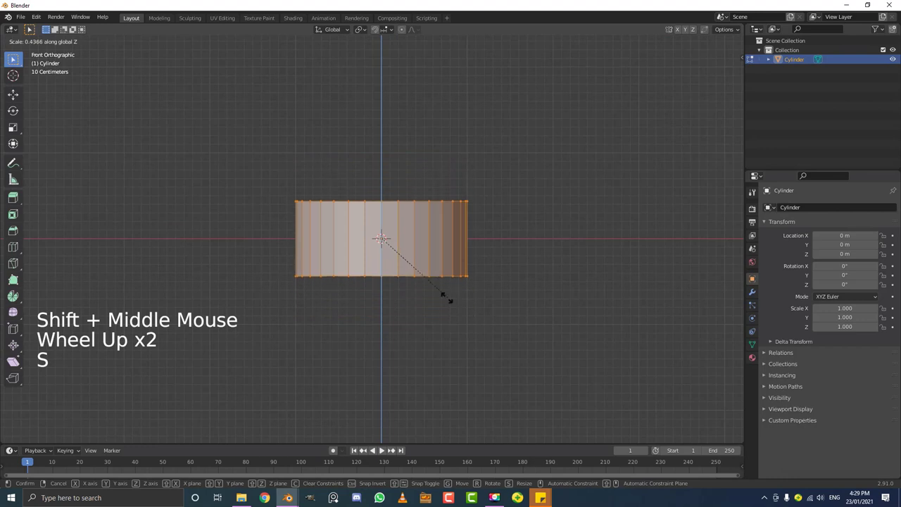
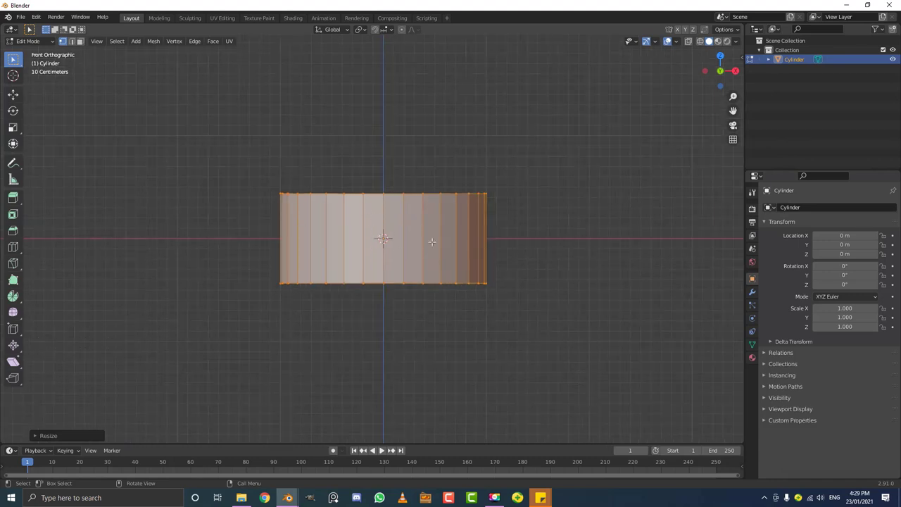
pyautogui.press('r')
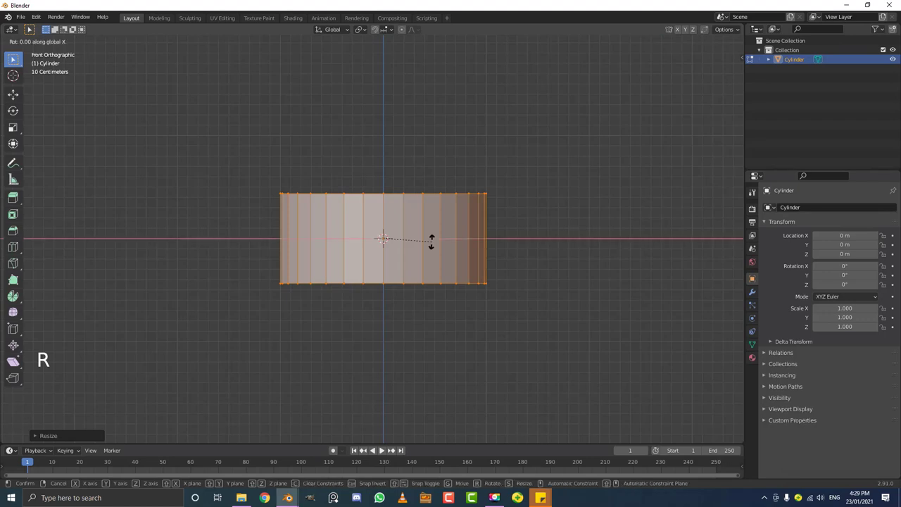
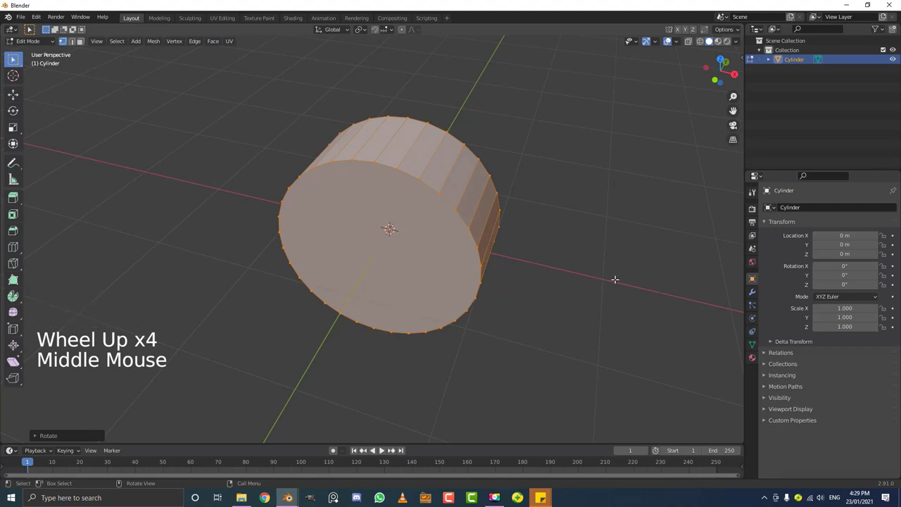
# Step: Thicken the open ring's wall with shrink/fatten, leave Edit Mode and view it from the front
pyautogui.scroll(-3)
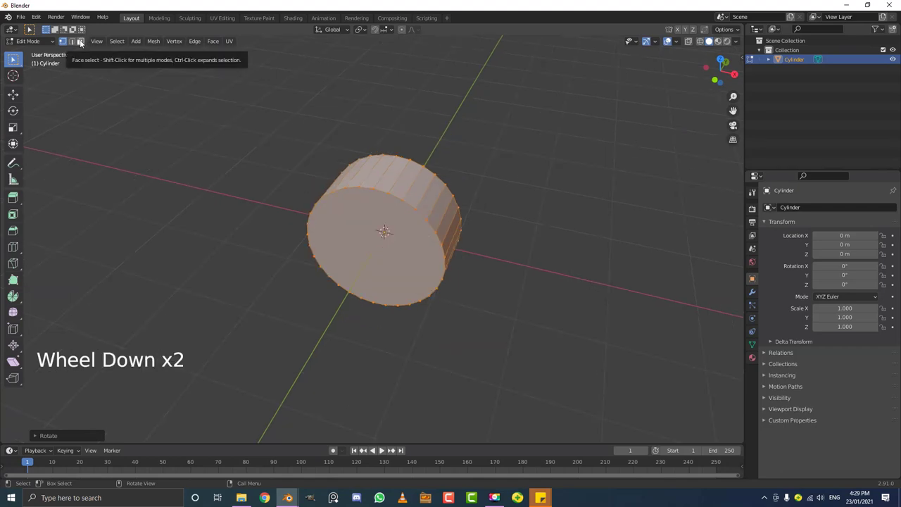
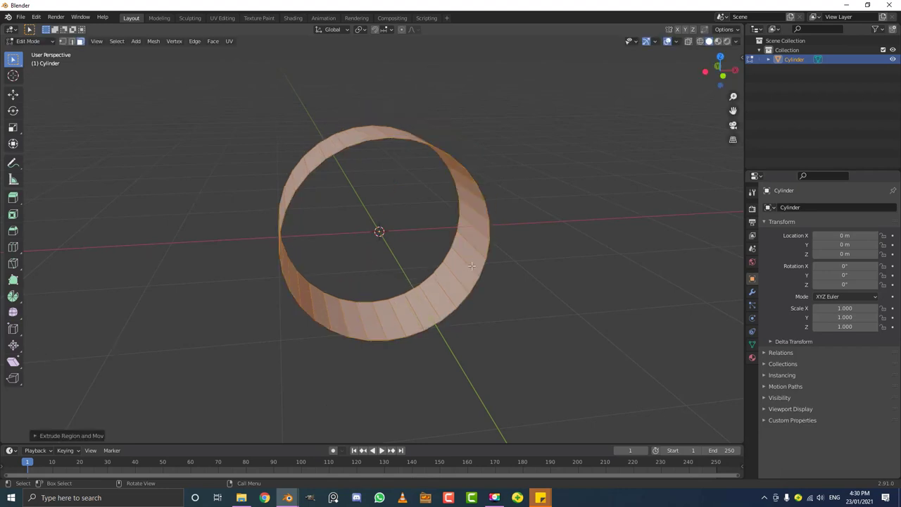
pyautogui.press('alt+s')
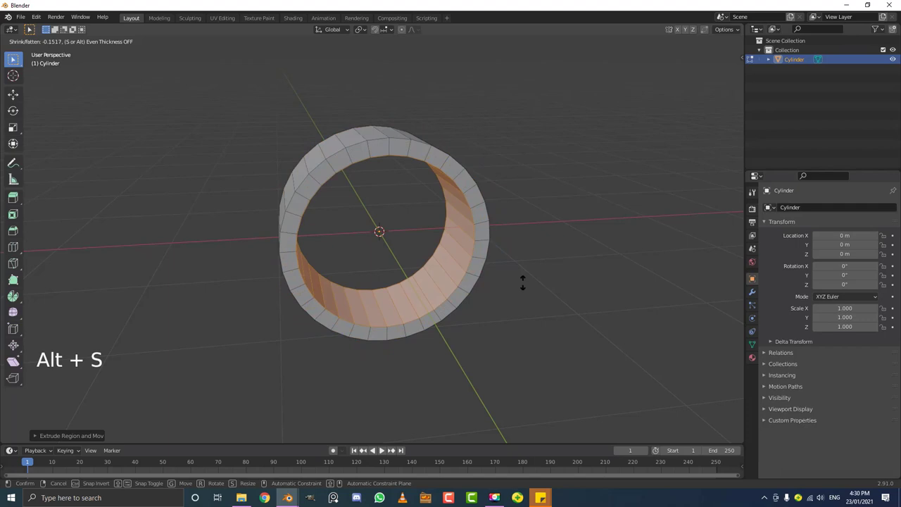
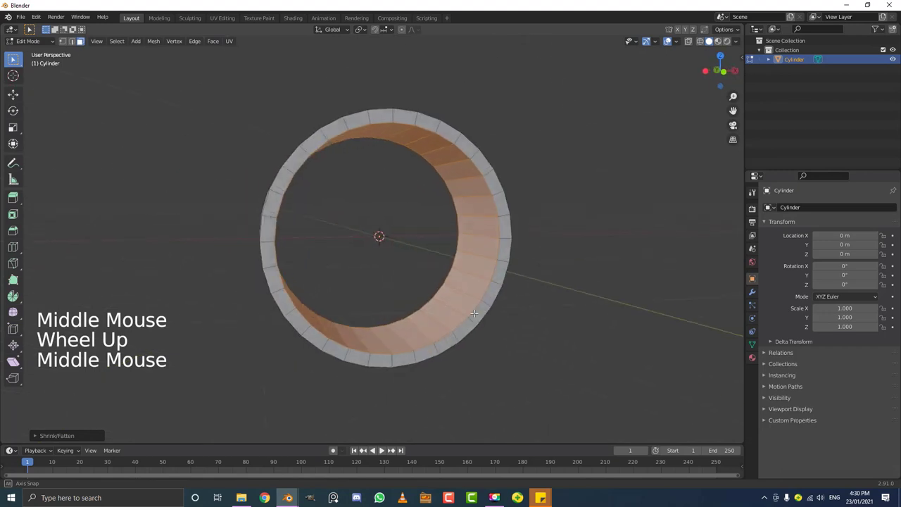
pyautogui.press('Tab')
pyautogui.press('KP_1')
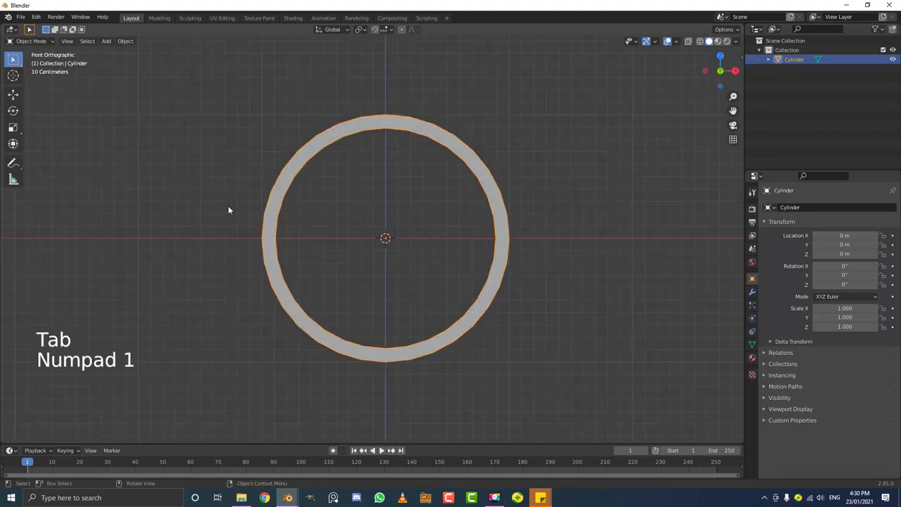
# Step: Move the ring up 1 m along Z so it rests on the ground
pyautogui.scroll(-3)
pyautogui.scroll(-3)
pyautogui.press('g')
pyautogui.scroll(3)
pyautogui.scroll(3)
pyautogui.press('g')
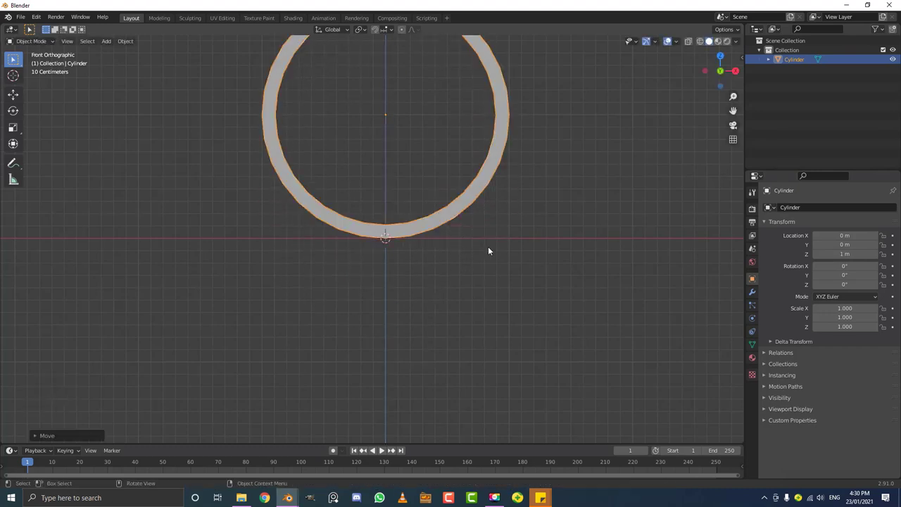
# Step: Orbit around the raised ring to check how it sits on the ground
pyautogui.middleClick(390, 238)
pyautogui.scroll(-3)
pyautogui.middleClick(490, 231)
pyautogui.middleClick(438, 203)
pyautogui.scroll(3)
pyautogui.scroll(3)
# Step: Add a Bevel modifier with Limit Method Angle and a Subdivision Surface modifier to the ring
pyautogui.click(756, 292)
pyautogui.click(786, 209)
pyautogui.scroll(3)
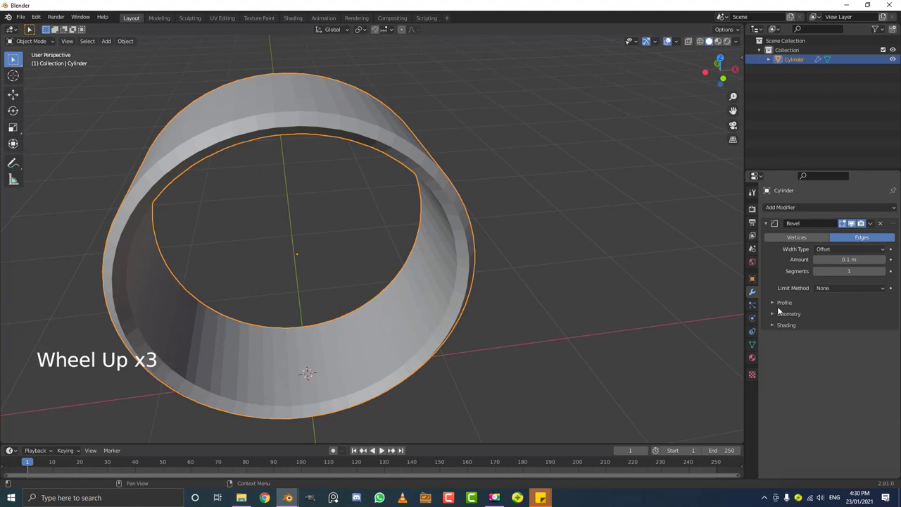
pyautogui.click(834, 290)
pyautogui.click(832, 310)
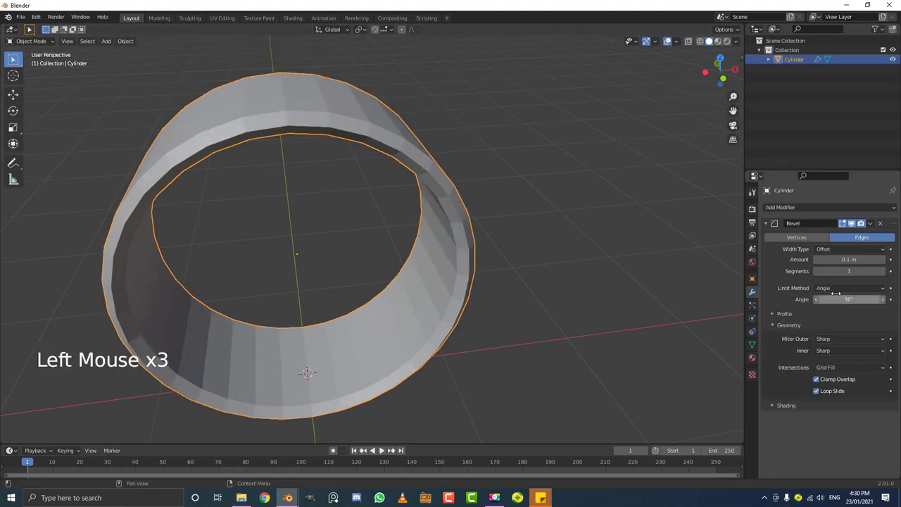
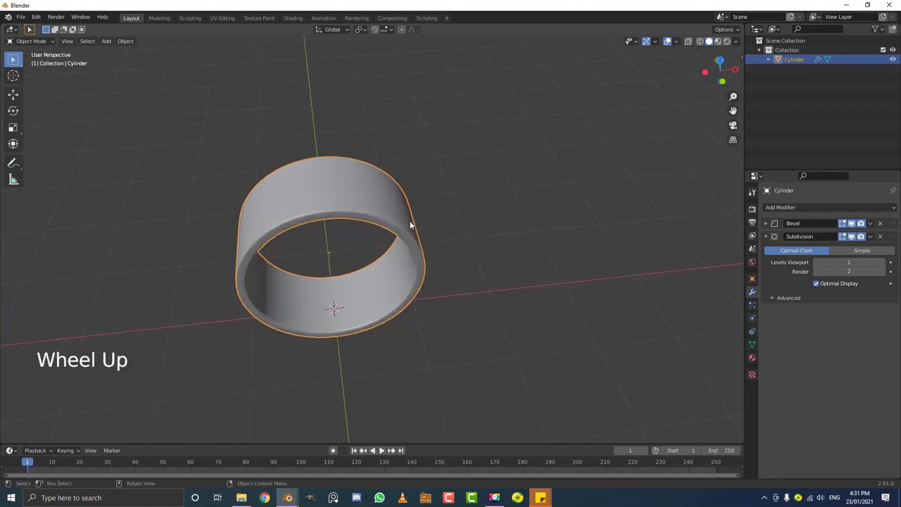
pyautogui.middleClick(393, 221)
# Step: Create a first material for the ring and a second slot with a new, renamed material
pyautogui.press('g')
pyautogui.click(753, 361)
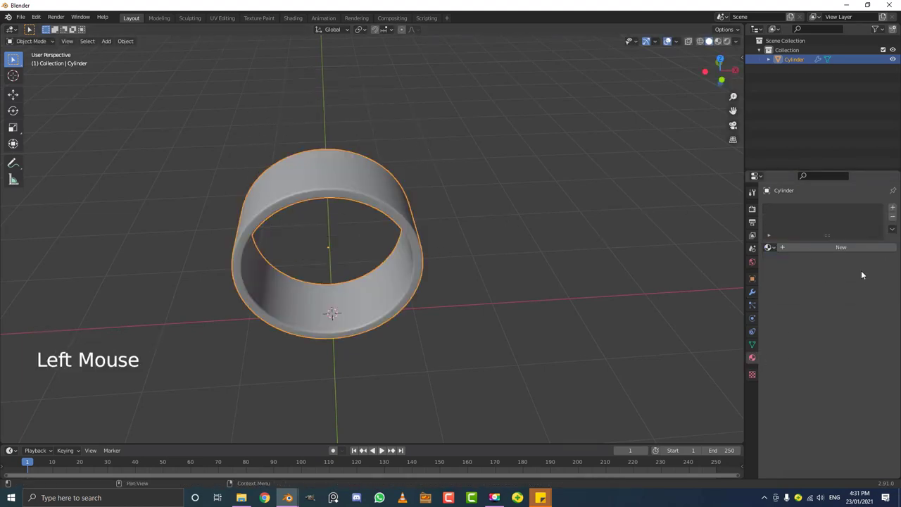
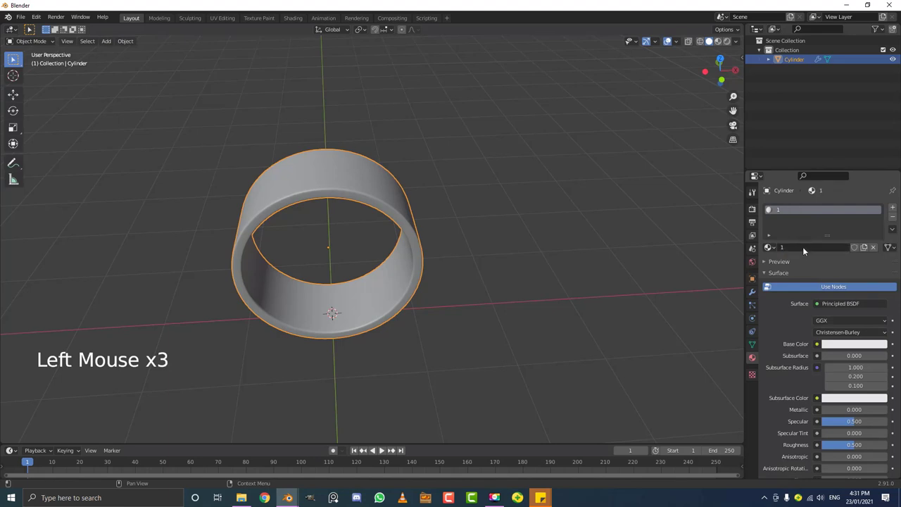
pyautogui.click(897, 209)
pyautogui.click(829, 269)
pyautogui.click(801, 222)
pyautogui.doubleClick(801, 221)
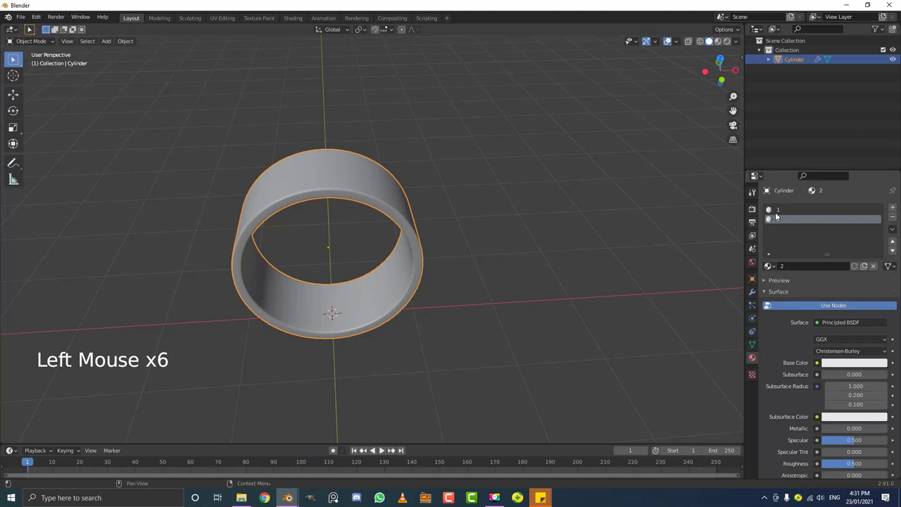
pyautogui.click(784, 215)
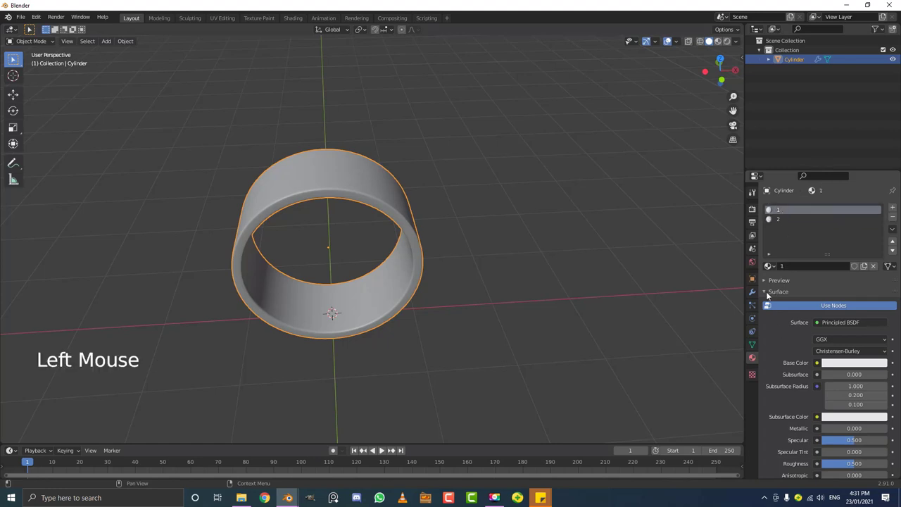
# Step: Set the first material's viewport display colour to yellow and the second's to light blue
pyautogui.click(768, 294)
pyautogui.click(770, 318)
pyautogui.click(774, 316)
pyautogui.click(772, 332)
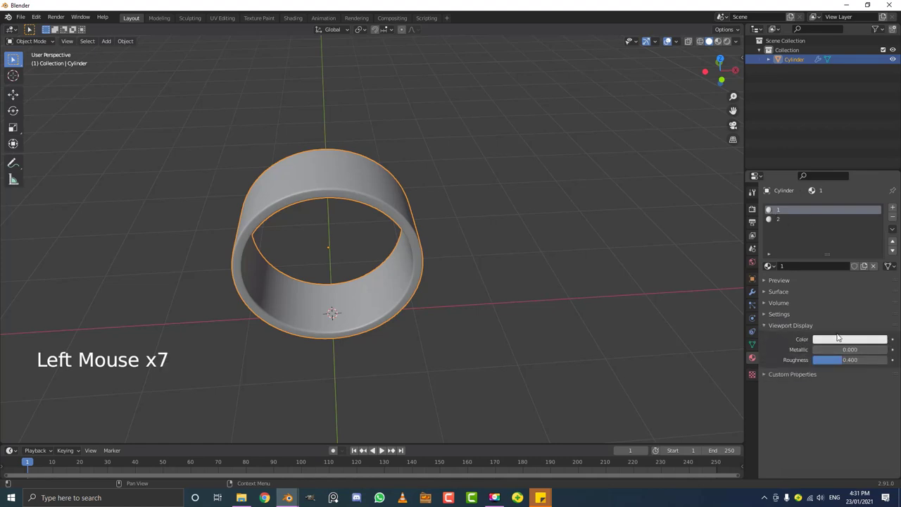
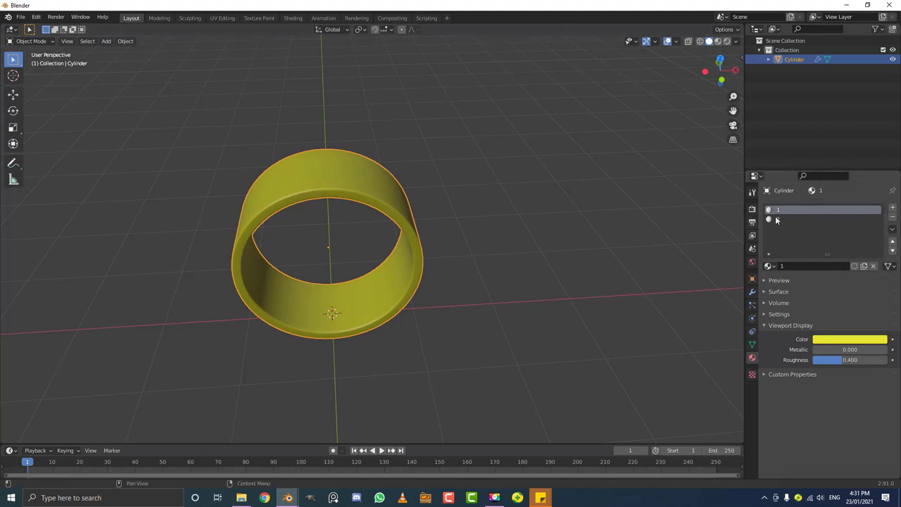
pyautogui.click(786, 221)
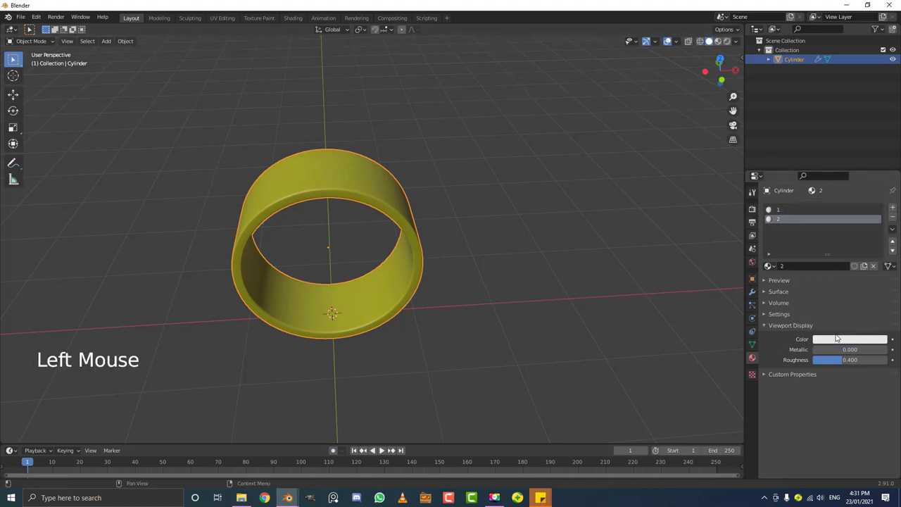
pyautogui.click(840, 341)
pyautogui.click(844, 342)
pyautogui.click(846, 344)
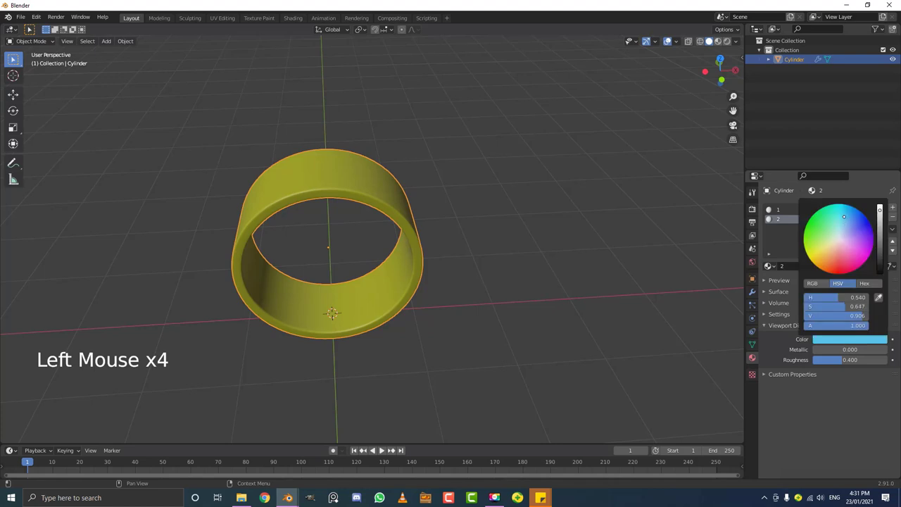
# Step: In X-ray front view assign the blue material to half the ring's faces, leaving the other half yellow
pyautogui.scroll(3)
pyautogui.press('Tab')
pyautogui.press('KP_1')
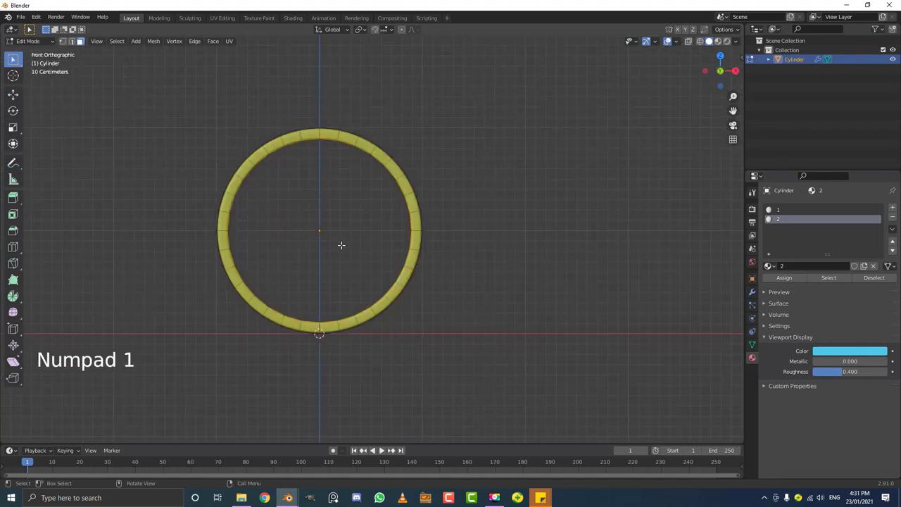
pyautogui.press('z')
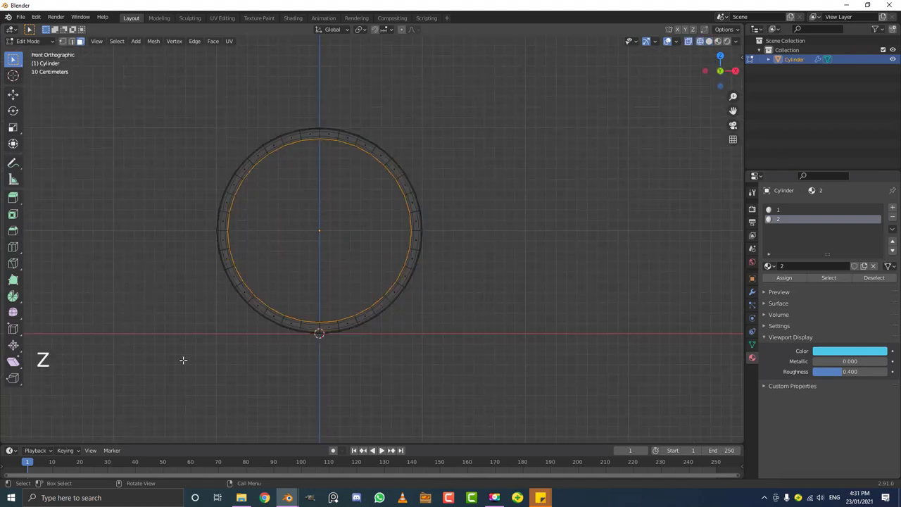
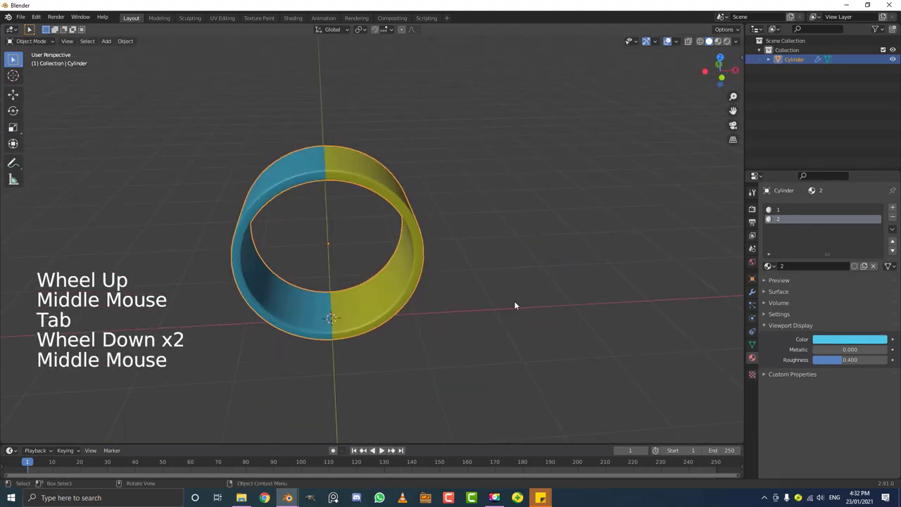
pyautogui.press('r')
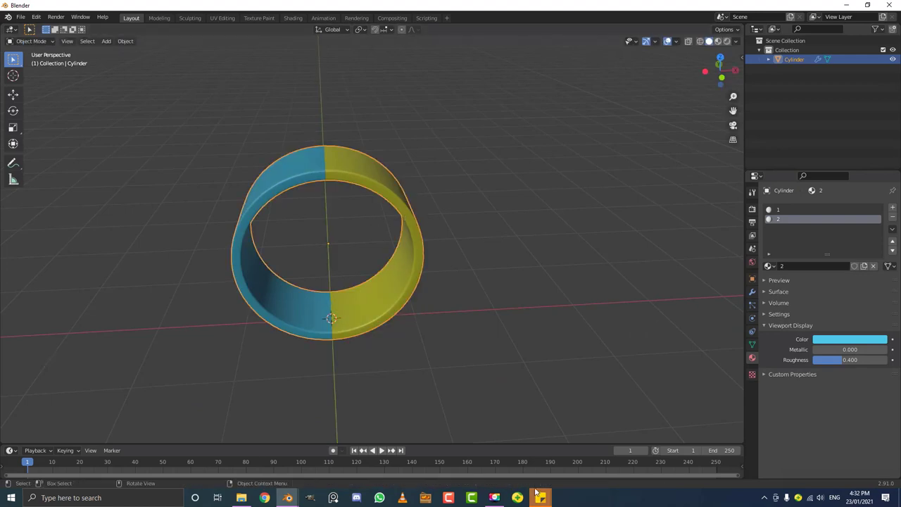
# Step: Set the timeline's end frame to 130 and play the animation back from frame 1
pyautogui.click(382, 448)
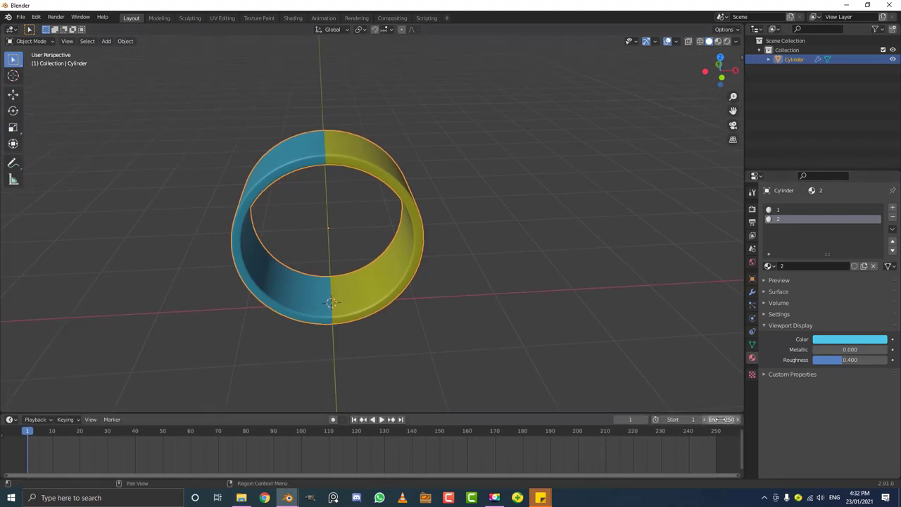
pyautogui.click(382, 417)
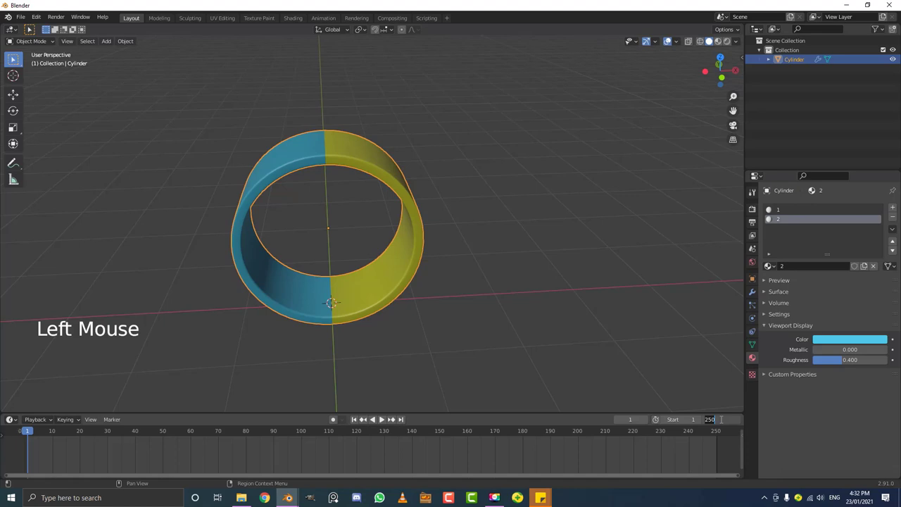
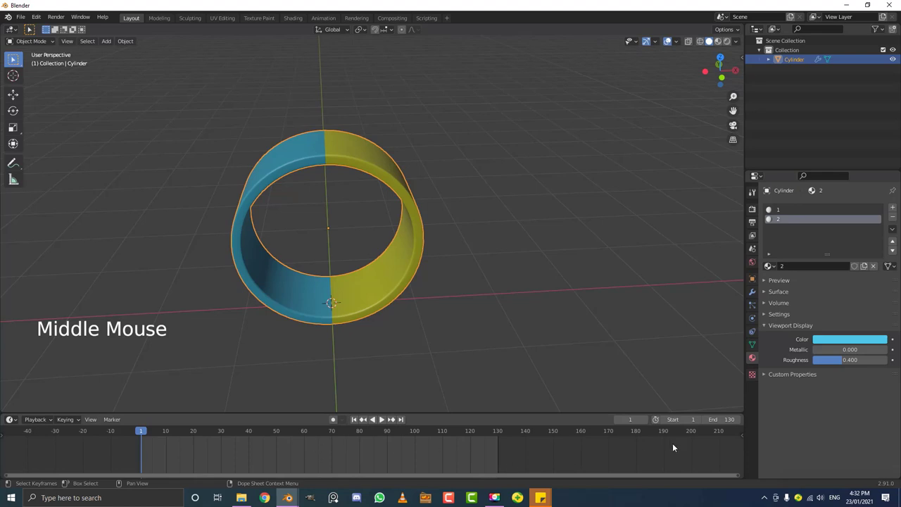
pyautogui.press('g')
pyautogui.click(147, 435)
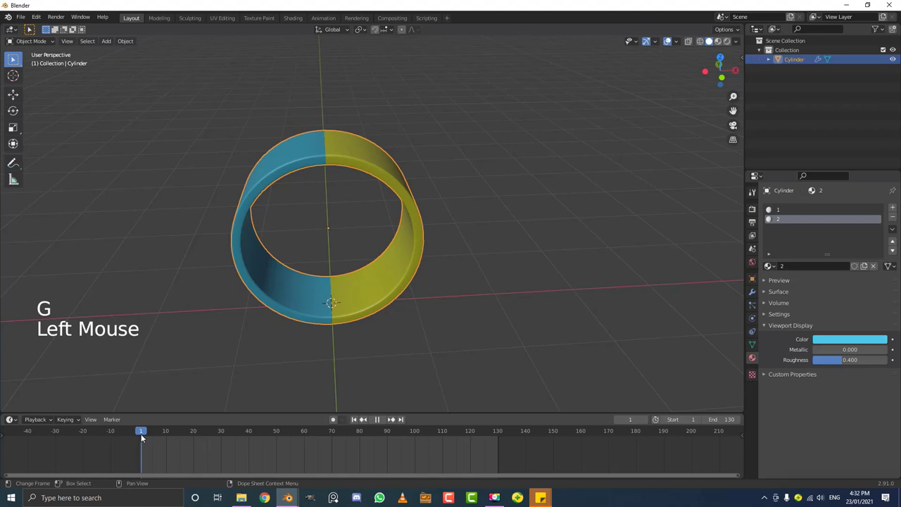
pyautogui.middleClick(524, 237)
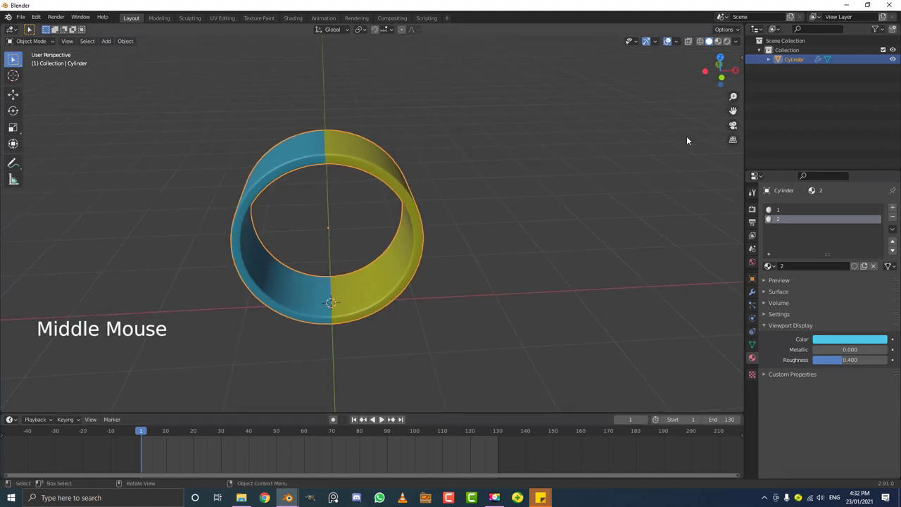
# Step: Keyframe the ring's rotation at frame 1 from the Item panel, then jump to frame 130 to edit Rotation Y
pyautogui.press('n')
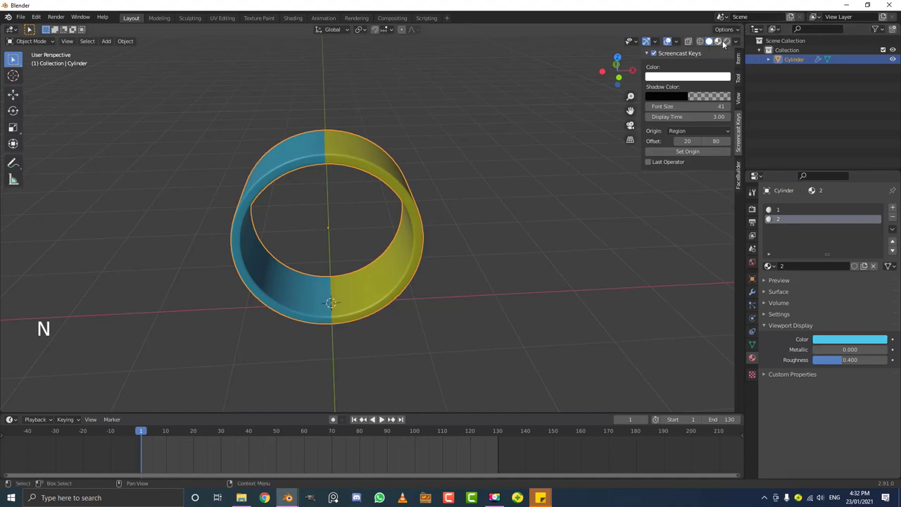
pyautogui.click(742, 62)
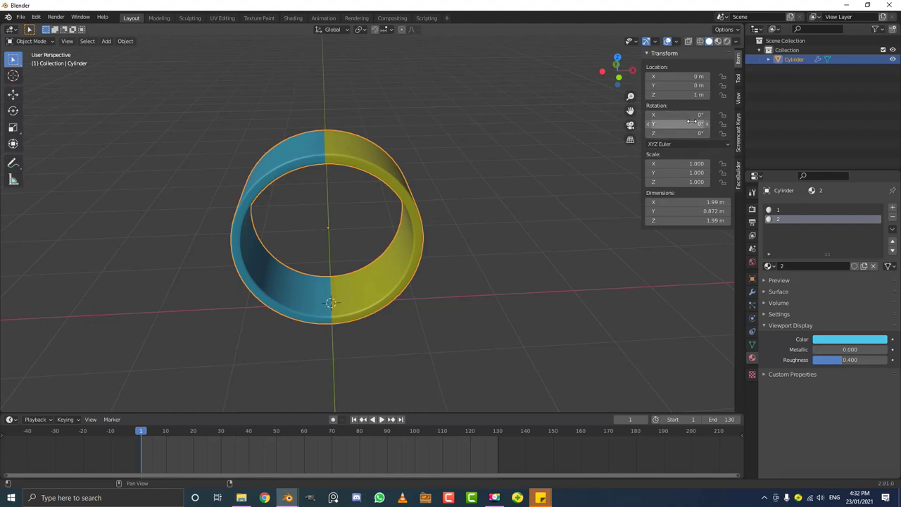
pyautogui.press('i')
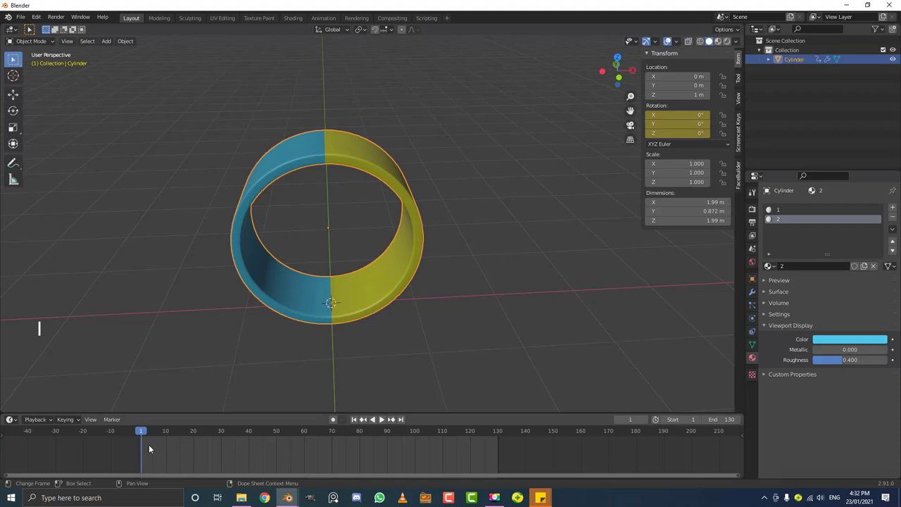
pyautogui.click(148, 433)
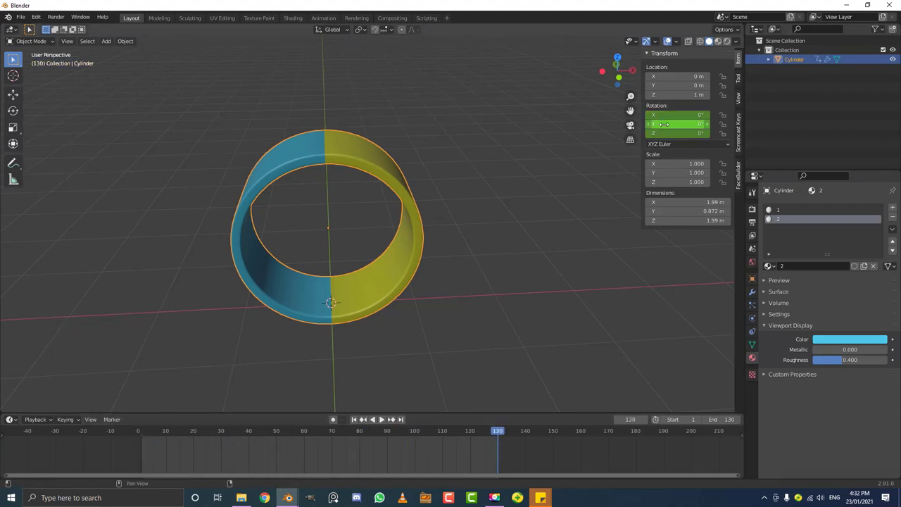
pyautogui.click(381, 418)
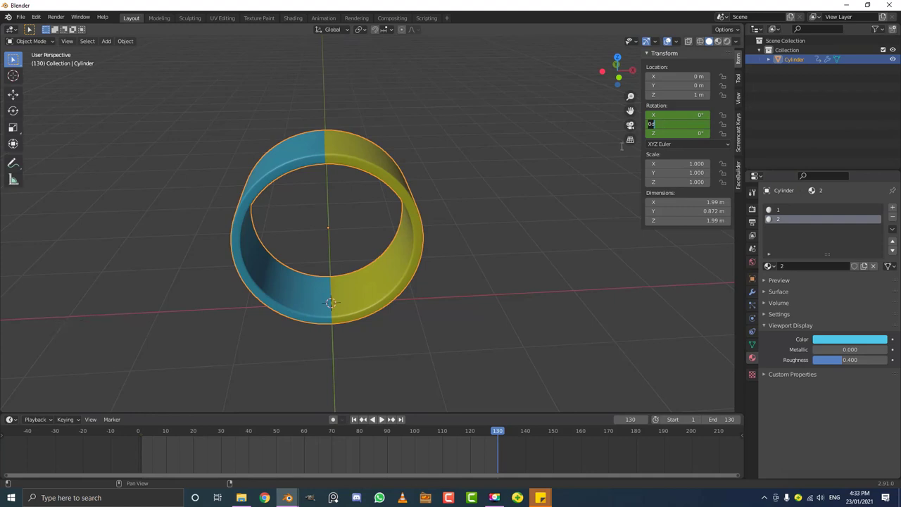
# Step: Keyframe Rotation Y at 360° on frame 130 and play back the ring spinning around Y
pyautogui.middleClick(383, 418)
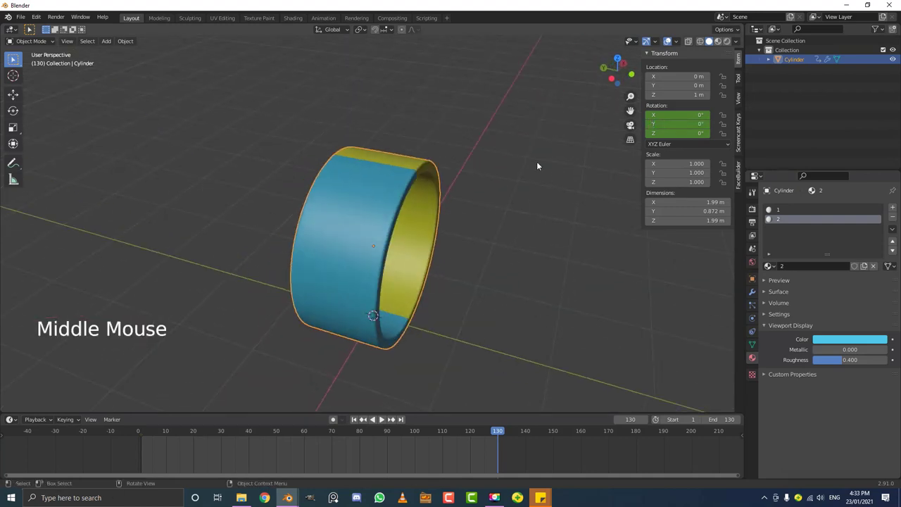
pyautogui.middleClick(381, 417)
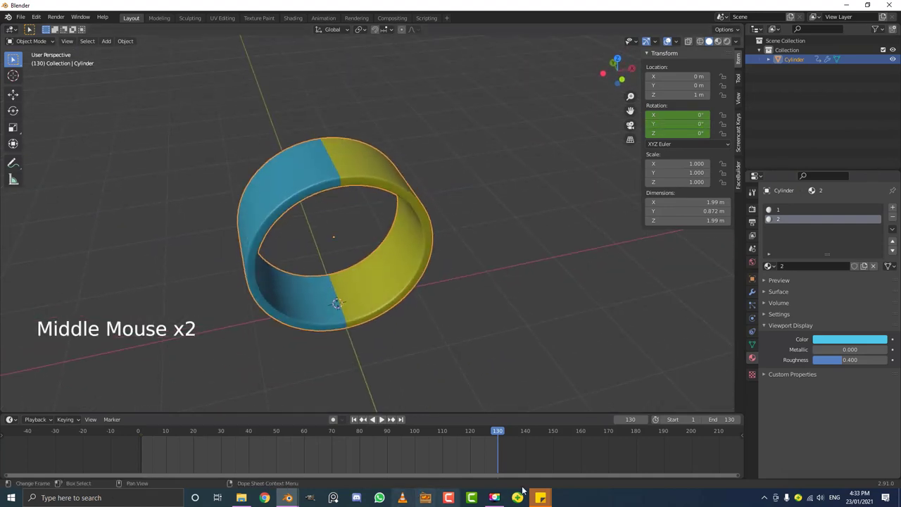
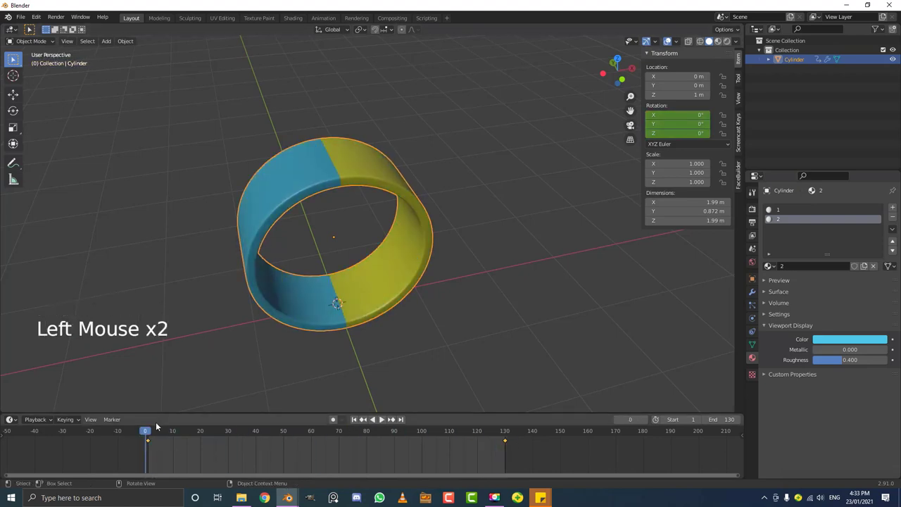
pyautogui.click(154, 432)
pyautogui.press('space')
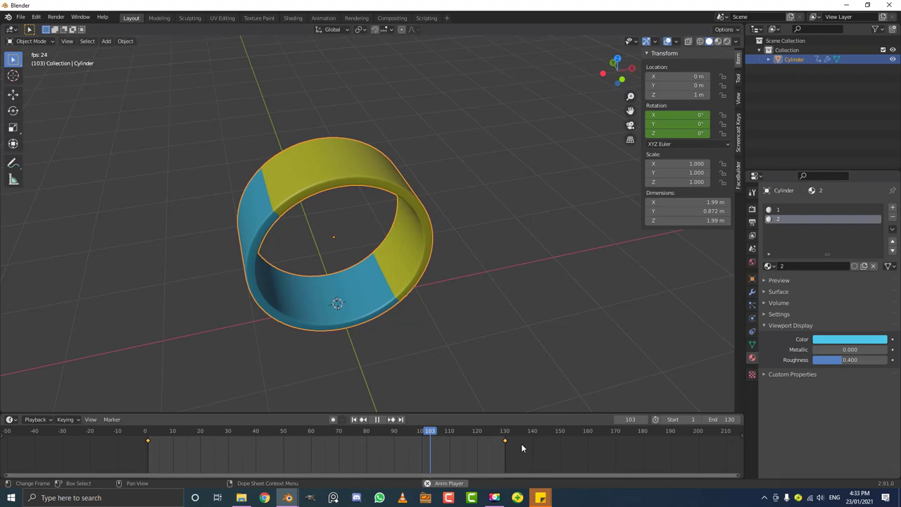
pyautogui.press('space')
pyautogui.middleClick(453, 455)
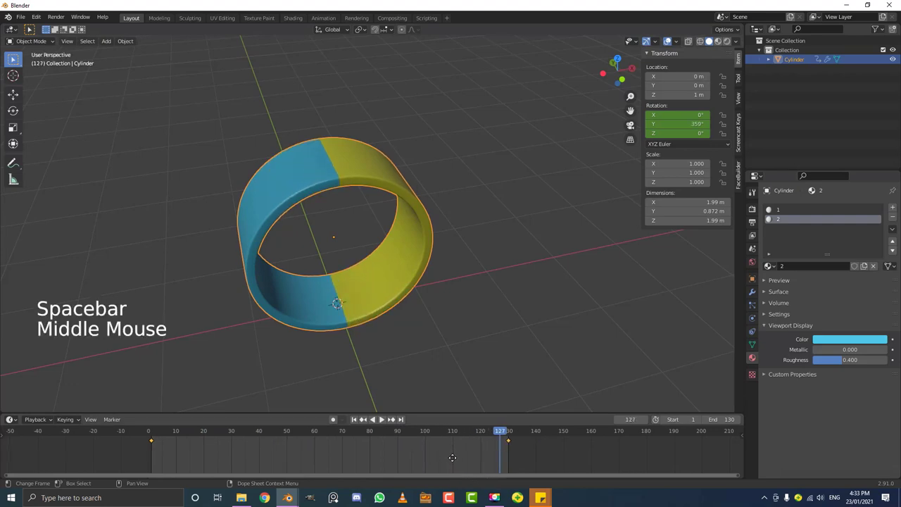
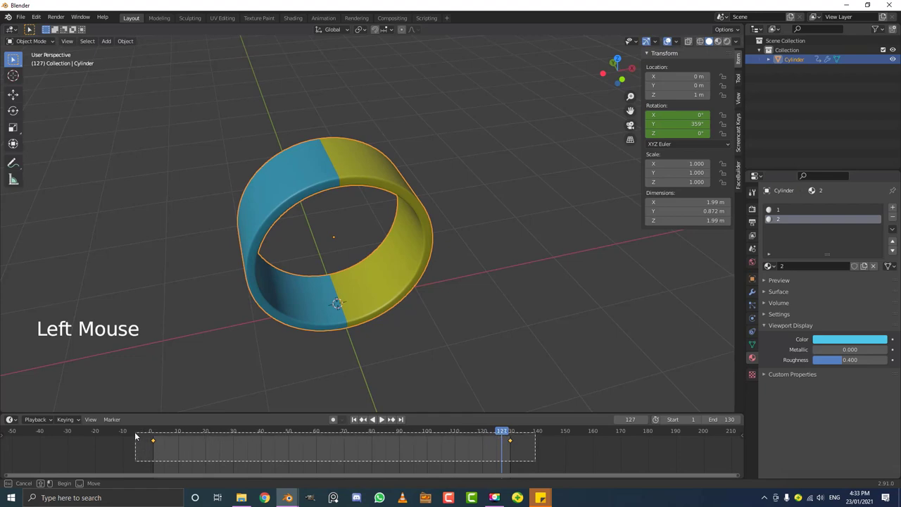
# Step: Set all the ring's rotation keyframes to Linear interpolation for a constant spin rate
pyautogui.press('t')
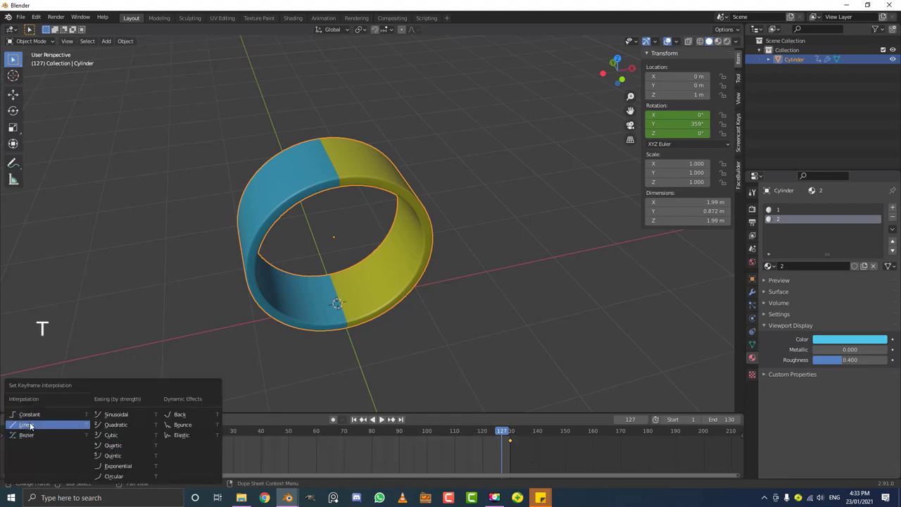
pyautogui.click(495, 431)
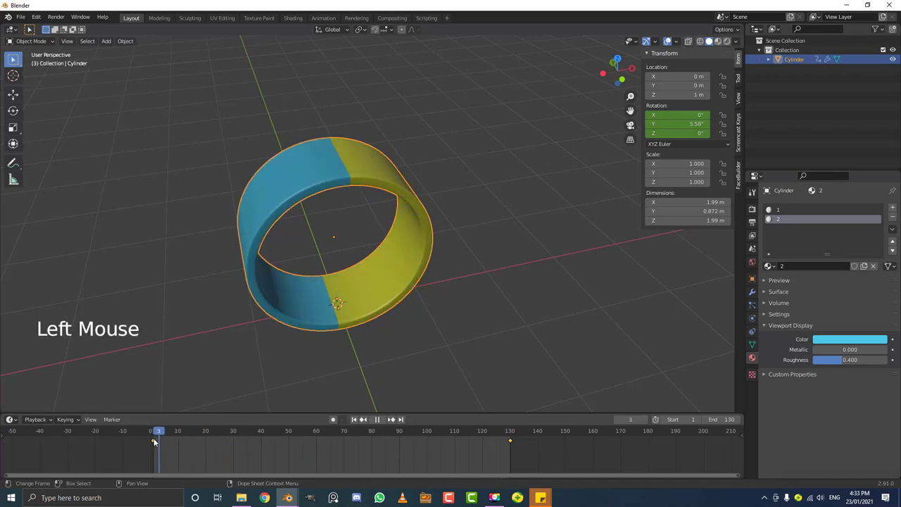
pyautogui.scroll(-3)
pyautogui.middleClick(306, 287)
pyautogui.scroll(3)
# Step: Play back the spinning ring to check it, then return to the first frame
pyautogui.press('v')
pyautogui.middleClick(357, 274)
pyautogui.press('space')
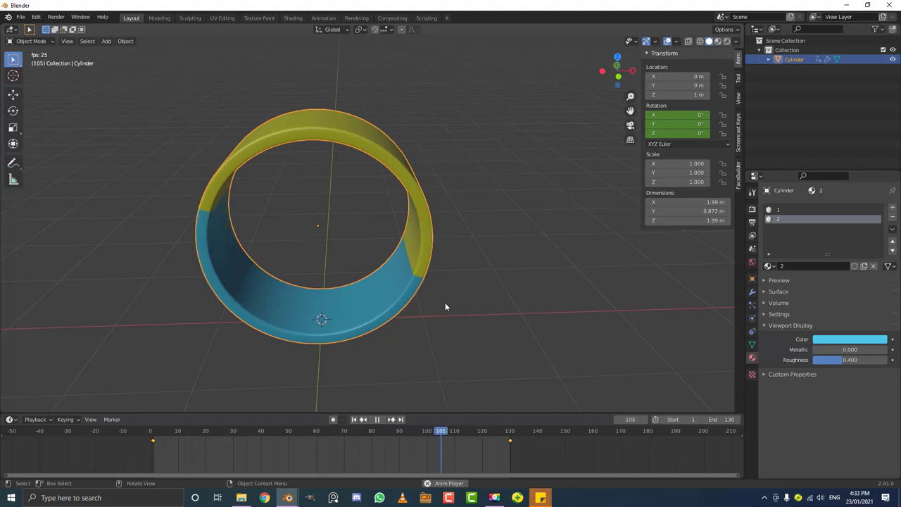
pyautogui.press('space')
pyautogui.click(192, 434)
pyautogui.middleClick(365, 250)
pyautogui.press('alt+a')
pyautogui.middleClick(304, 298)
# Step: Add a mesh Circle, fill its vertices into a face in Edit Mode and return to Object Mode
pyautogui.press('shift+a')
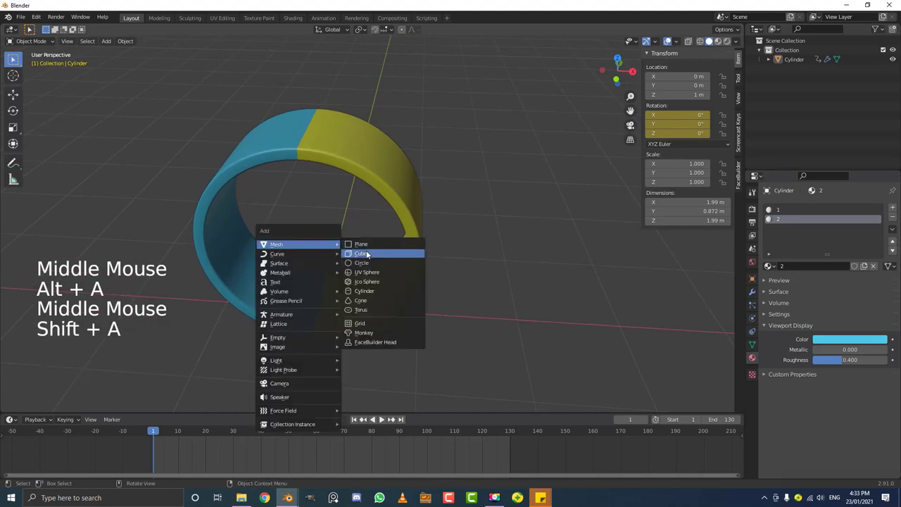
pyautogui.middleClick(465, 304)
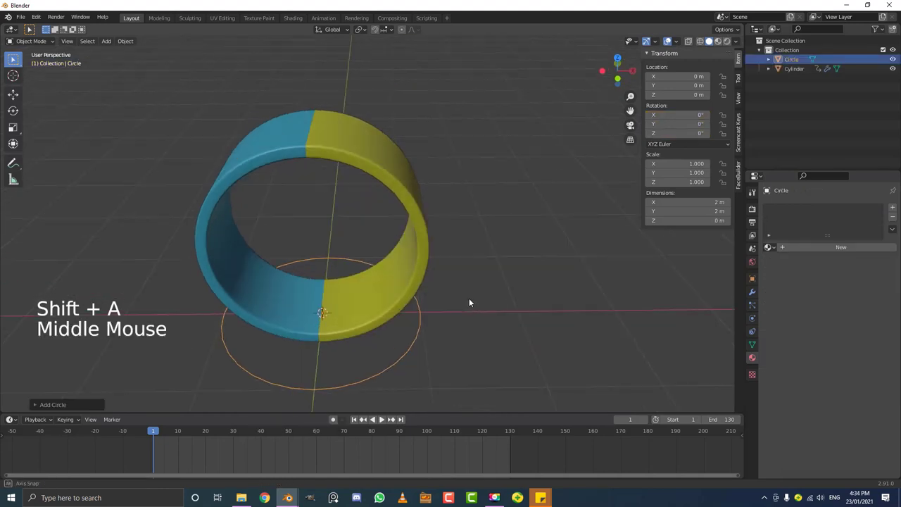
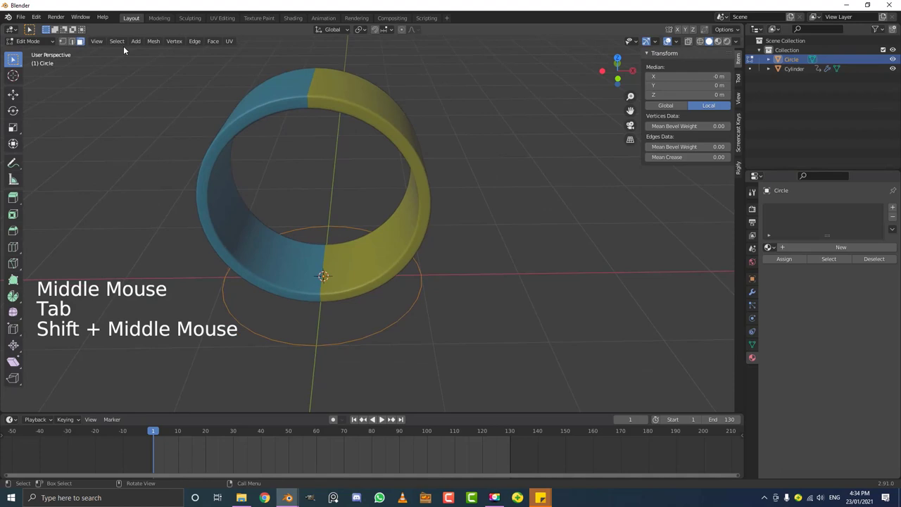
pyautogui.click(70, 41)
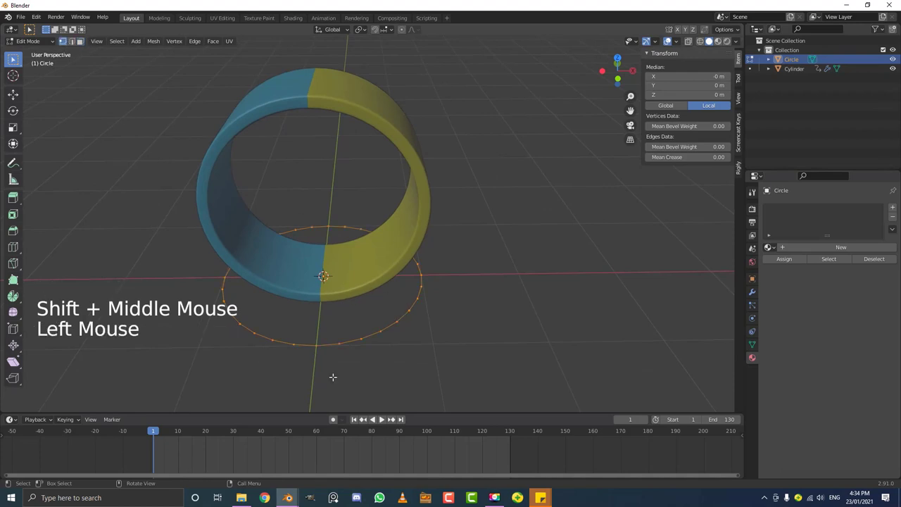
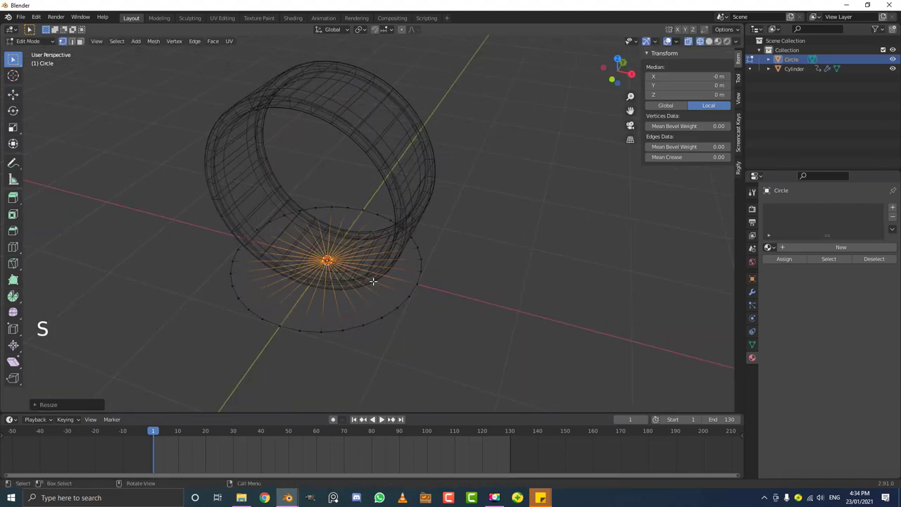
pyautogui.press('Tab')
pyautogui.press('z')
pyautogui.middleClick(389, 287)
pyautogui.click(358, 316)
pyautogui.press('g')
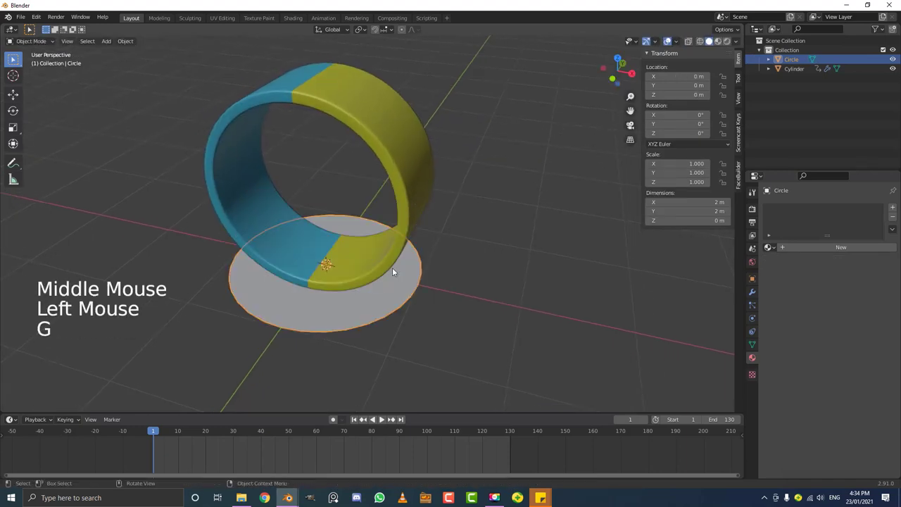
# Step: Review the circle's Visibility options in its Object Properties
pyautogui.press('g')
pyautogui.click(382, 417)
pyautogui.click(384, 418)
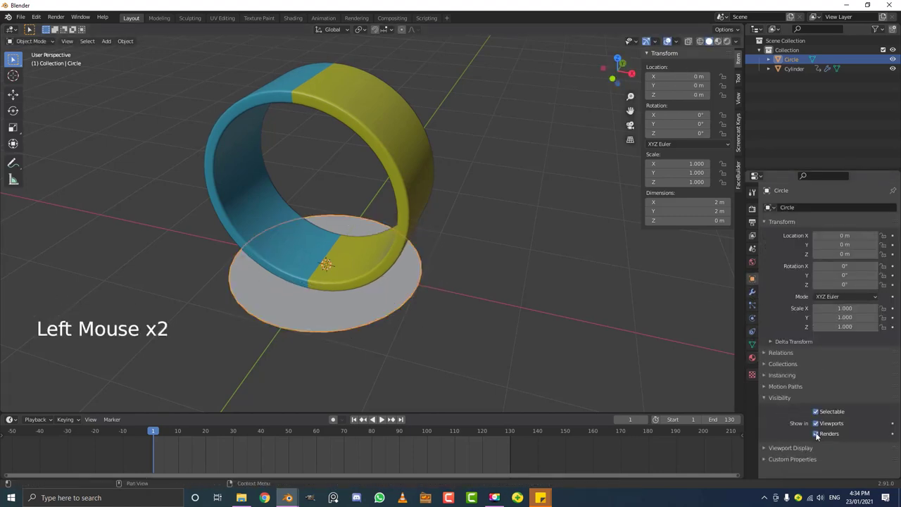
pyautogui.click(820, 436)
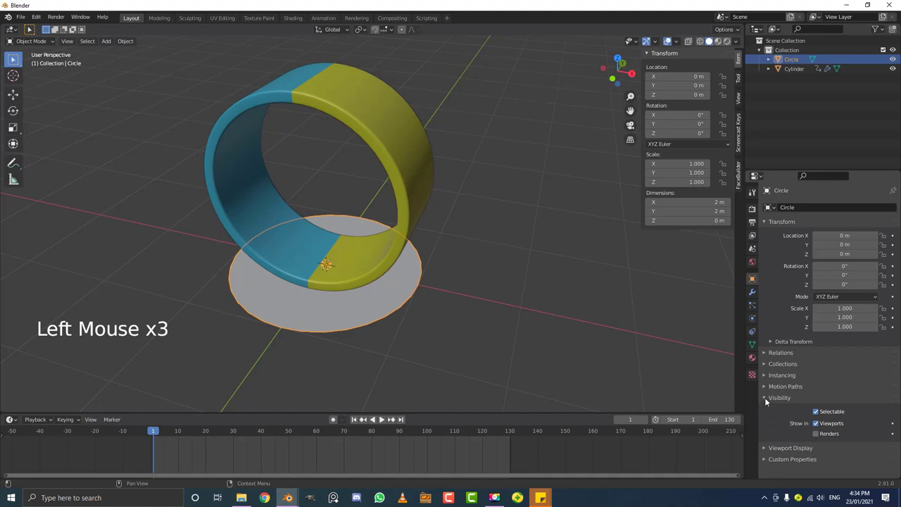
pyautogui.click(767, 403)
# Step: Set the circle's Viewport Display 'Display As' to Wire so it shows as wireframe only
pyautogui.doubleClick(777, 415)
pyautogui.click(789, 412)
pyautogui.scroll(-3)
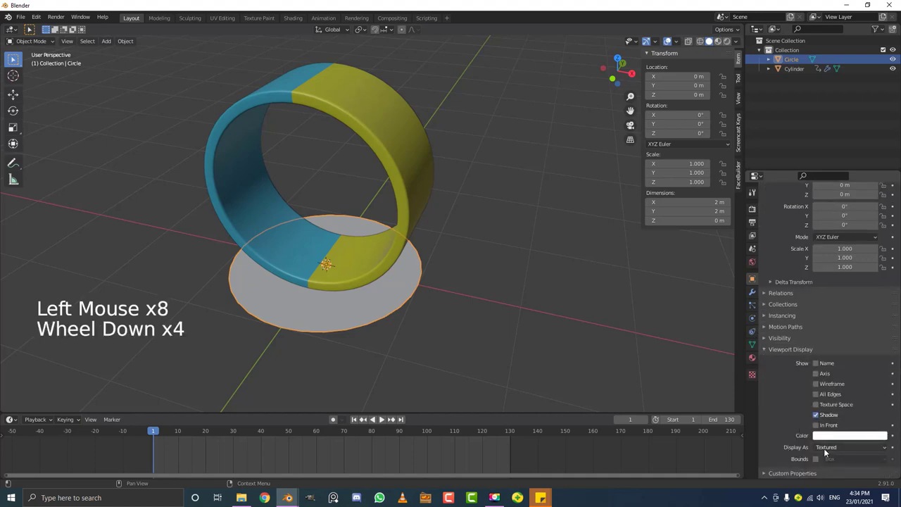
pyautogui.scroll(-3)
pyautogui.click(834, 448)
pyautogui.middleClick(456, 303)
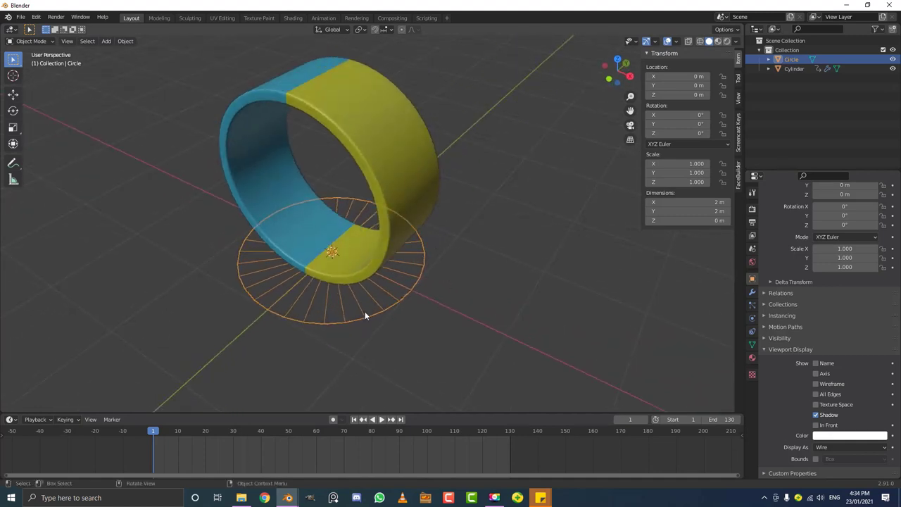
# Step: From the side view, raise the circle 1 m along Z into the wheel
pyautogui.press('KP_3')
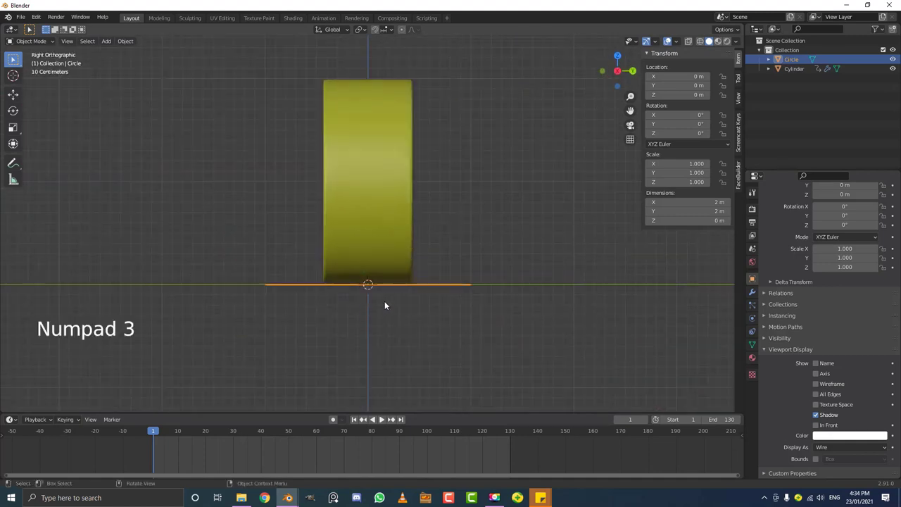
pyautogui.press('z')
pyautogui.scroll(-3)
pyautogui.scroll(3)
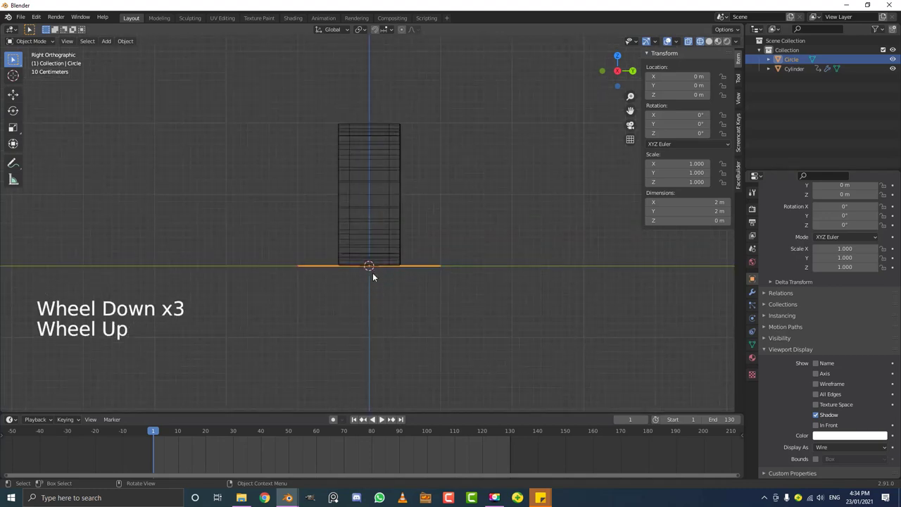
pyautogui.press('g')
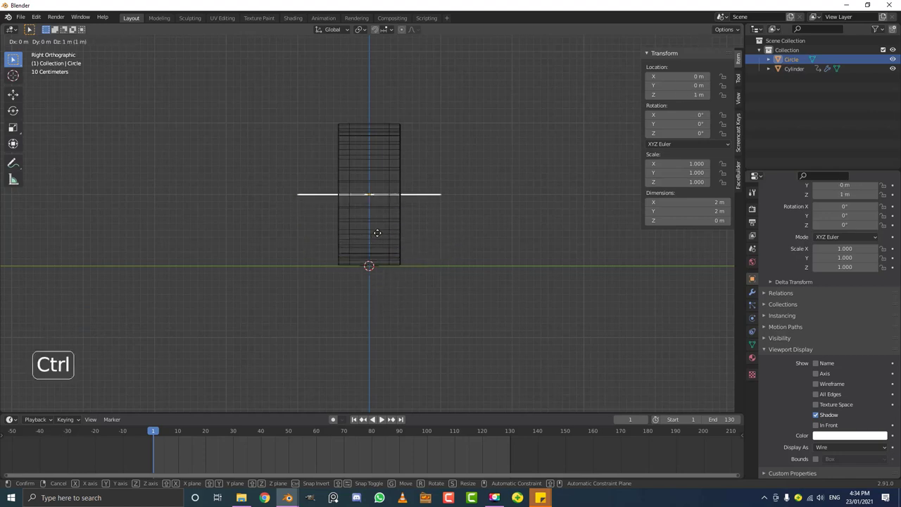
pyautogui.middleClick(340, 210)
pyautogui.press('z')
pyautogui.middleClick(329, 168)
# Step: From the front view, rotate the circle 90° about X to stand upright and apply its rotation
pyautogui.press('KP_1')
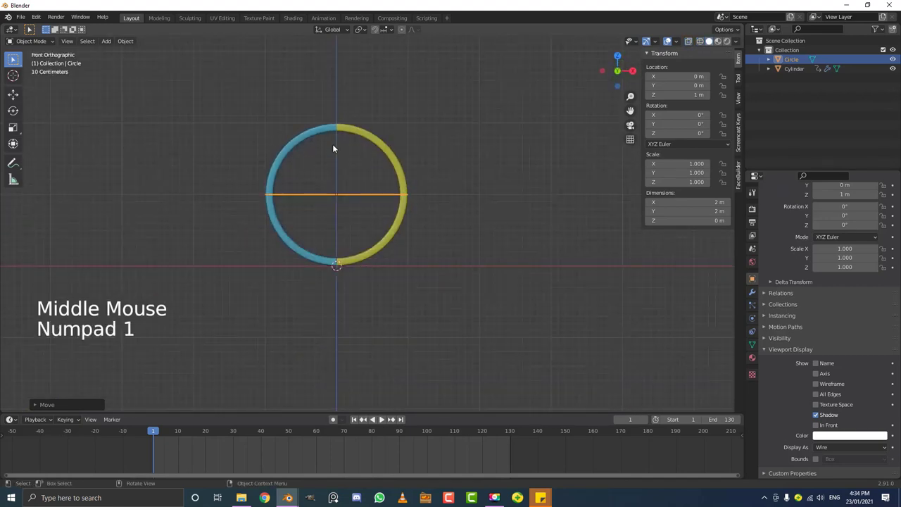
pyautogui.scroll(3)
pyautogui.press('r')
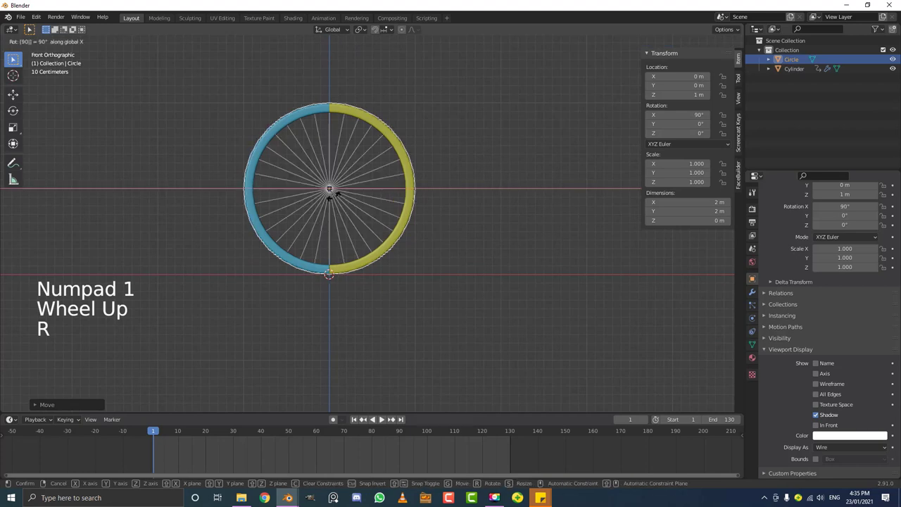
pyautogui.middleClick(414, 148)
pyautogui.scroll(3)
pyautogui.press('ctrl+a')
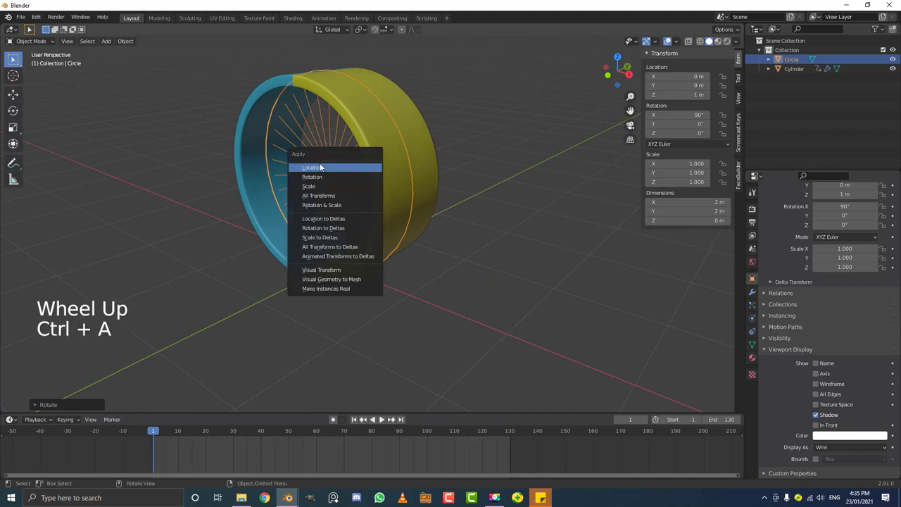
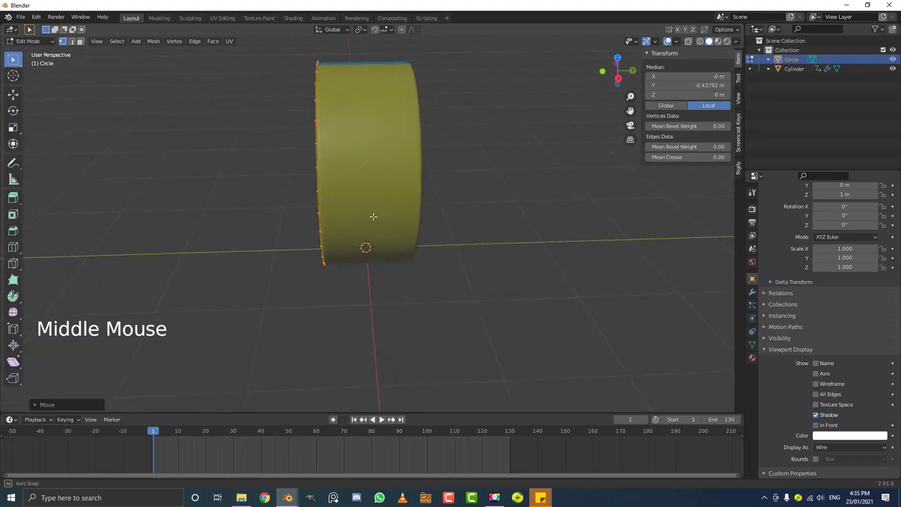
# Step: In Edit Mode, duplicate the spoke disc and slide it along Y toward one edge of the wheel
pyautogui.press('shift+d')
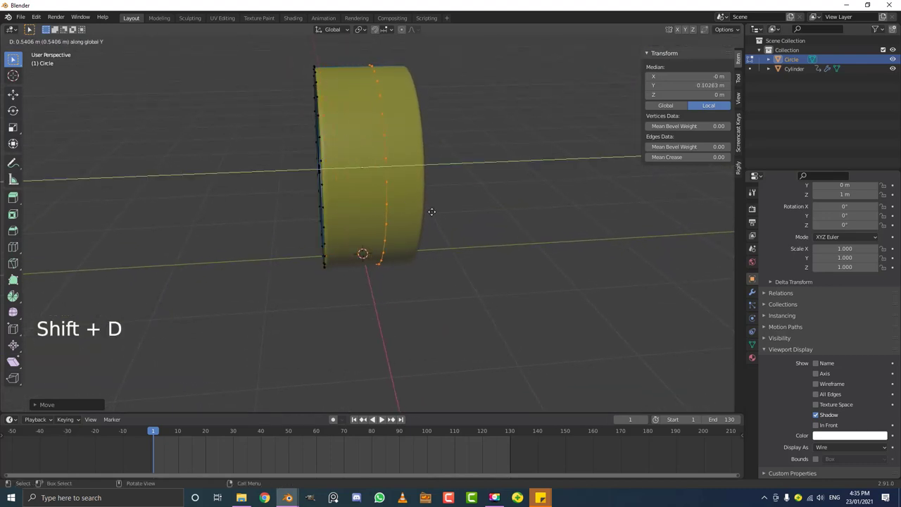
pyautogui.middleClick(382, 418)
pyautogui.scroll(3)
pyautogui.middleClick(383, 418)
pyautogui.scroll(3)
pyautogui.middleClick(384, 418)
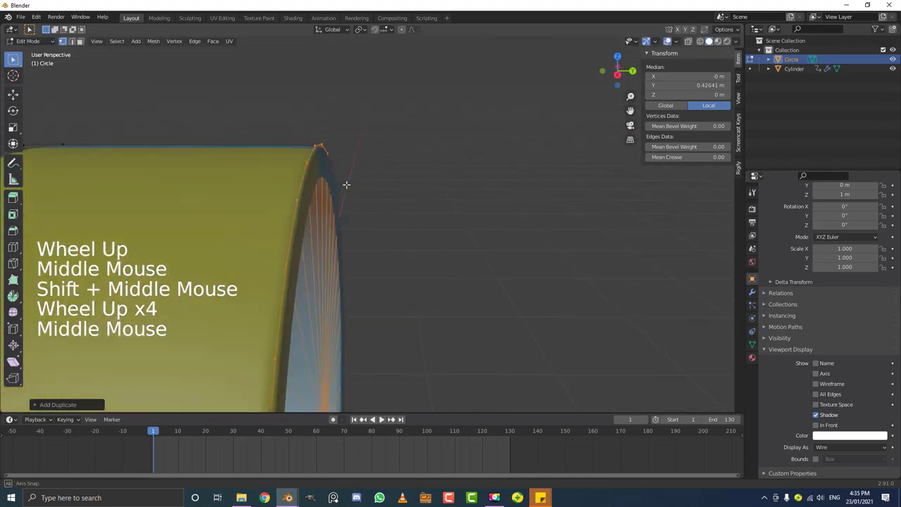
# Step: Move the copied disc to the wheel's other edge, giving the circle a 0.869 m depth
pyautogui.press('g')
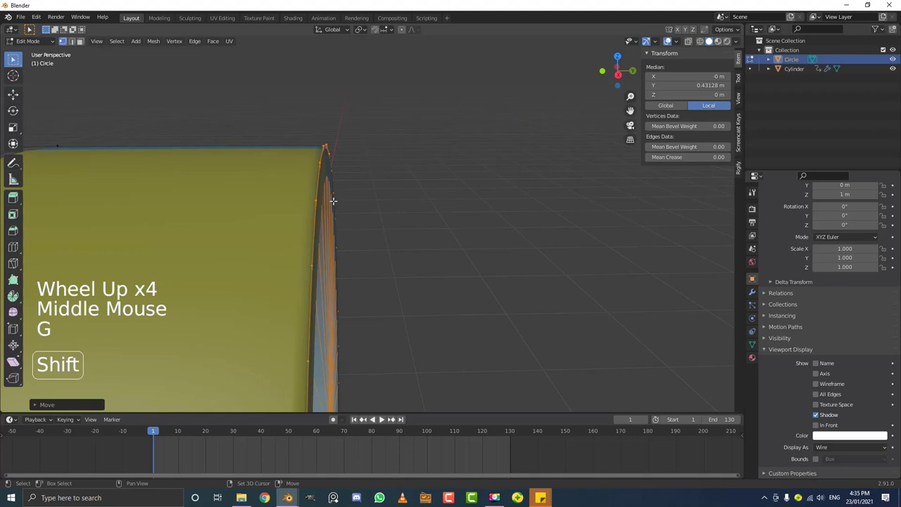
pyautogui.scroll(-3)
pyautogui.middleClick(381, 418)
pyautogui.scroll(-3)
pyautogui.middleClick(384, 418)
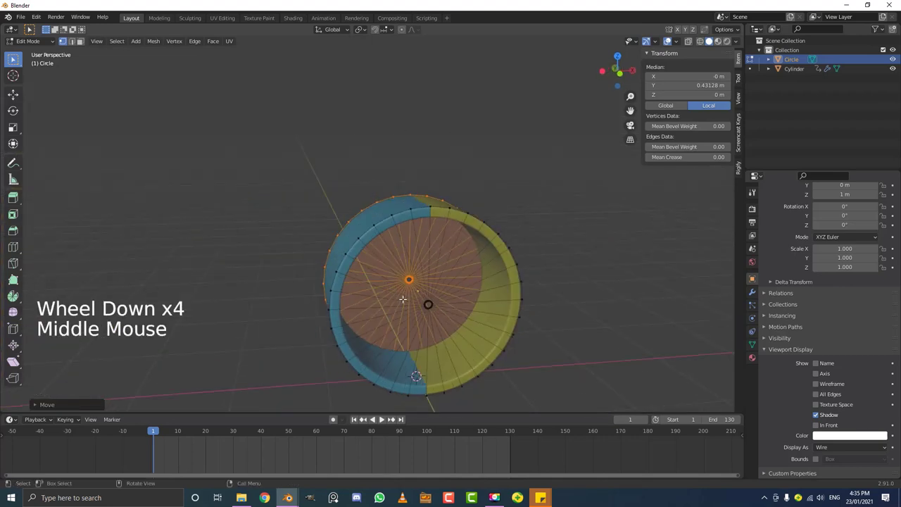
pyautogui.middleClick(383, 418)
pyautogui.middleClick(384, 418)
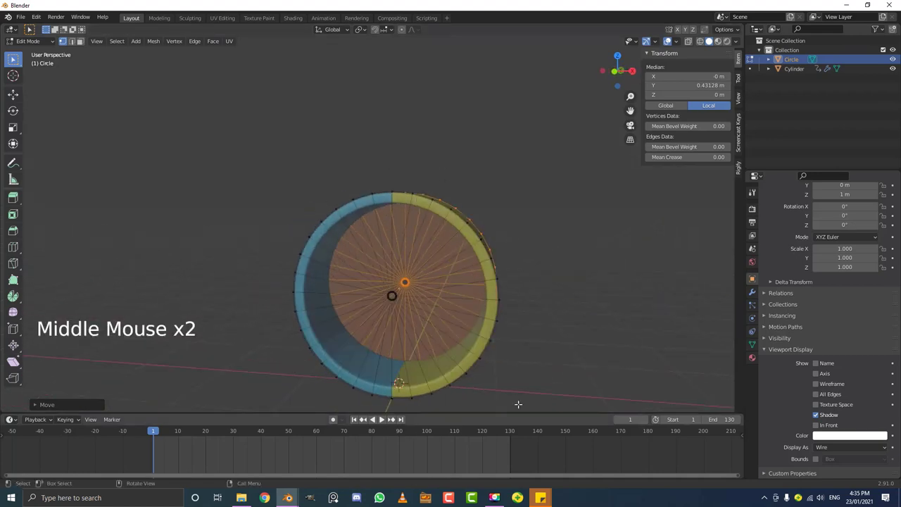
pyautogui.scroll(-3)
pyautogui.scroll(3)
# Step: Leave Edit Mode and select the wheel cylinder
pyautogui.press('Tab')
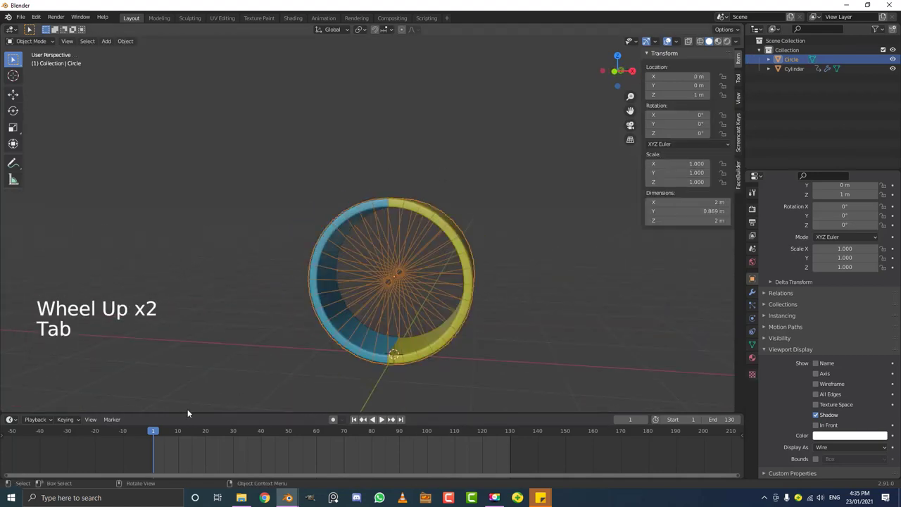
pyautogui.click(161, 437)
pyautogui.middleClick(331, 236)
pyautogui.scroll(3)
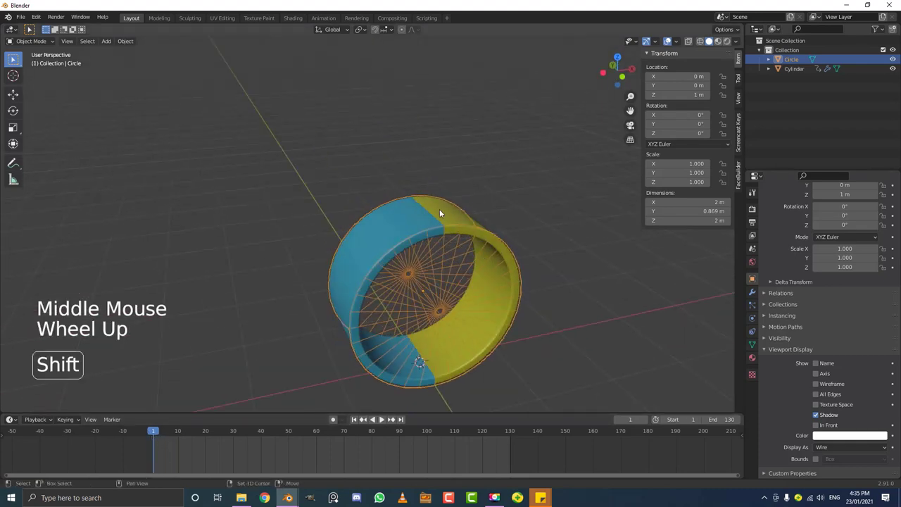
pyautogui.click(474, 275)
# Step: Keyframe the wheel cylinder's rotation at frame 0
pyautogui.press('g')
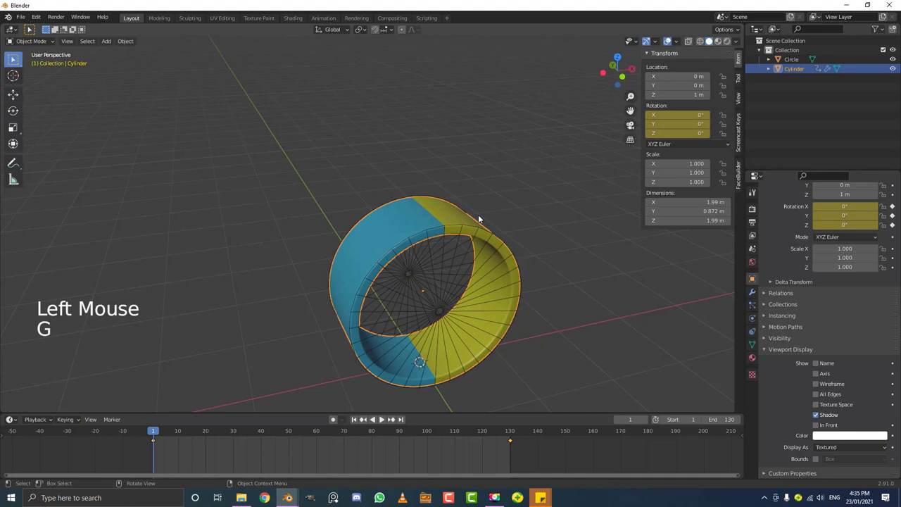
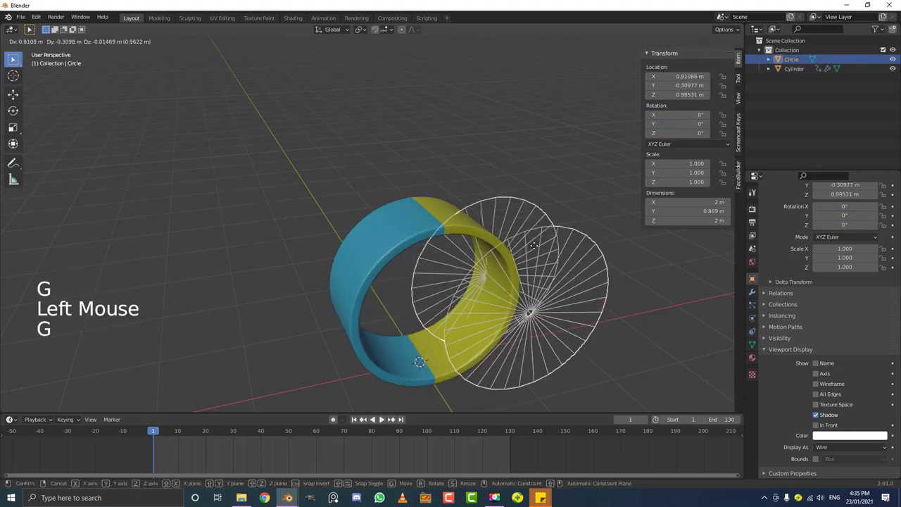
pyautogui.scroll(3)
pyautogui.click(464, 214)
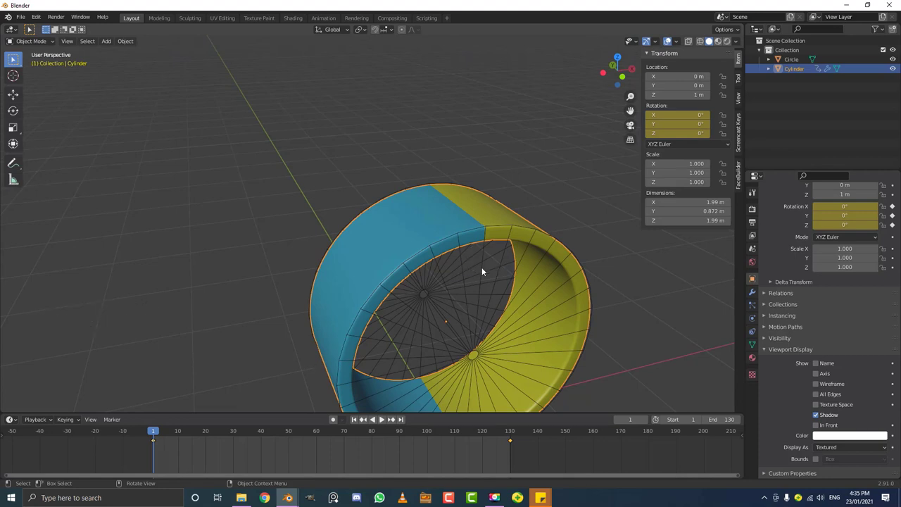
pyautogui.click(483, 273)
pyautogui.scroll(-3)
pyautogui.middleClick(443, 283)
pyautogui.scroll(3)
pyautogui.scroll(-3)
pyautogui.middleClick(454, 290)
# Step: Keyframe a new Y rotation at frame 130 so the wheel spins on its axle, then return to frame 0
pyautogui.click(175, 435)
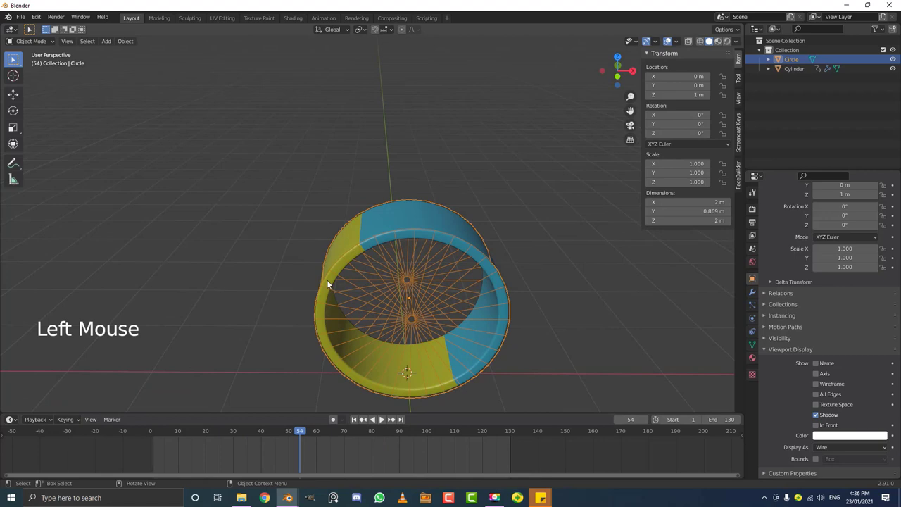
pyautogui.middleClick(305, 311)
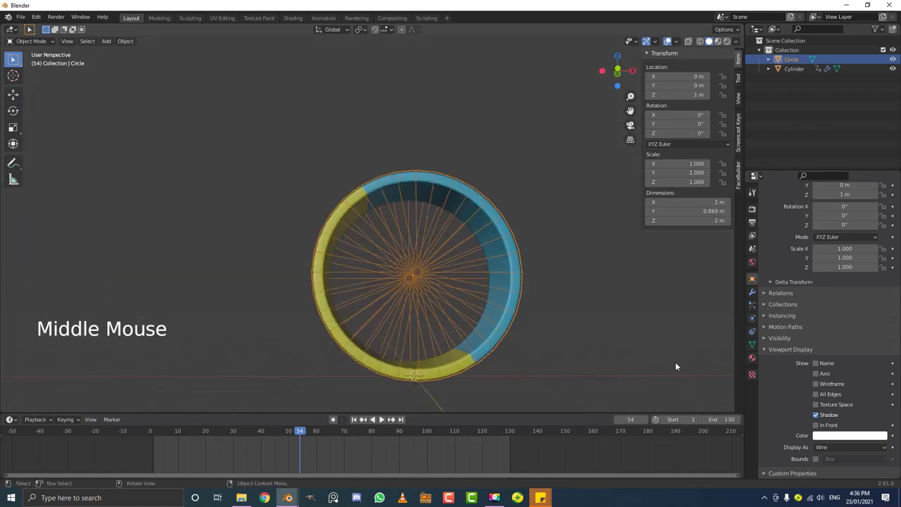
pyautogui.middleClick(445, 263)
pyautogui.click(449, 269)
pyautogui.click(296, 432)
pyautogui.click(443, 213)
# Step: Play back the wheel spinning past the spoke discs and stop the preview
pyautogui.middleClick(429, 255)
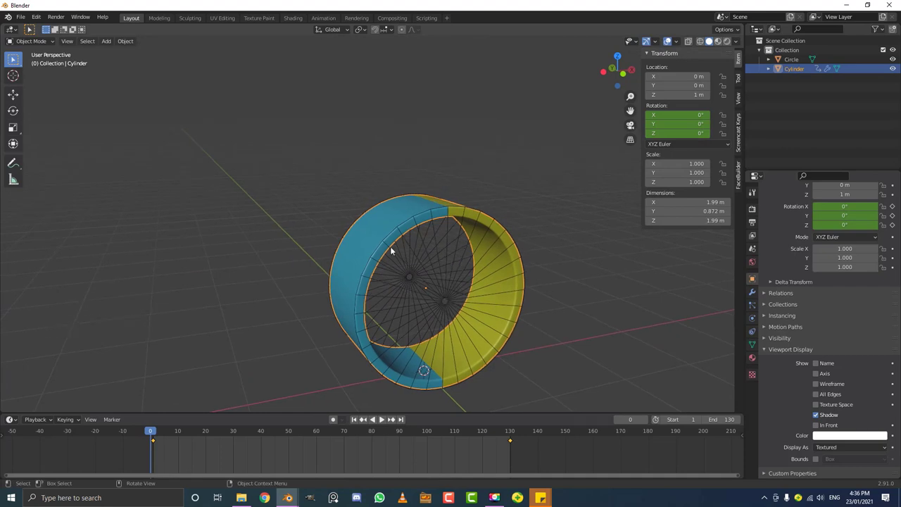
pyautogui.middleClick(448, 284)
pyautogui.press('space')
pyautogui.middleClick(322, 286)
pyautogui.press('space')
pyautogui.middleClick(376, 237)
pyautogui.middleClick(501, 316)
pyautogui.press('space')
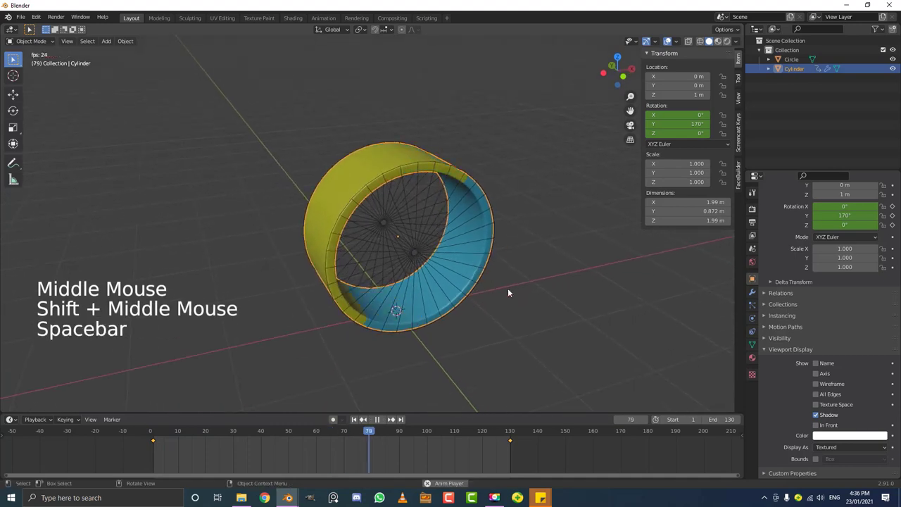
pyautogui.scroll(-3)
pyautogui.press('space')
# Step: Return to the first frame and add a cube to the scene
pyautogui.middleClick(440, 254)
pyautogui.press('alt+a')
pyautogui.scroll(3)
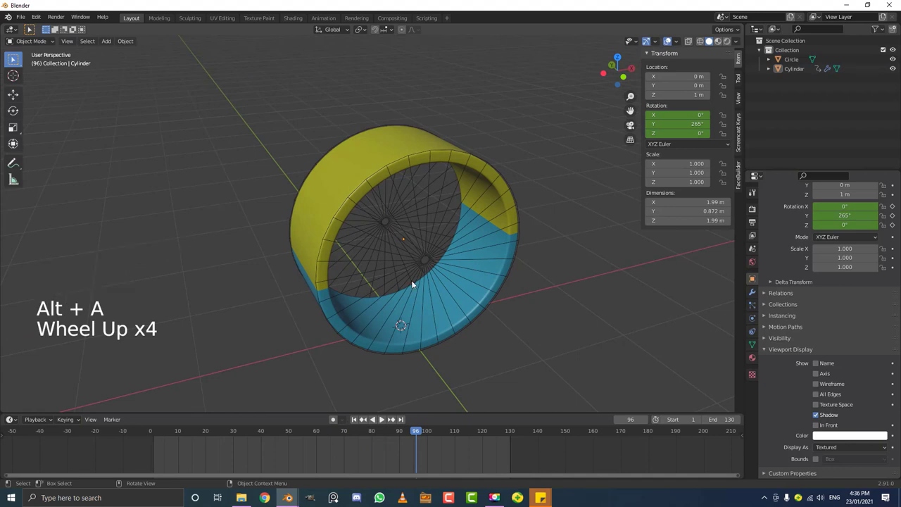
pyautogui.press('shift+a')
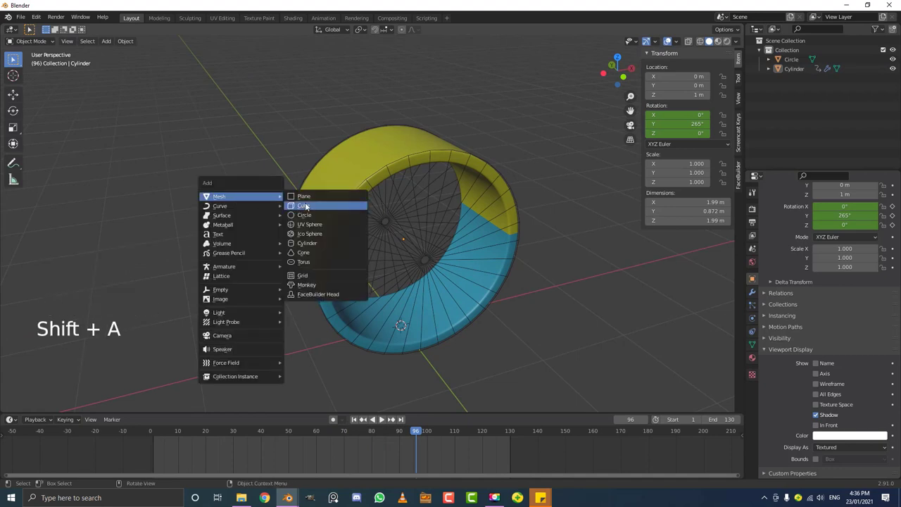
pyautogui.press('x')
# Step: Scale the cube into a thin, narrow plank beneath the wheel
pyautogui.press('shift+a')
pyautogui.scroll(-3)
pyautogui.middleClick(462, 283)
pyautogui.scroll(3)
pyautogui.press('s')
pyautogui.middleClick(472, 328)
pyautogui.scroll(3)
pyautogui.middleClick(459, 300)
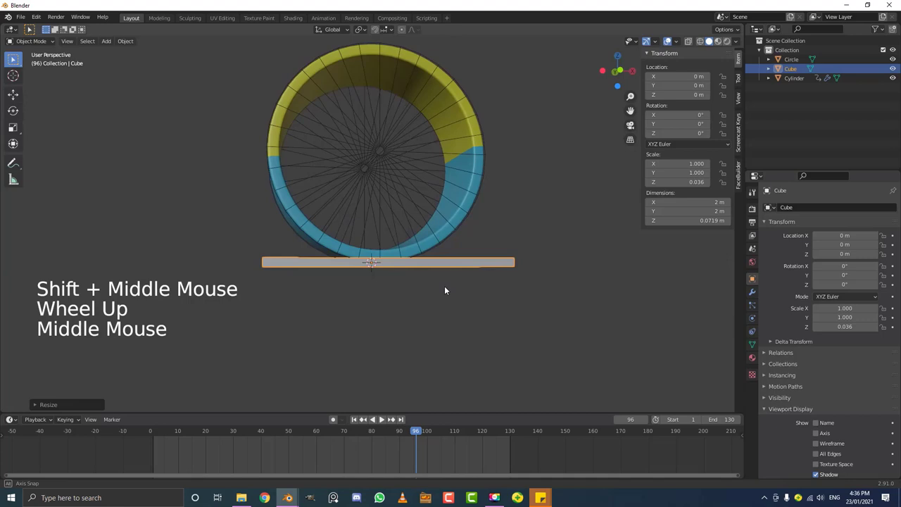
pyautogui.press('s')
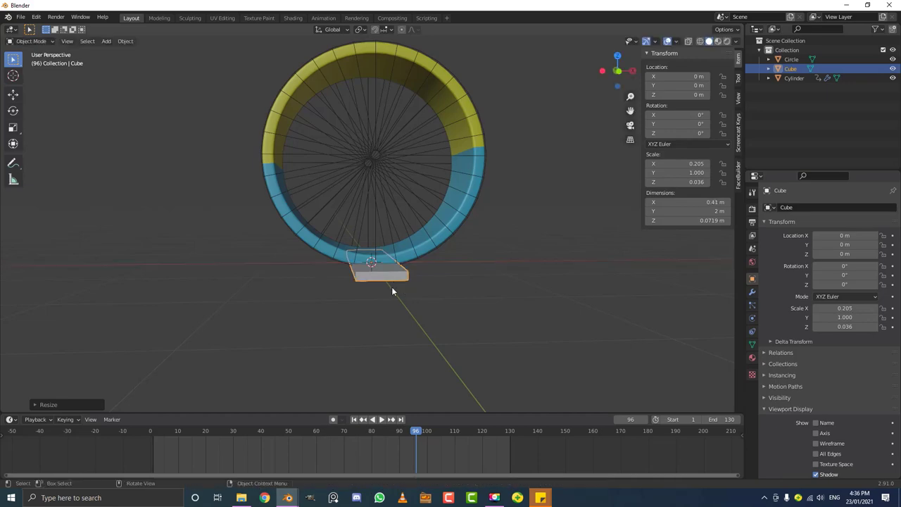
pyautogui.middleClick(400, 310)
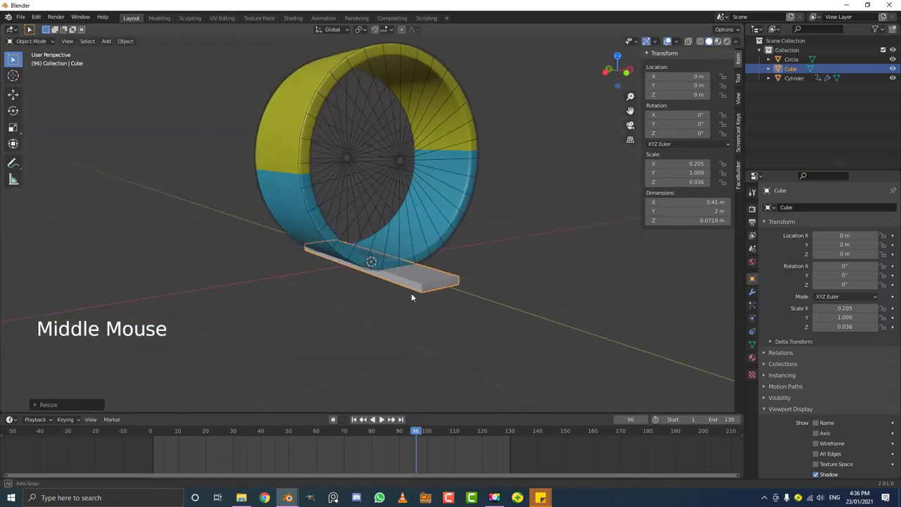
pyautogui.scroll(3)
pyautogui.middleClick(404, 320)
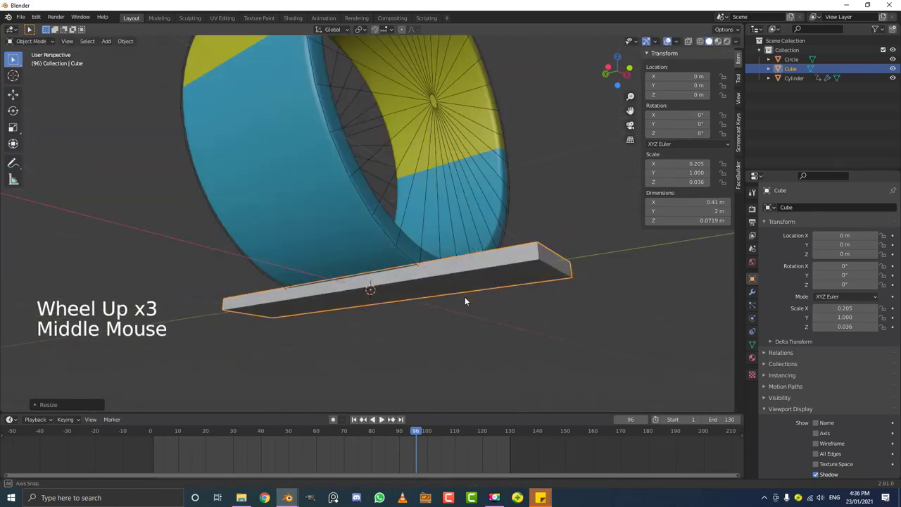
pyautogui.scroll(3)
# Step: Lower the plank slightly along Z and apply its scale so it reads 1
pyautogui.press('g')
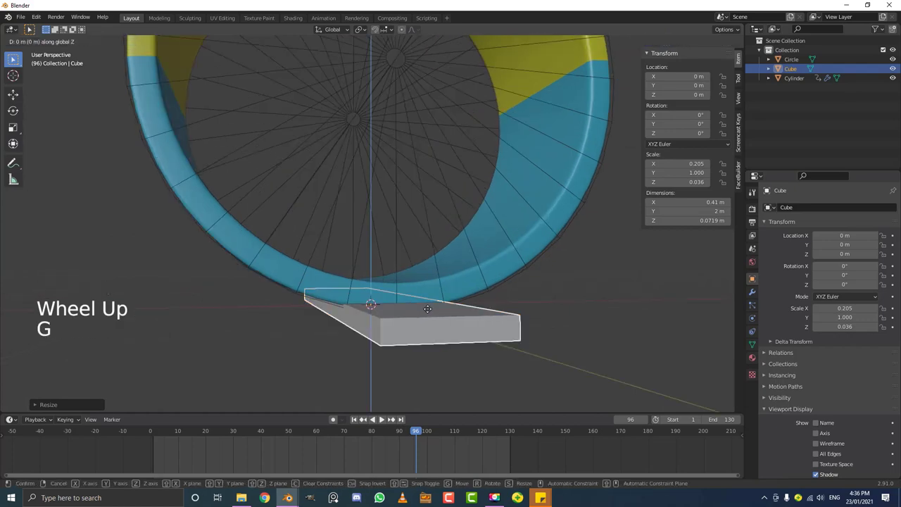
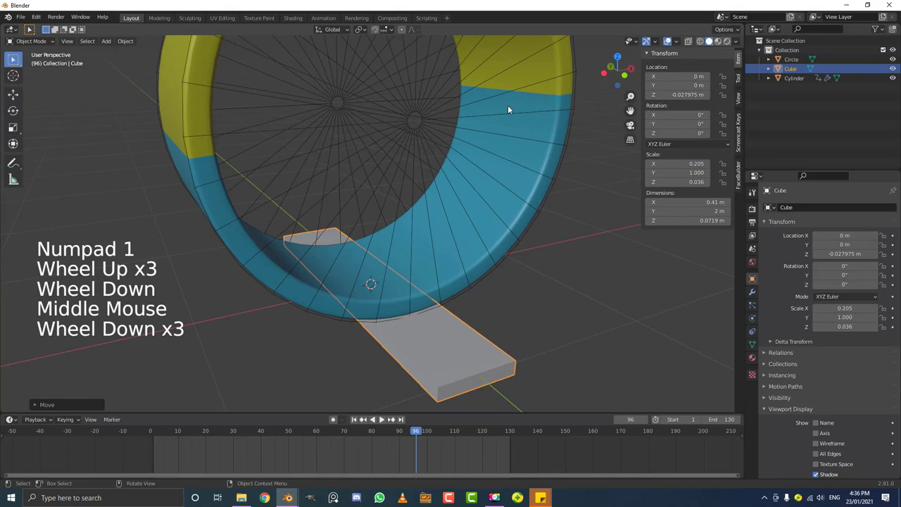
pyautogui.scroll(-3)
pyautogui.middleClick(401, 273)
pyautogui.scroll(3)
pyautogui.scroll(3)
pyautogui.press('ctrl+a')
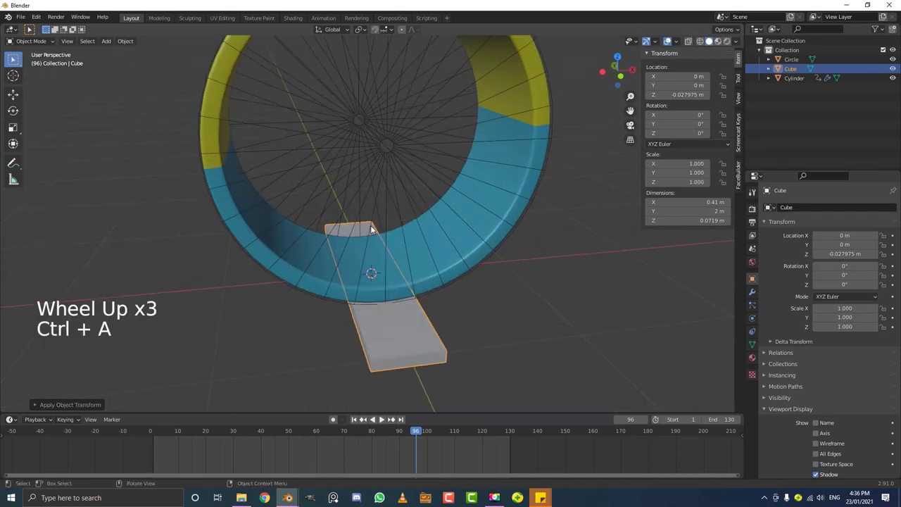
# Step: Add a Bevel modifier to the plank with Amount 0.013 m and 2 Segments
pyautogui.middleClick(532, 286)
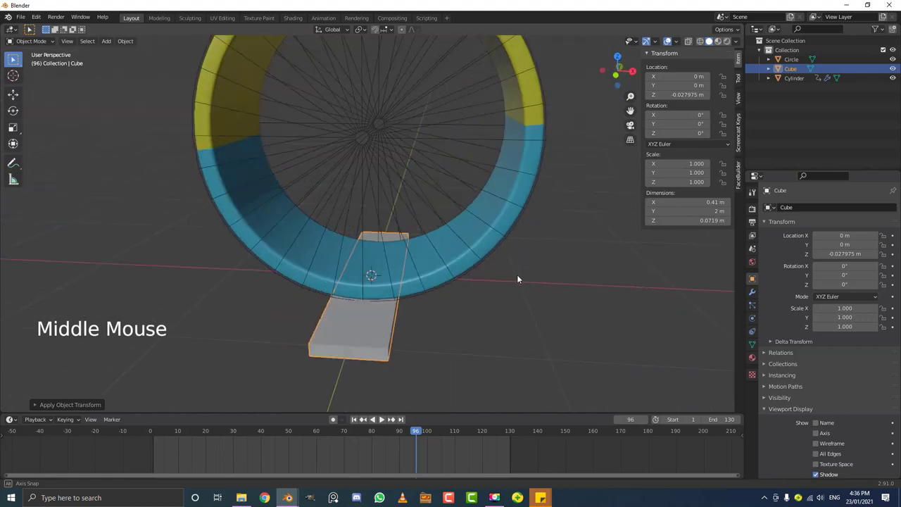
pyautogui.click(756, 293)
pyautogui.click(782, 205)
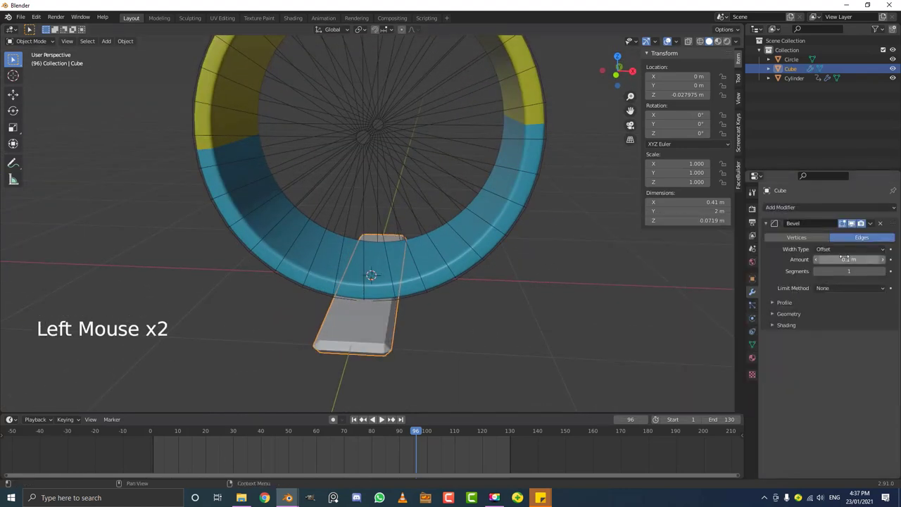
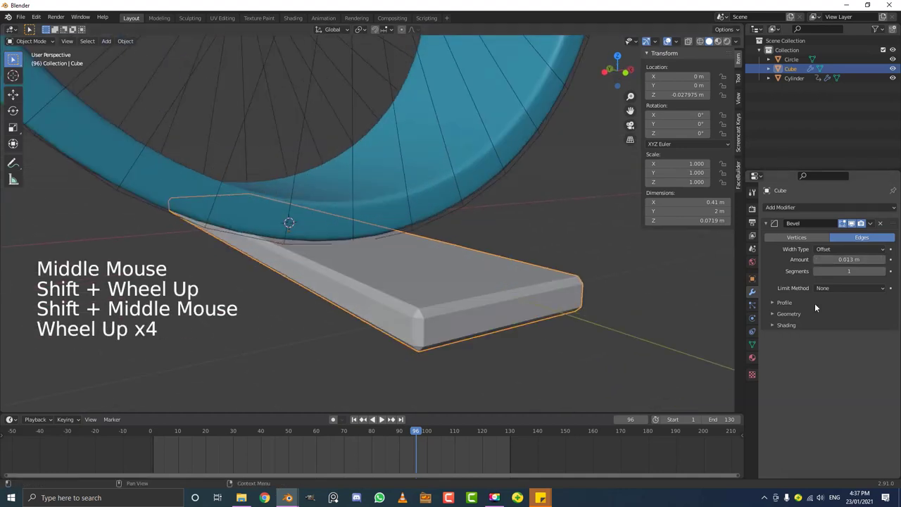
pyautogui.click(886, 273)
pyautogui.scroll(3)
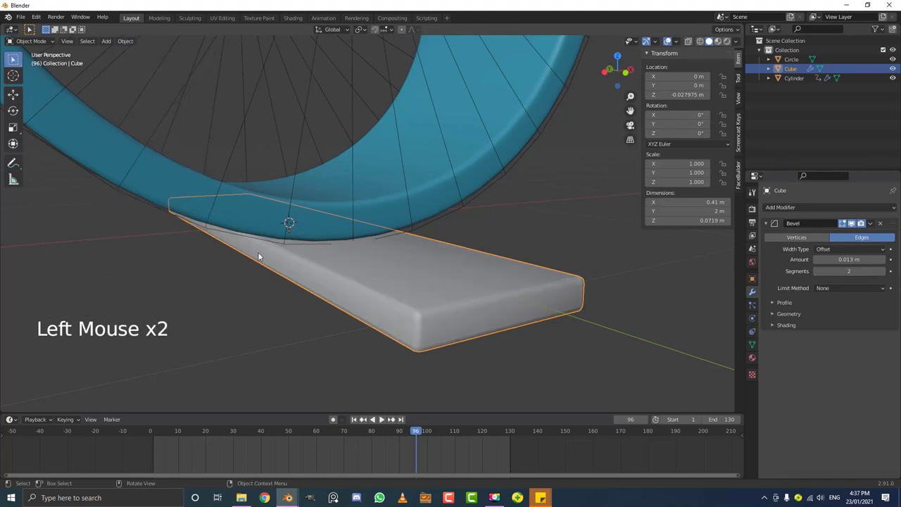
pyautogui.scroll(-3)
pyautogui.middleClick(439, 264)
pyautogui.click(768, 225)
pyautogui.click(773, 213)
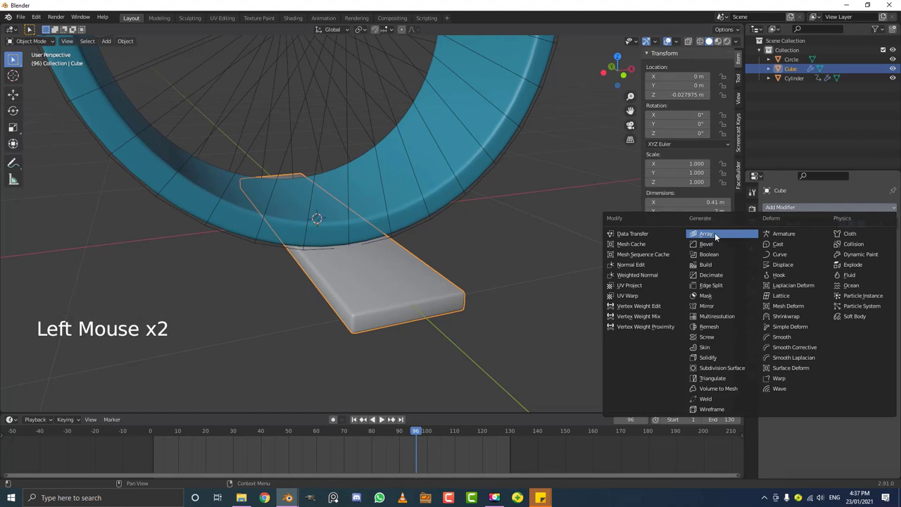
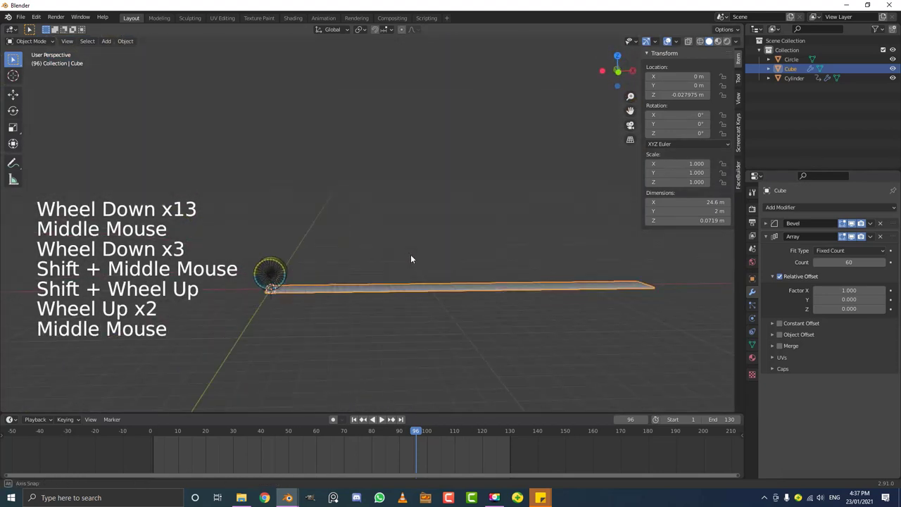
# Step: Collapse the Array modifier set to Count 60 and inspect the 24.6 m plank strip from above
pyautogui.click(767, 236)
pyautogui.middleClick(437, 290)
pyautogui.scroll(3)
pyautogui.middleClick(354, 326)
pyautogui.press('g')
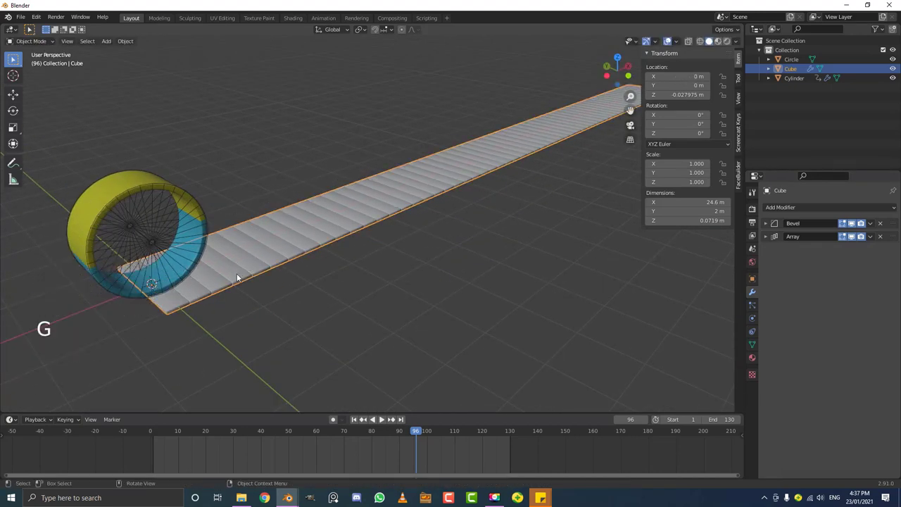
pyautogui.scroll(-3)
pyautogui.middleClick(355, 235)
pyautogui.scroll(3)
pyautogui.press('KP_7')
pyautogui.middleClick(268, 198)
pyautogui.scroll(3)
pyautogui.click(389, 259)
# Step: Slide the plank floor along X to about −3.8 m so it lies beneath the wheel
pyautogui.press('g')
pyautogui.scroll(3)
pyautogui.middleClick(354, 278)
pyautogui.scroll(3)
pyautogui.press('g')
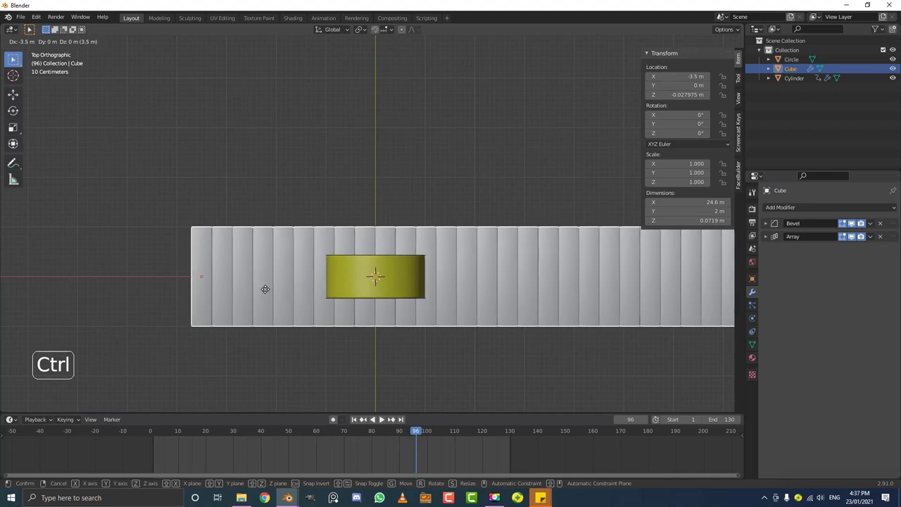
pyautogui.middleClick(263, 299)
pyautogui.scroll(-3)
pyautogui.middleClick(326, 276)
pyautogui.middleClick(264, 284)
pyautogui.middleClick(291, 299)
pyautogui.scroll(3)
pyautogui.scroll(3)
pyautogui.scroll(-3)
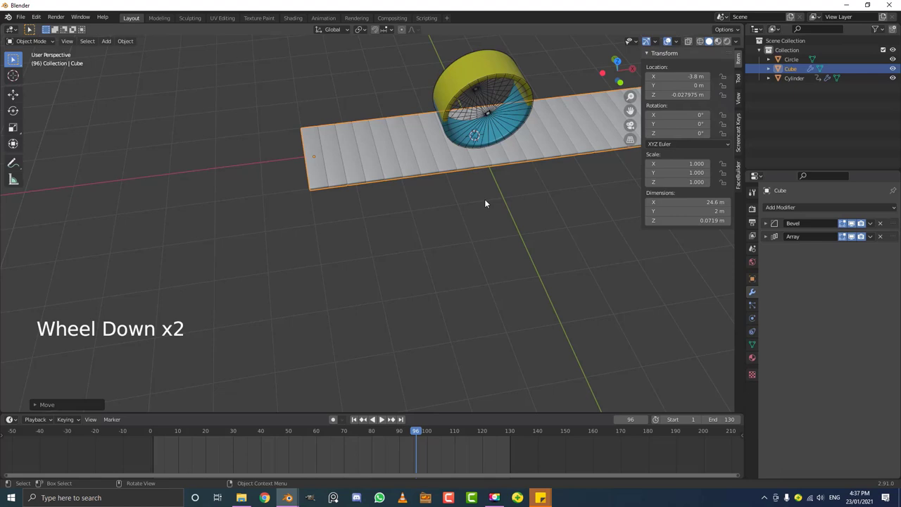
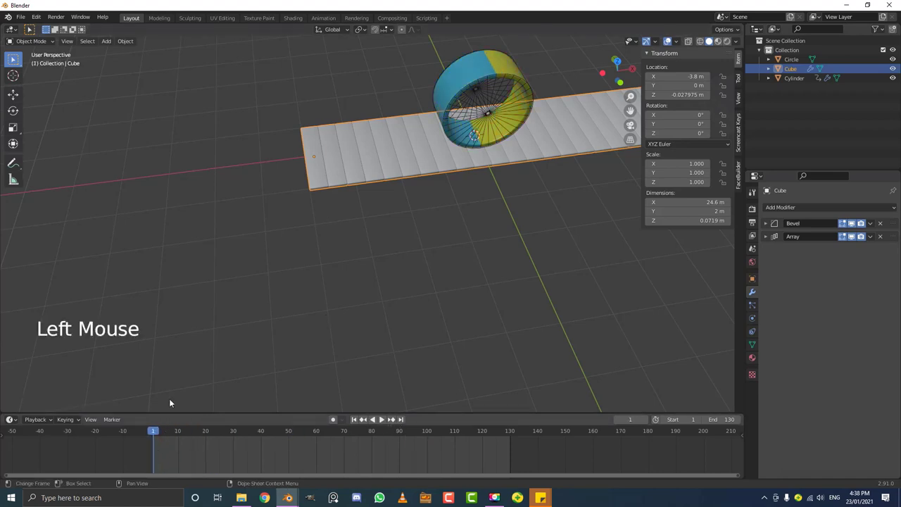
# Step: Keyframe the floor's location at frame 1, then jump toward frame 130
pyautogui.middleClick(389, 149)
pyautogui.scroll(3)
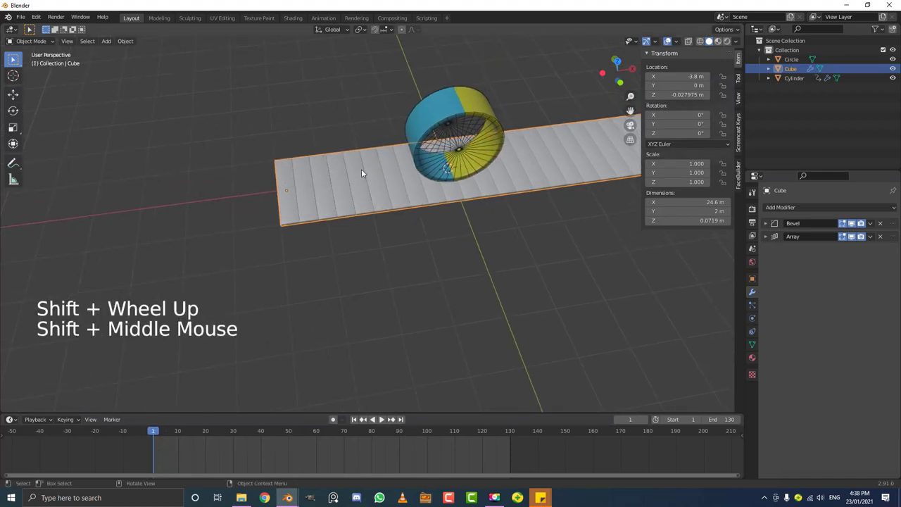
pyautogui.press('i')
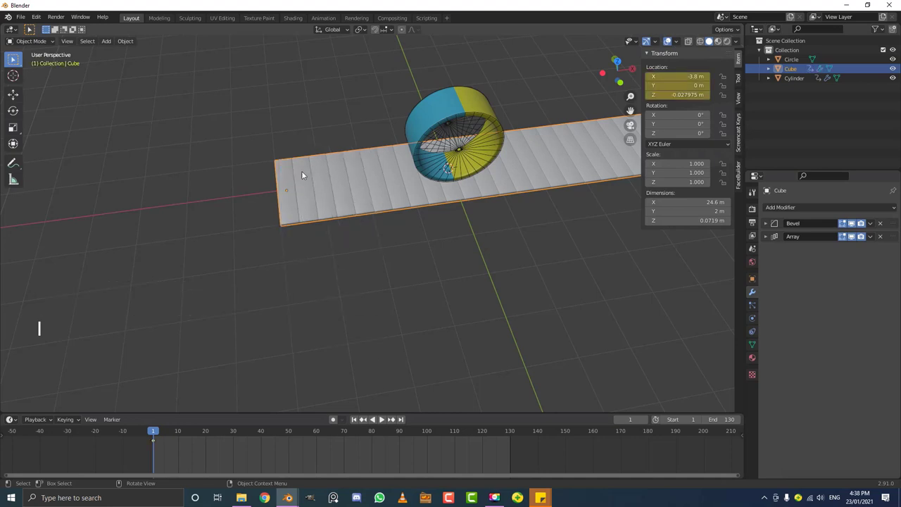
pyautogui.click(160, 432)
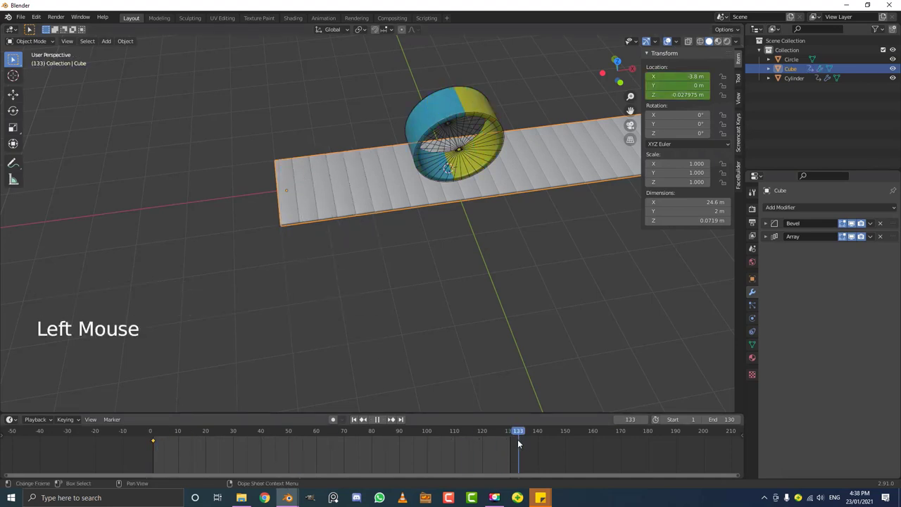
# Step: Start sliding the floor along X and orbit to check where its end reaches
pyautogui.middleClick(386, 237)
pyautogui.press('g')
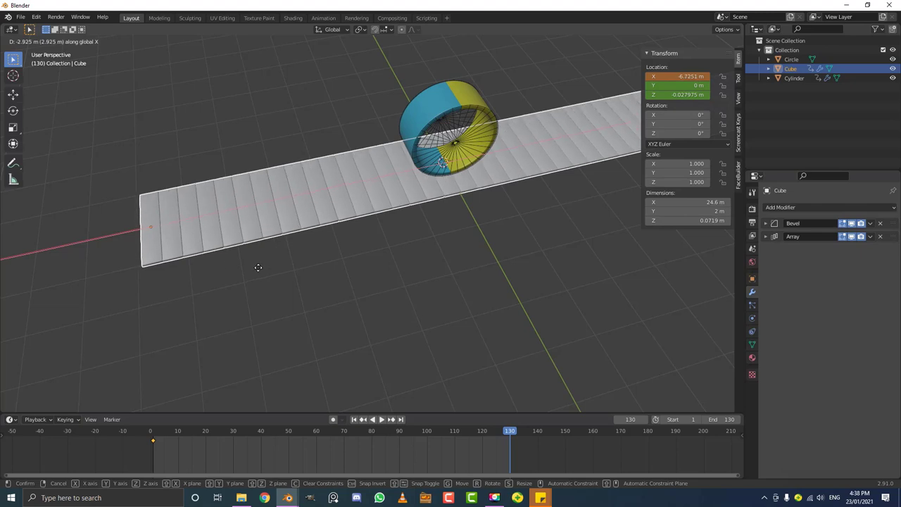
pyautogui.scroll(3)
pyautogui.middleClick(285, 239)
pyautogui.scroll(3)
pyautogui.middleClick(297, 261)
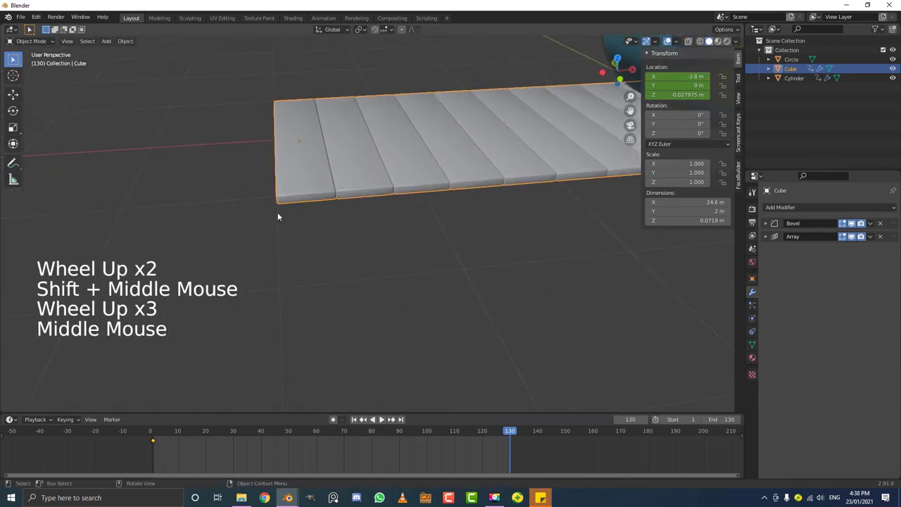
pyautogui.middleClick(280, 217)
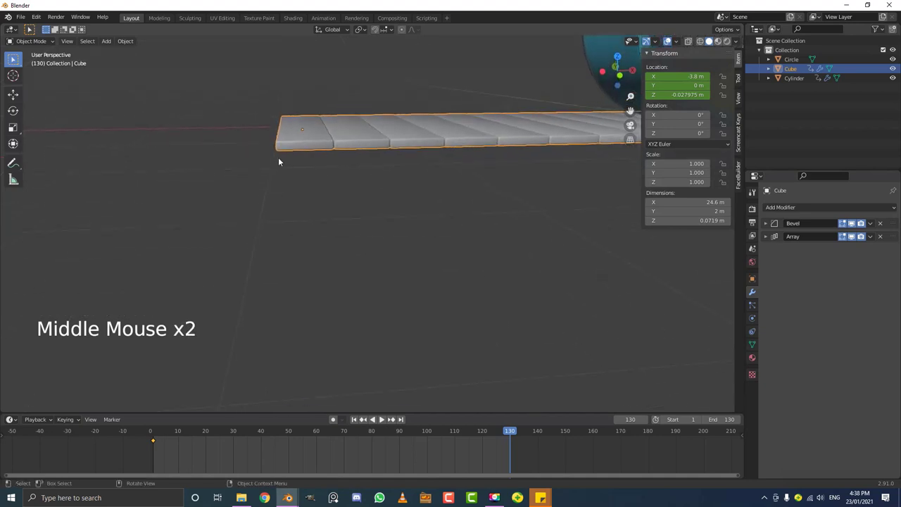
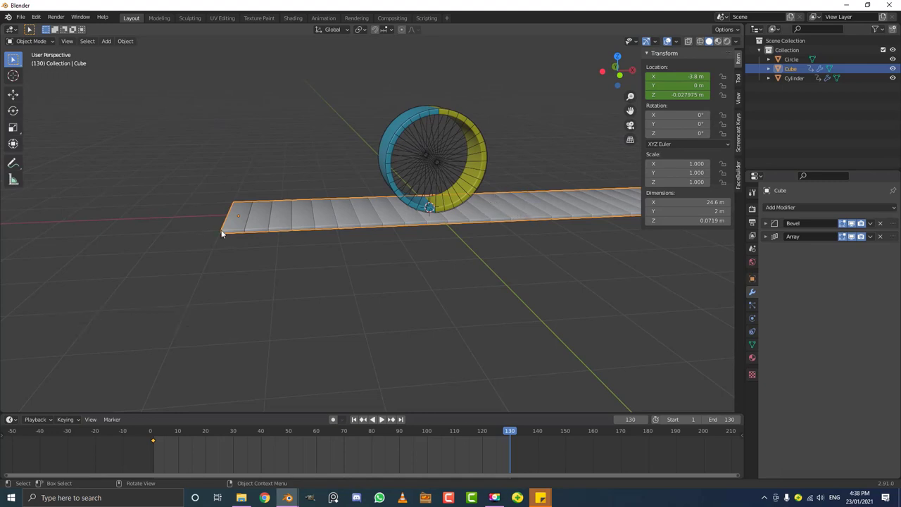
pyautogui.middleClick(228, 242)
# Step: Add a 2 m cube and slide it along X beside the floor as a reference marker
pyautogui.press('shift+a')
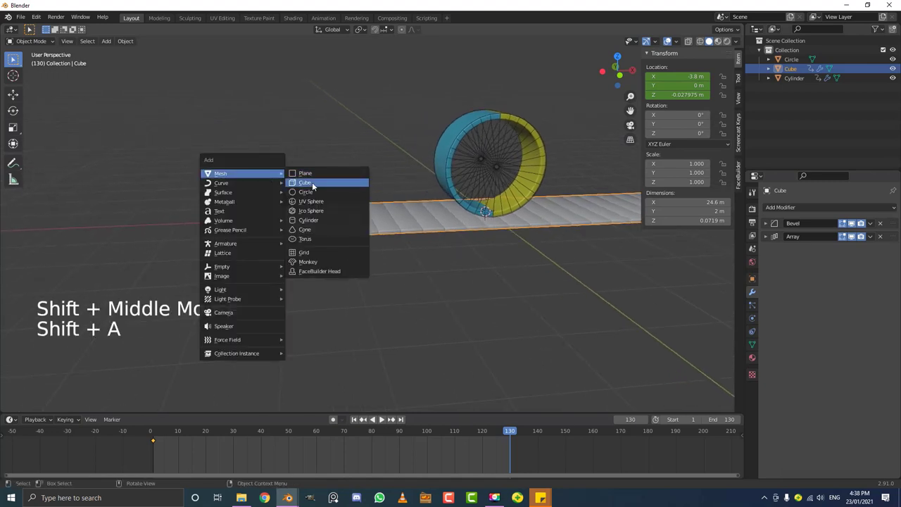
pyautogui.press('s')
pyautogui.press('g')
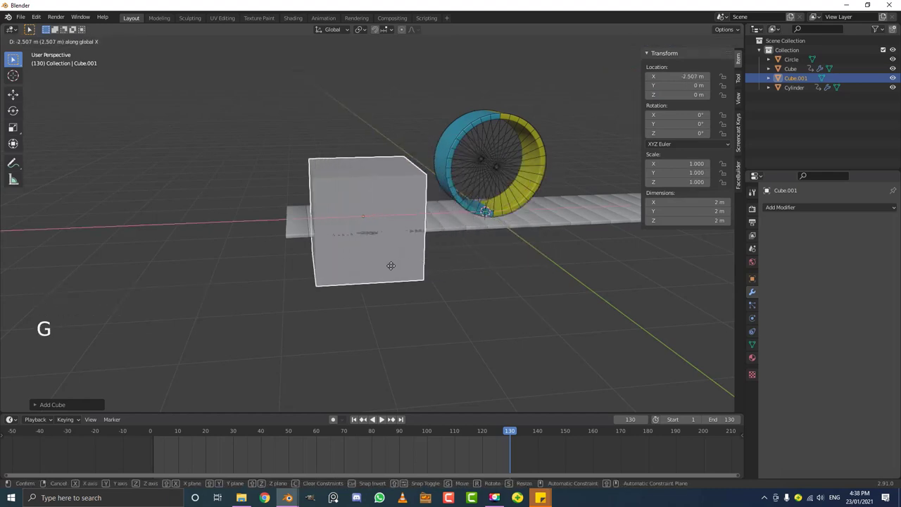
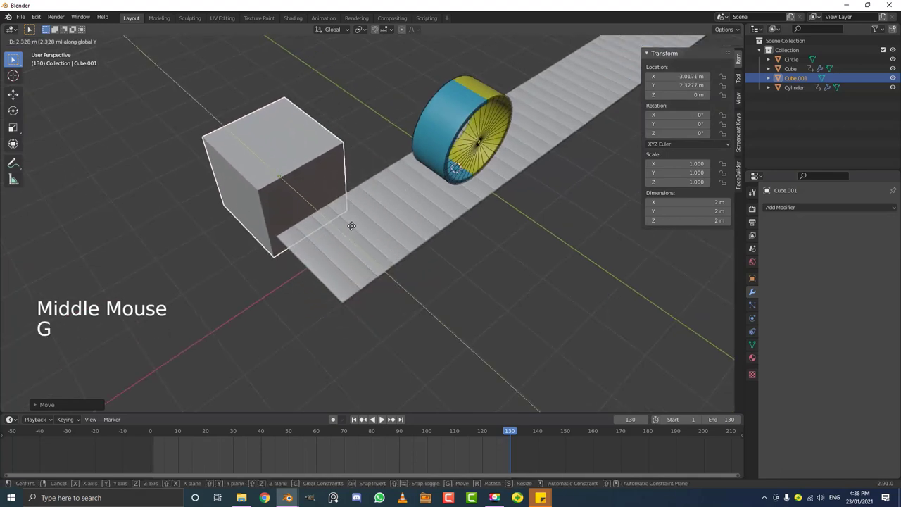
pyautogui.middleClick(369, 257)
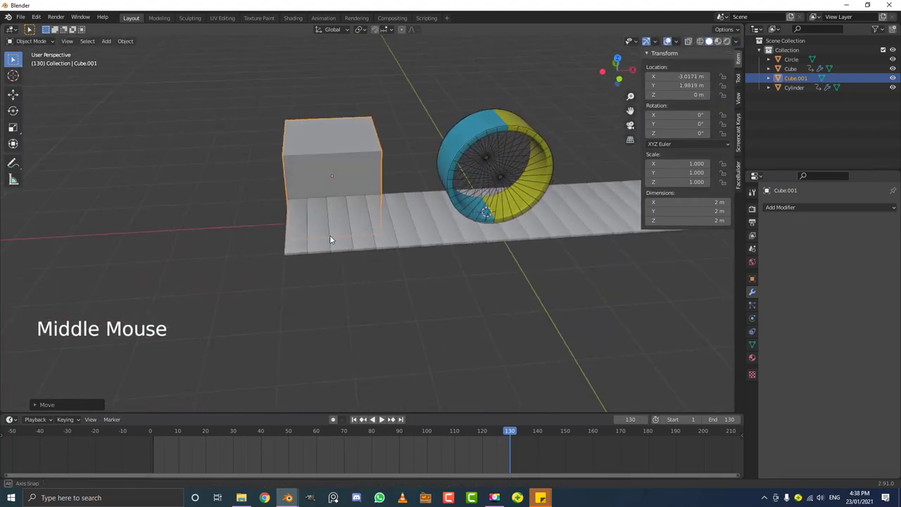
pyautogui.scroll(3)
pyautogui.middleClick(269, 212)
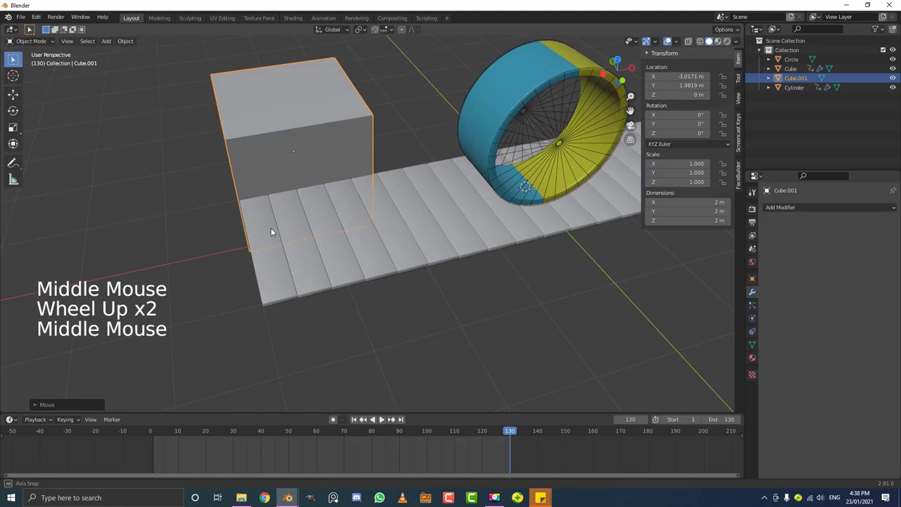
# Step: Select the plank floor and move it along X, orbiting to check its position
pyautogui.click(463, 241)
pyautogui.scroll(-3)
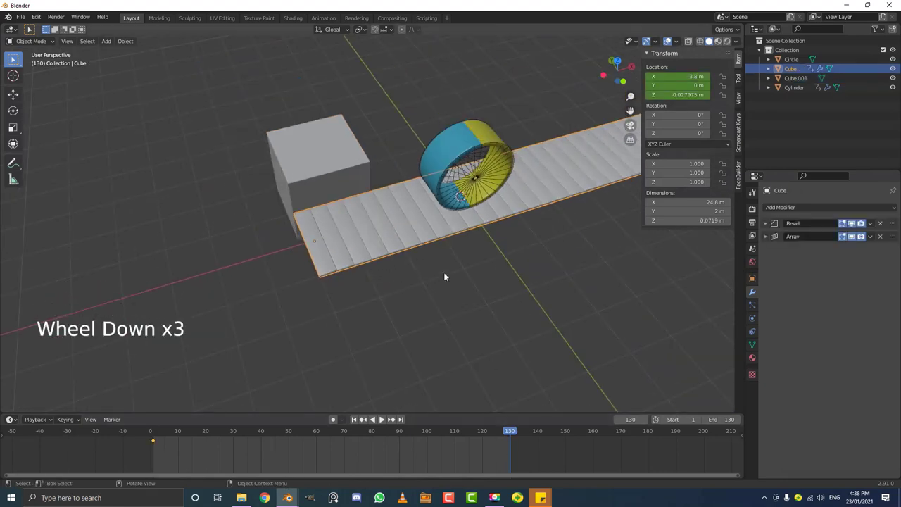
pyautogui.press('g')
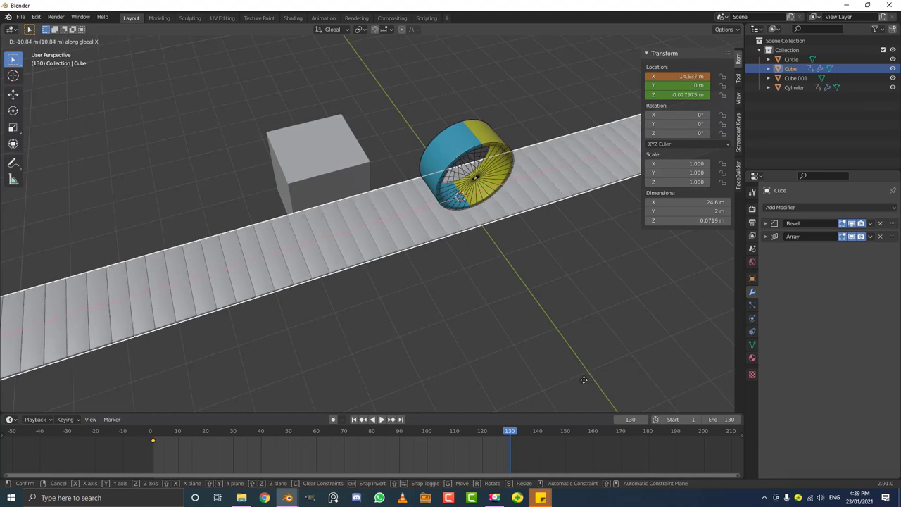
pyautogui.scroll(-3)
pyautogui.middleClick(374, 314)
pyautogui.scroll(3)
pyautogui.middleClick(309, 213)
pyautogui.scroll(3)
pyautogui.middleClick(356, 195)
# Step: Slide the floor to X ≈ −14.48 m and keyframe its location there
pyautogui.press('g')
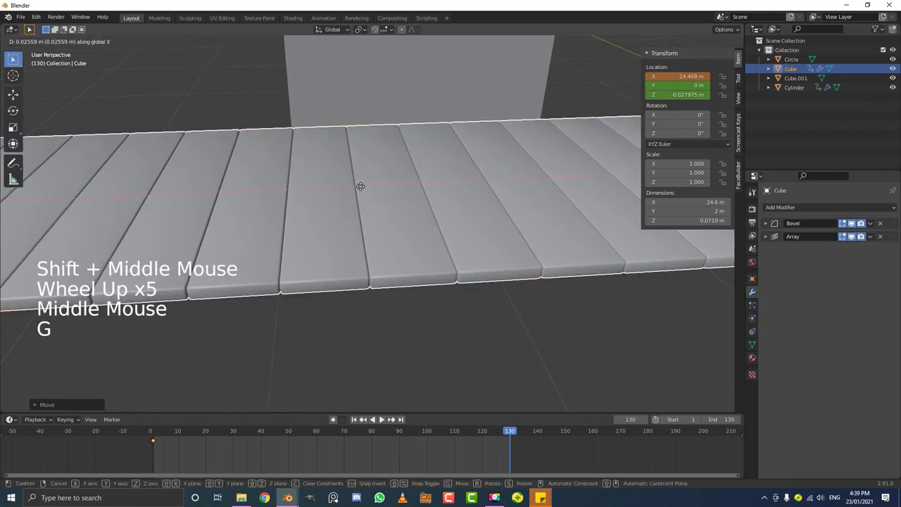
pyautogui.scroll(3)
pyautogui.middleClick(330, 194)
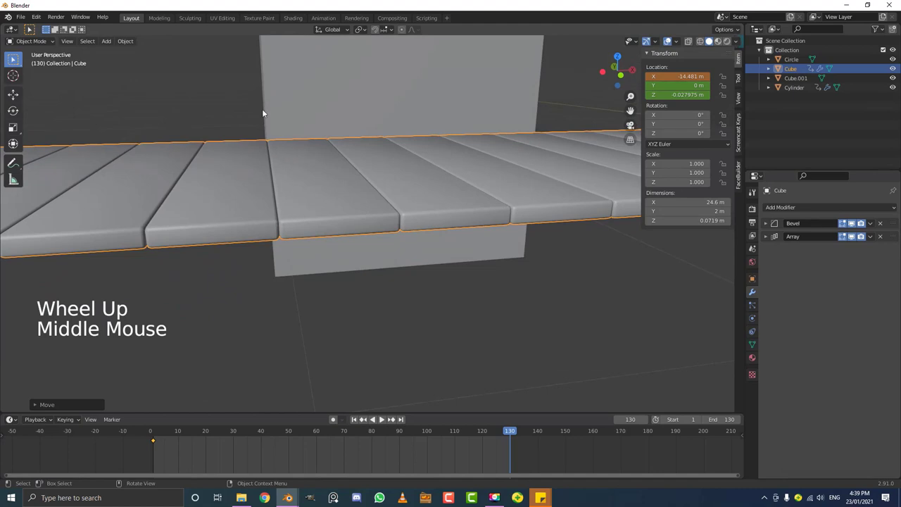
pyautogui.scroll(-3)
pyautogui.middleClick(378, 252)
pyautogui.scroll(3)
pyautogui.press('i')
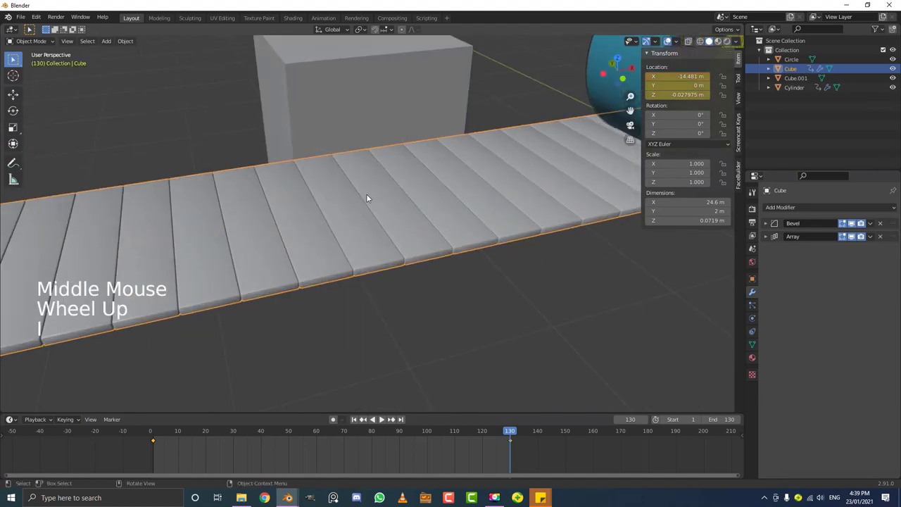
pyautogui.scroll(-3)
pyautogui.middleClick(425, 279)
pyautogui.click(366, 152)
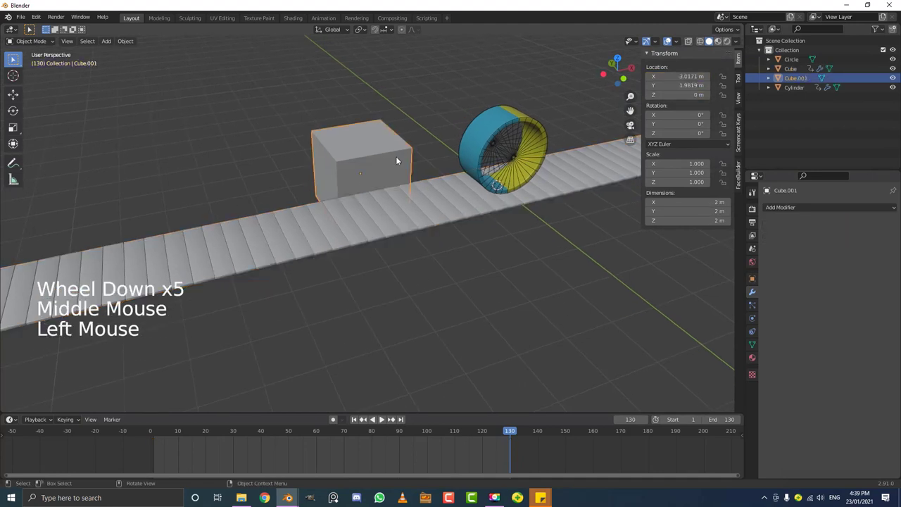
# Step: Delete the spare box Cube.001, reselect the floor and play the animation from the start
pyautogui.press('x')
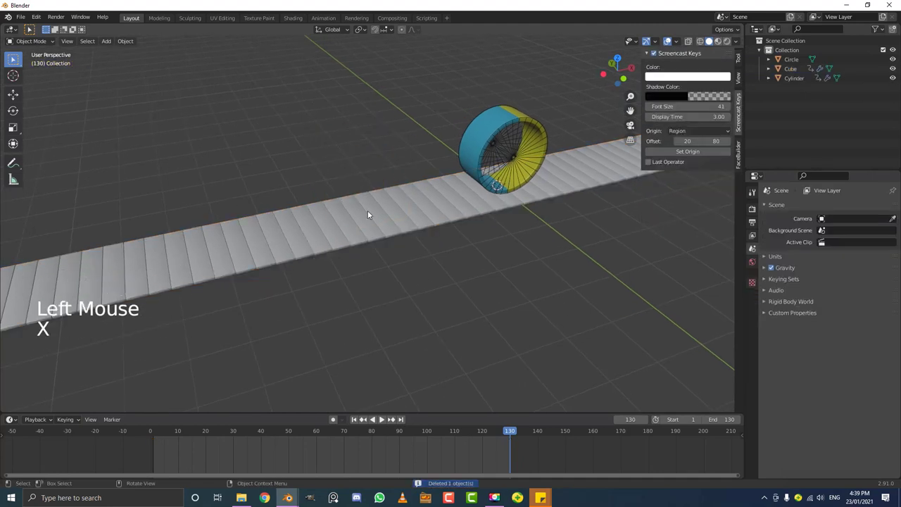
pyautogui.click(395, 211)
pyautogui.click(543, 454)
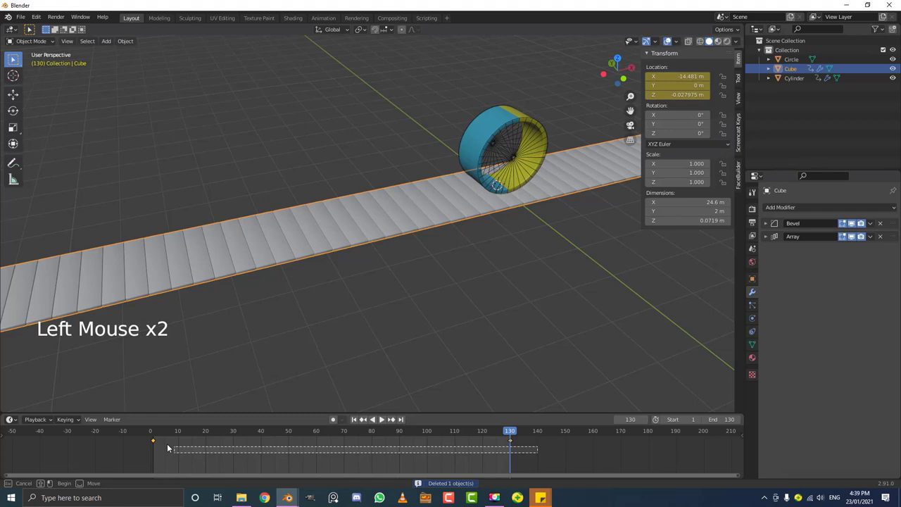
pyautogui.middleClick(382, 417)
pyautogui.press('t')
pyautogui.scroll(-3)
pyautogui.click(466, 434)
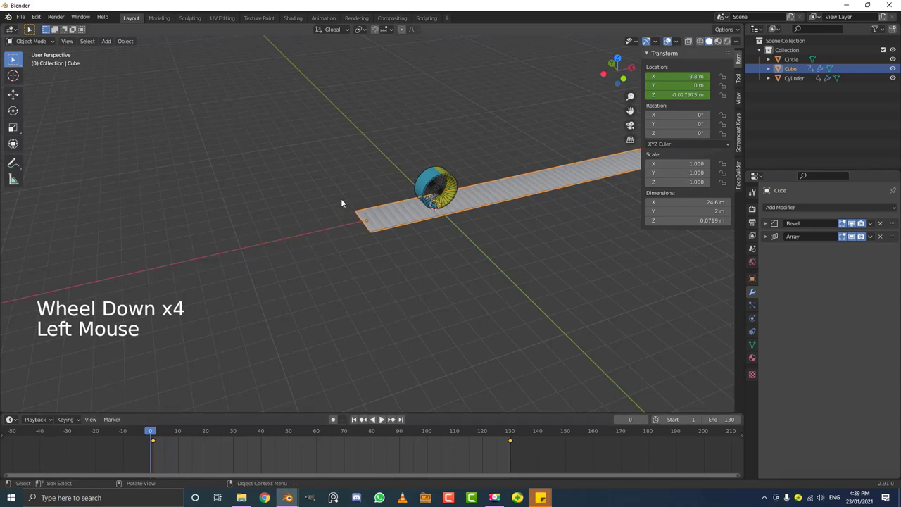
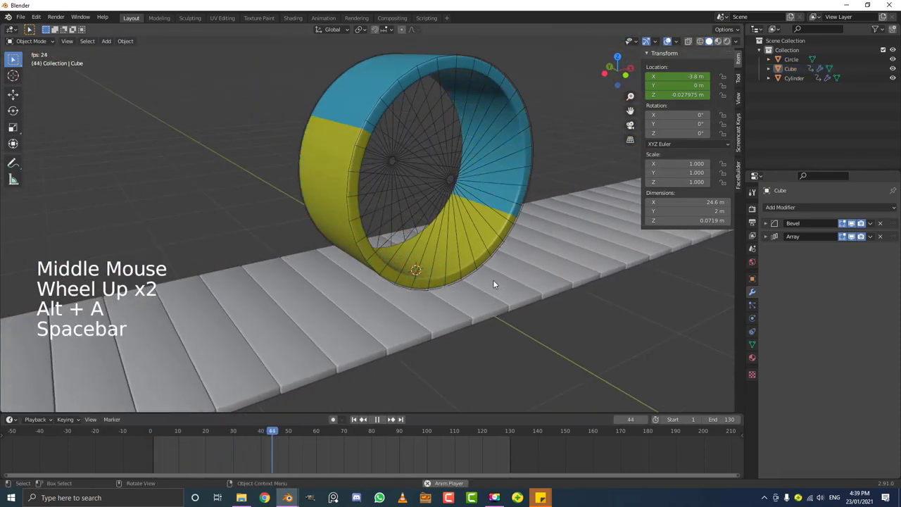
# Step: Watch the floor slide under the wheel head-on, stop playback and orbit around the wheel
pyautogui.scroll(-3)
pyautogui.middleClick(503, 281)
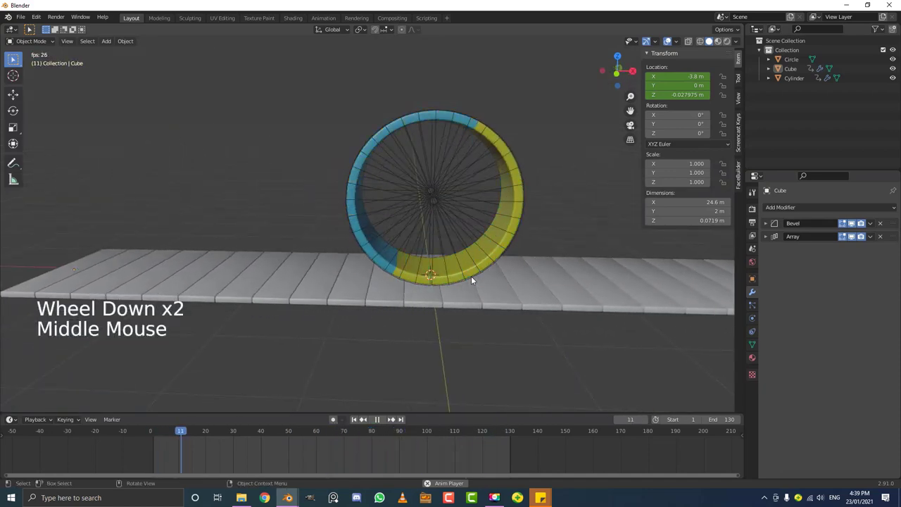
pyautogui.middleClick(395, 271)
pyautogui.press('space')
pyautogui.middleClick(402, 259)
pyautogui.middleClick(450, 240)
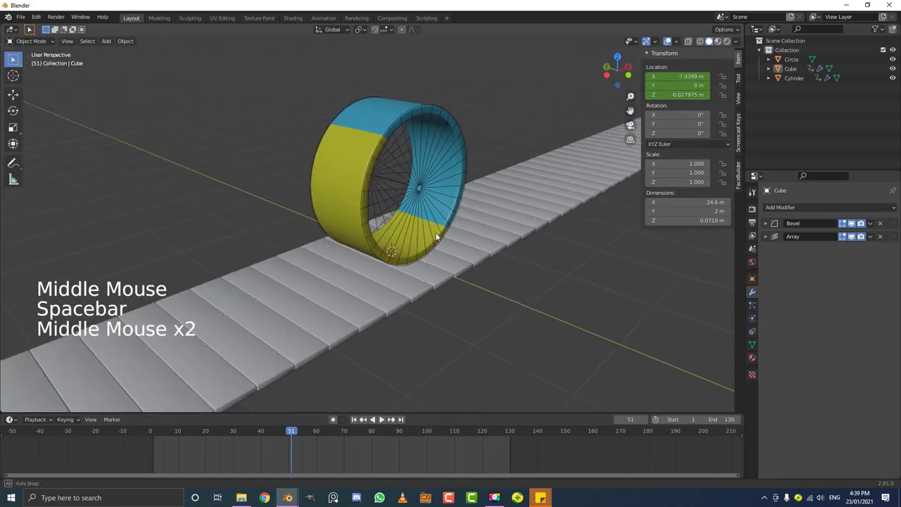
pyautogui.middleClick(468, 200)
pyautogui.scroll(3)
pyautogui.middleClick(458, 297)
pyautogui.middleClick(483, 302)
# Step: Add a camera, look through it and move it back to about X −5.08, Y −4.50, Z 3.77 framing the wheel
pyautogui.press('shift+a')
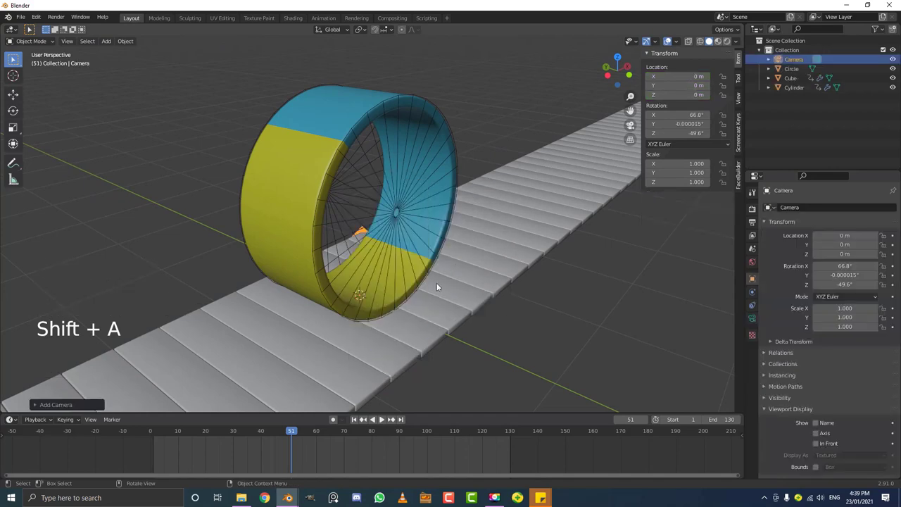
pyautogui.press('KP_0')
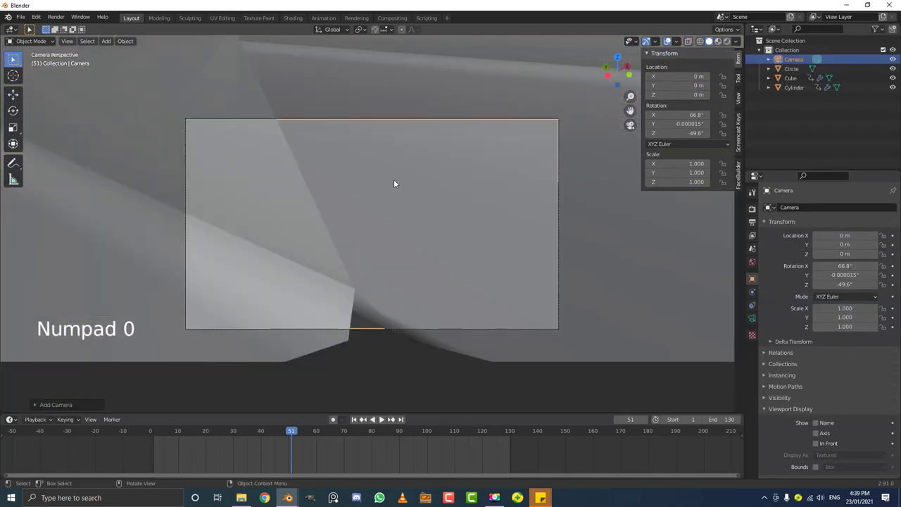
pyautogui.press('g')
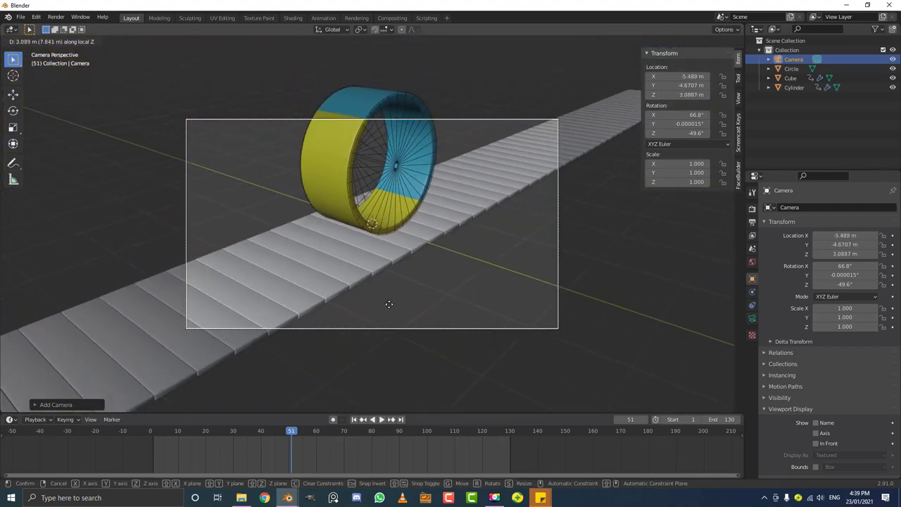
pyautogui.scroll(3)
pyautogui.press('g')
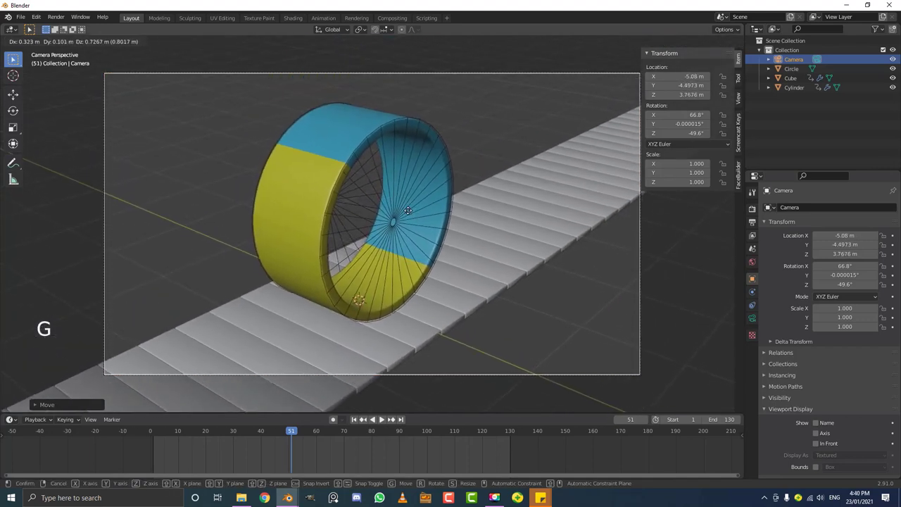
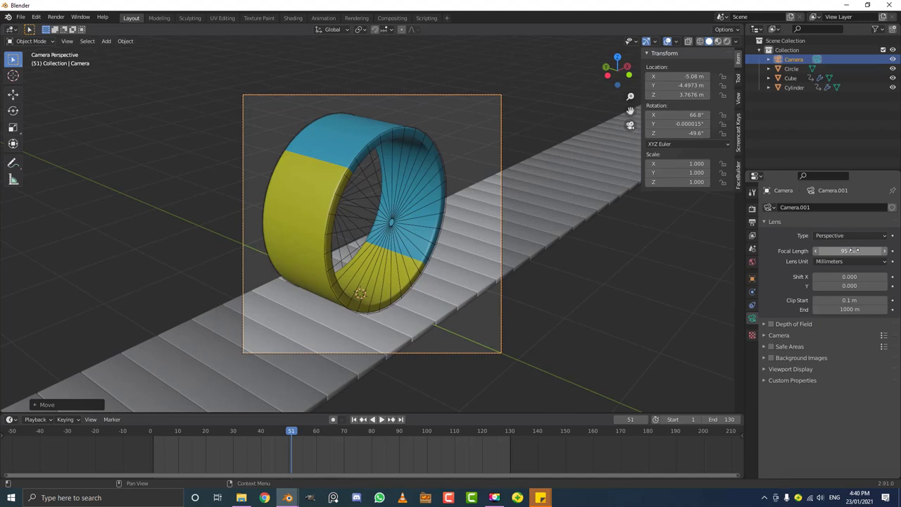
# Step: Pull the camera back to fit the wheel and set Passepartout to 1.0 in Viewport Display
pyautogui.press('g')
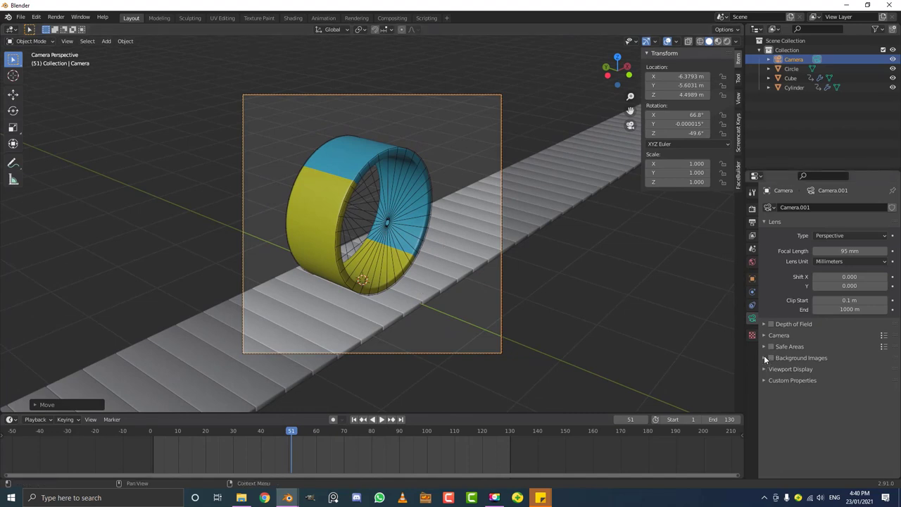
pyautogui.click(381, 418)
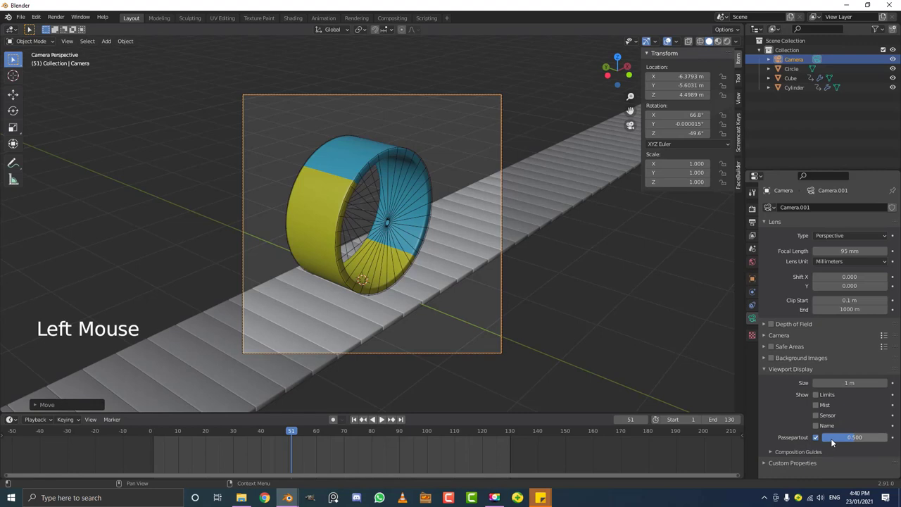
pyautogui.click(384, 418)
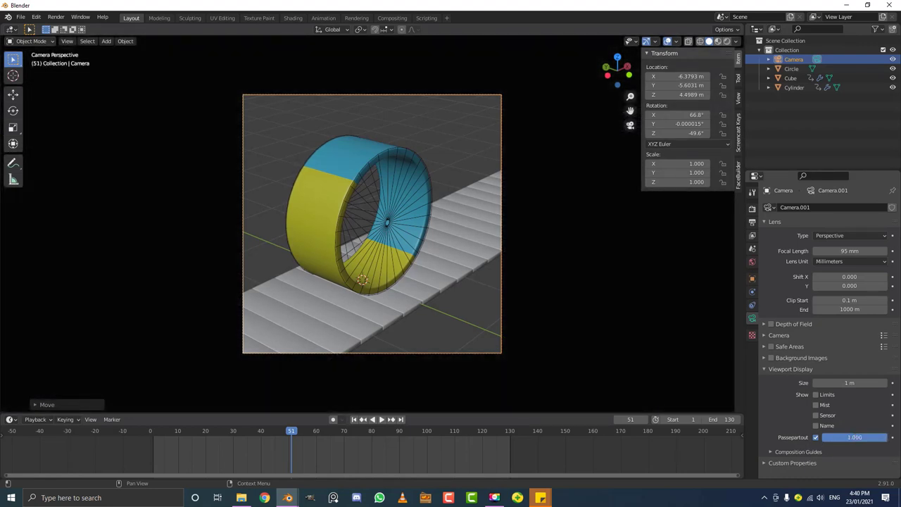
pyautogui.scroll(3)
pyautogui.click(286, 429)
# Step: Play the animation through the camera, watching the slats pass under the wheel
pyautogui.press('space')
pyautogui.scroll(3)
pyautogui.press('alt+a')
pyautogui.middleClick(615, 288)
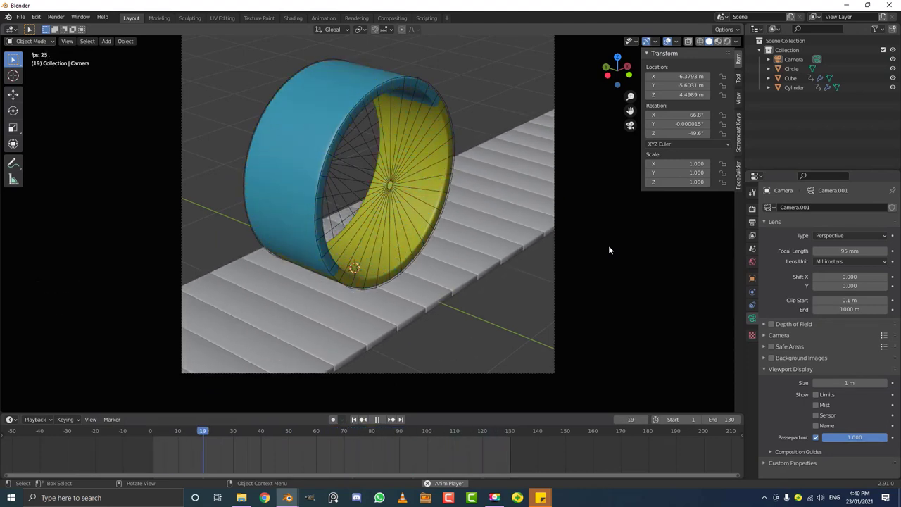
pyautogui.scroll(-3)
pyautogui.scroll(3)
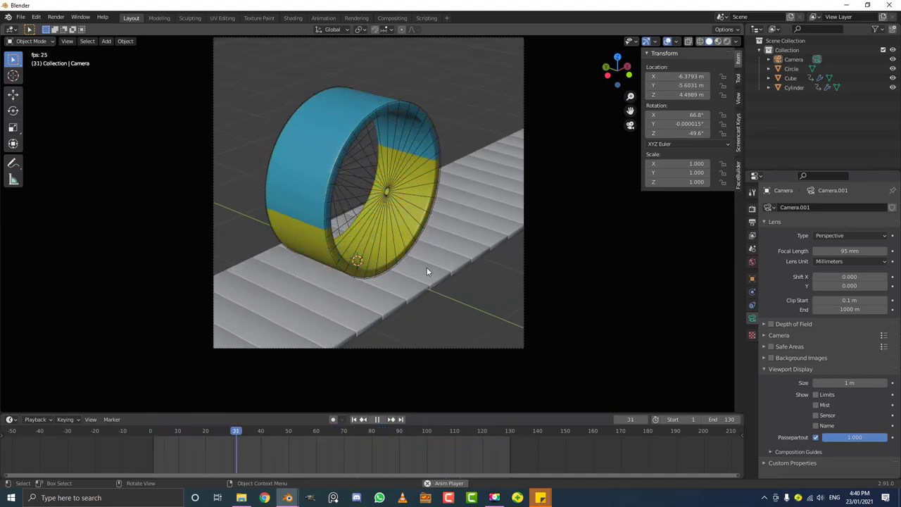
pyautogui.click(449, 260)
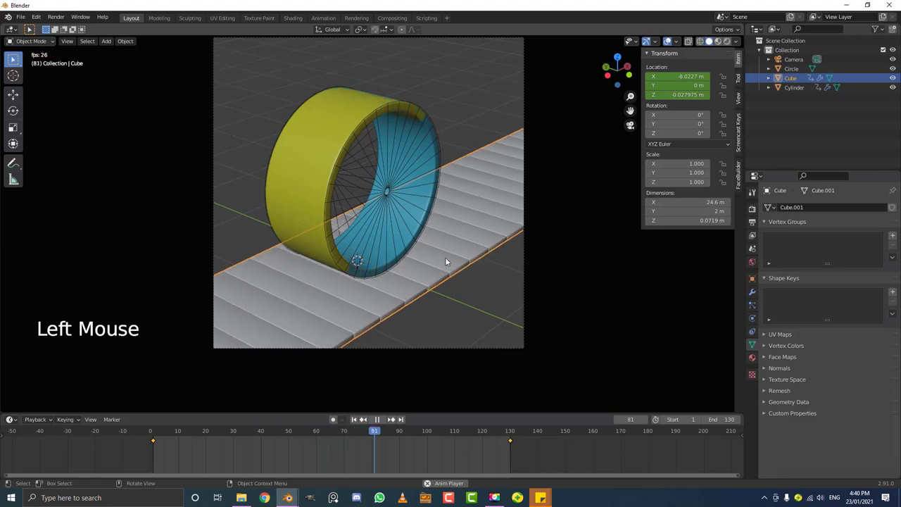
pyautogui.press('alt+a')
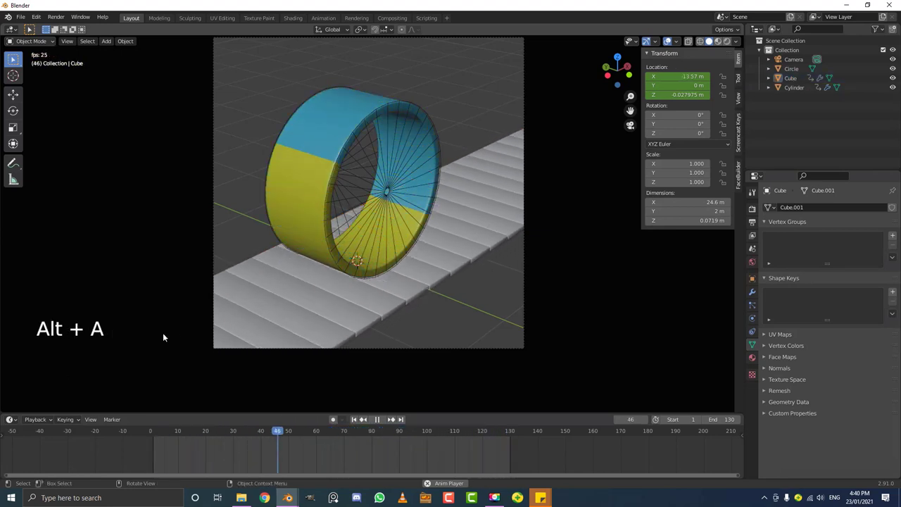
pyautogui.scroll(-3)
pyautogui.middleClick(484, 226)
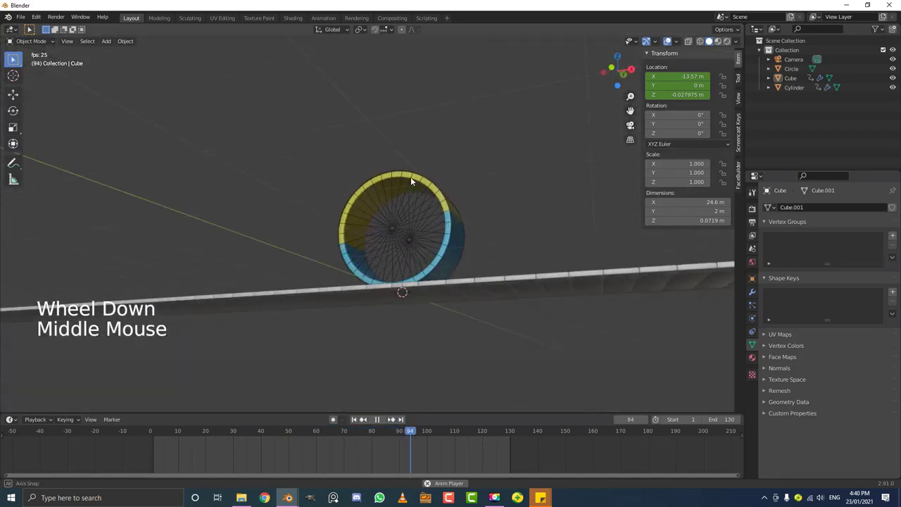
# Step: Stop playback around frame 118 and orbit away from the camera view around the wheel
pyautogui.press('space')
pyautogui.press('KP_0')
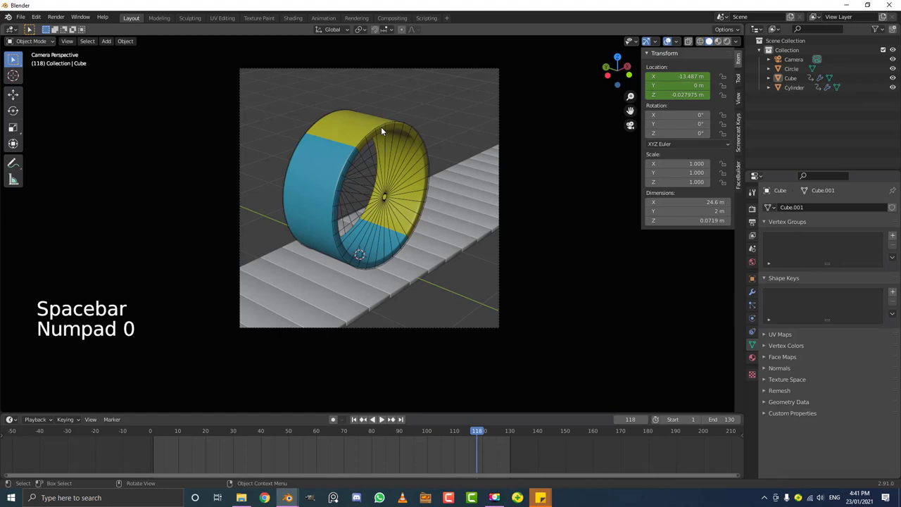
pyautogui.scroll(3)
pyautogui.scroll(3)
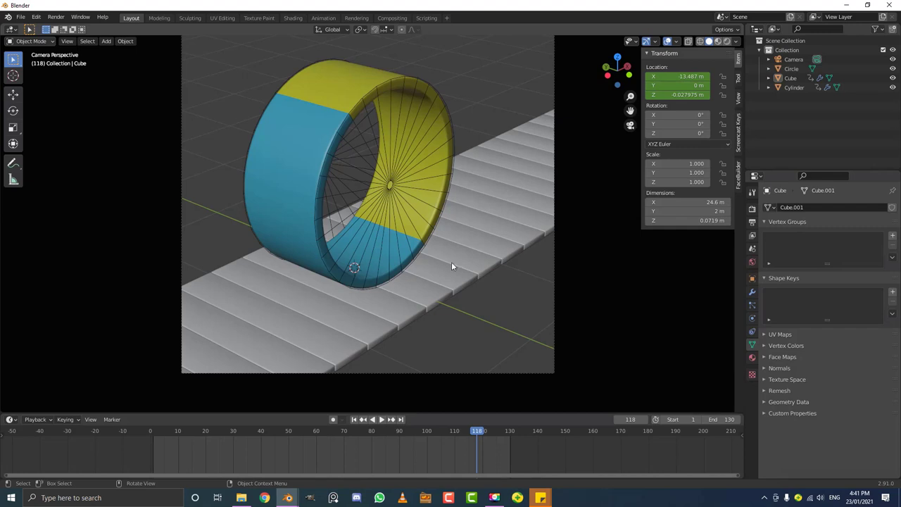
pyautogui.middleClick(416, 209)
pyautogui.scroll(-3)
pyautogui.middleClick(384, 211)
pyautogui.scroll(3)
pyautogui.scroll(3)
# Step: Add a sphere, shrink it to scale 0.18 and place it inside the wheel at 0.45 m height
pyautogui.press('shift+a')
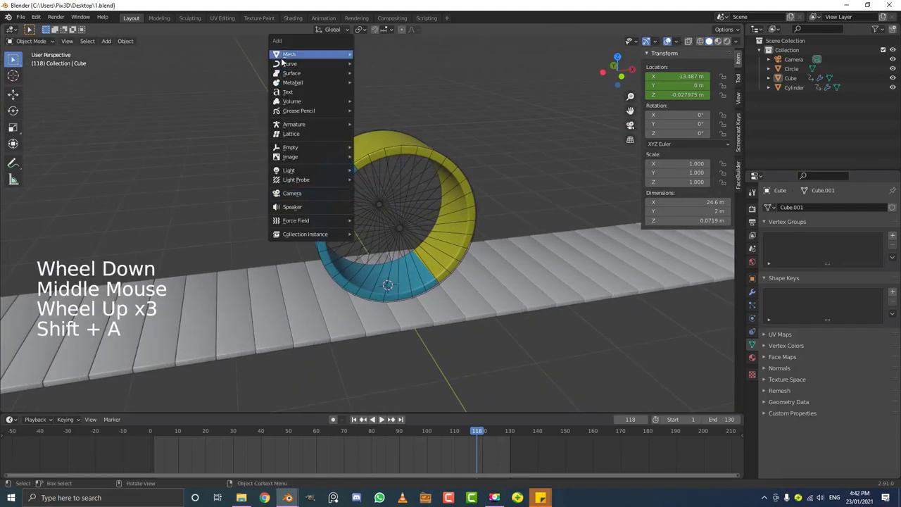
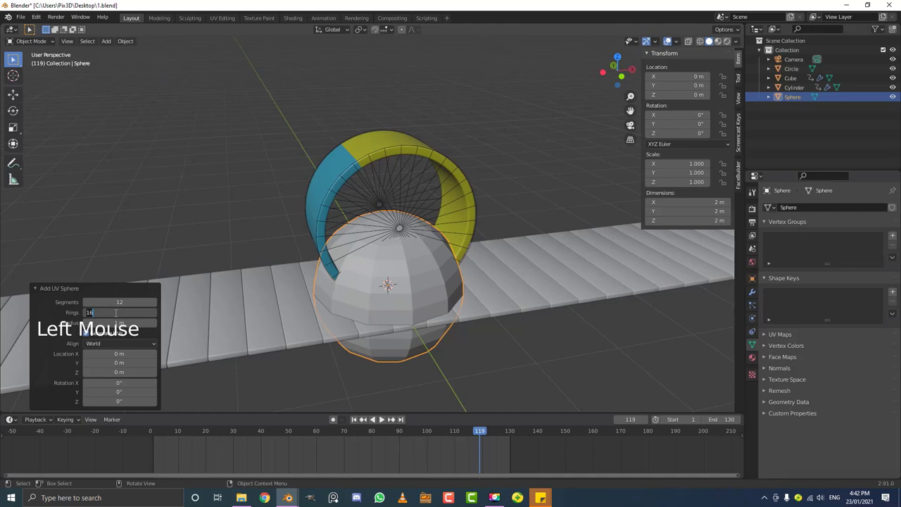
pyautogui.middleClick(352, 329)
pyautogui.middleClick(368, 283)
pyautogui.middleClick(413, 310)
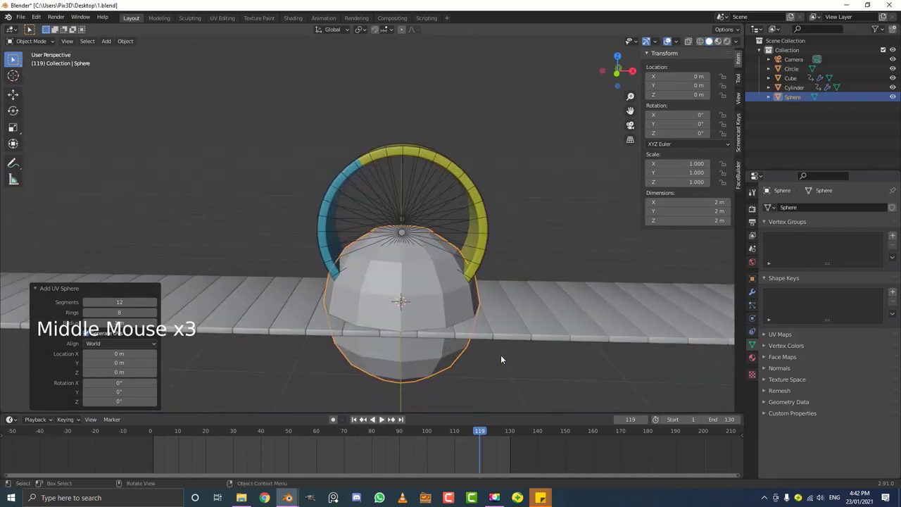
pyautogui.press('s')
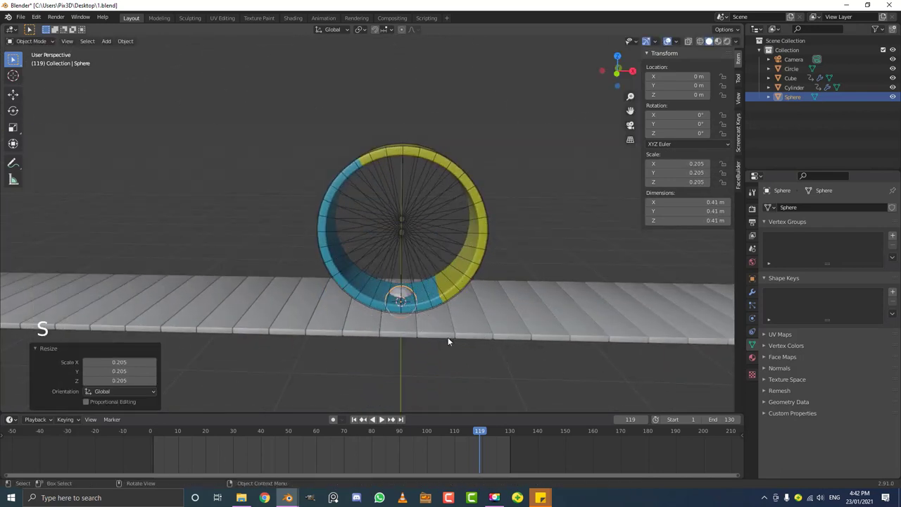
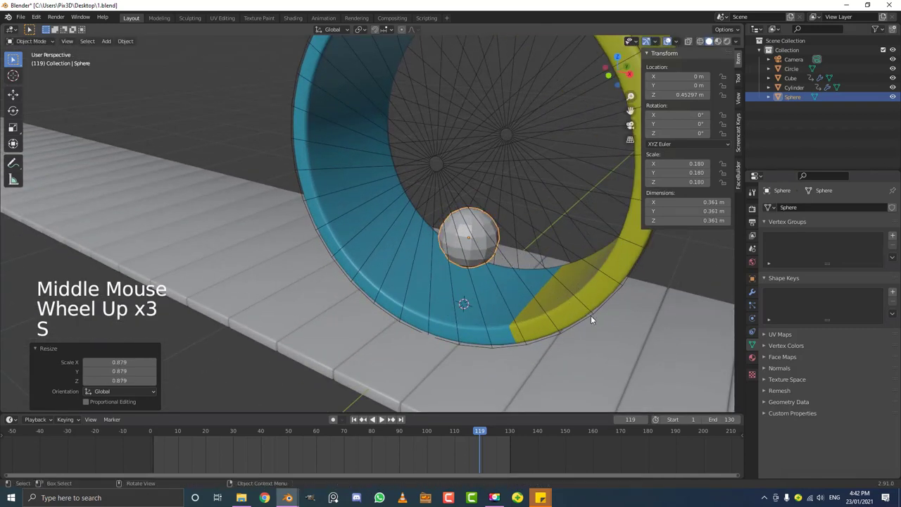
pyautogui.click(123, 41)
# Step: Switch to front view of the wheel and duplicate the ball for a second copy
pyautogui.middleClick(413, 261)
pyautogui.scroll(-3)
pyautogui.scroll(3)
pyautogui.press('KP_1')
pyautogui.scroll(-3)
pyautogui.middleClick(445, 245)
pyautogui.scroll(3)
pyautogui.scroll(3)
pyautogui.press('shift+d')
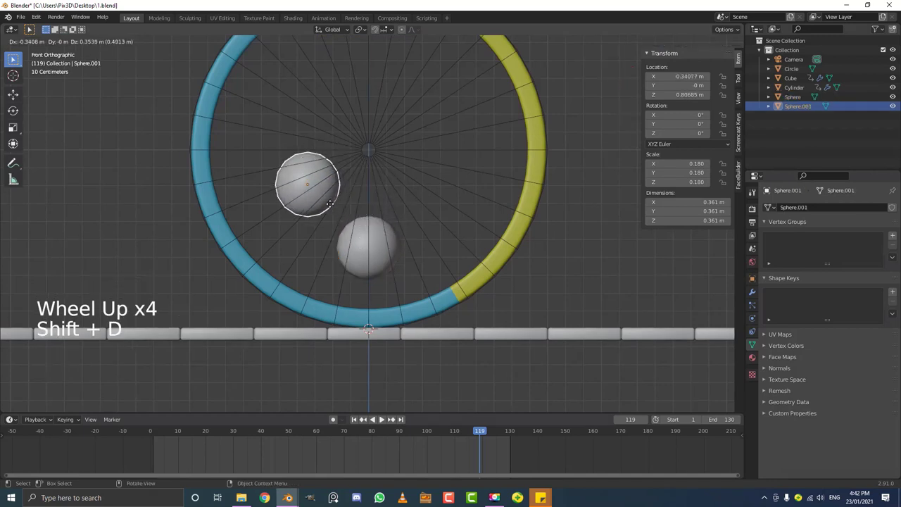
# Step: Place the second ball higher in the wheel, then duplicate a third ball and shrink it
pyautogui.press('s')
pyautogui.press('shift+d')
pyautogui.press('s')
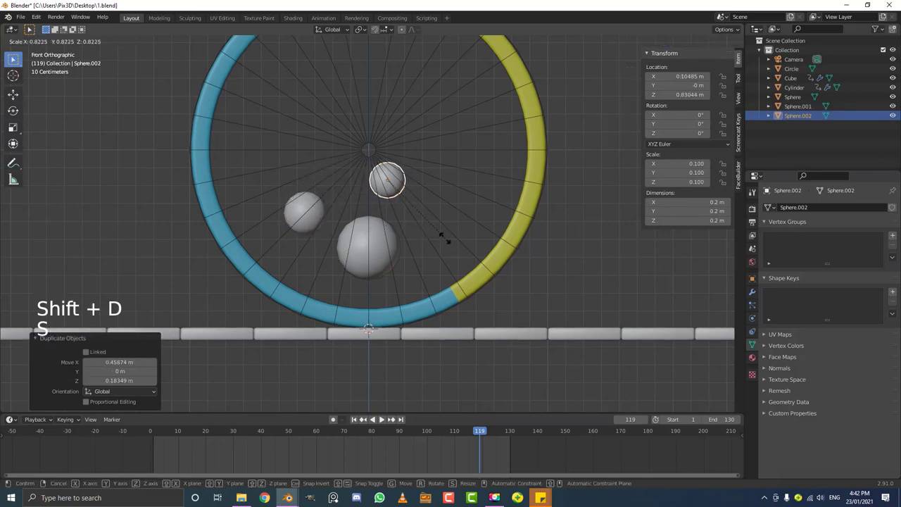
pyautogui.scroll(-3)
pyautogui.middleClick(380, 210)
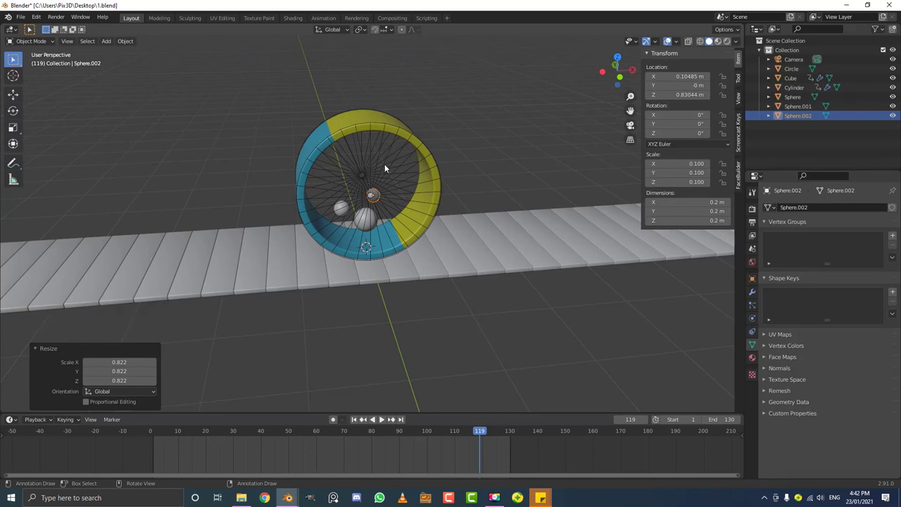
pyautogui.scroll(3)
# Step: Select all three balls and move them into a new collection named 'balls'
pyautogui.click(363, 216)
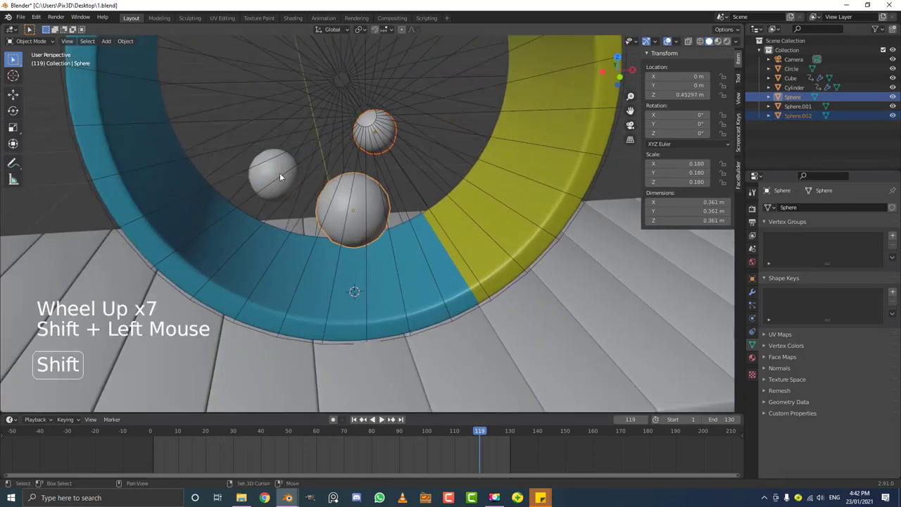
pyautogui.click(279, 175)
pyautogui.scroll(-3)
pyautogui.press('g')
pyautogui.scroll(-3)
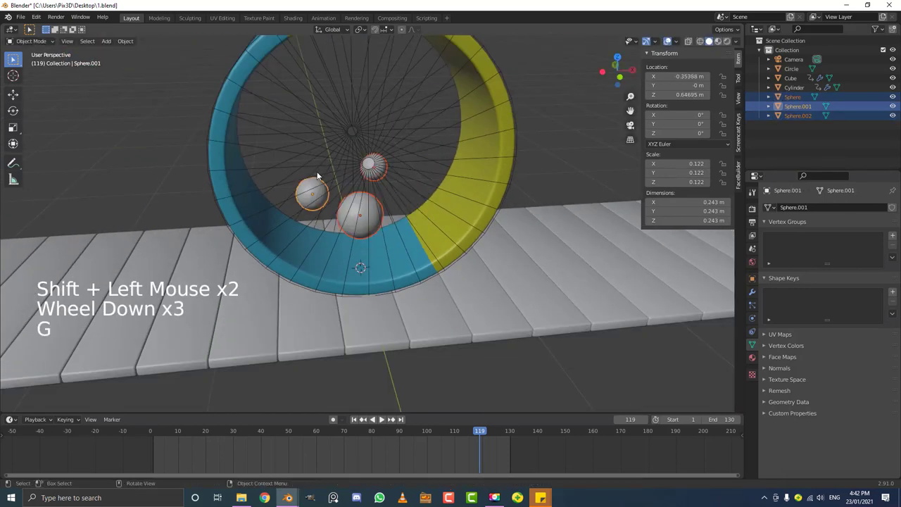
pyautogui.press('m')
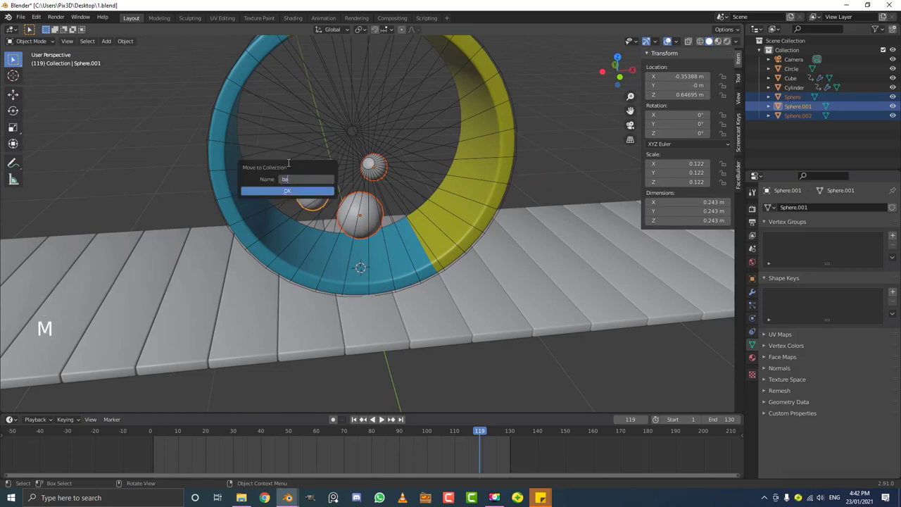
pyautogui.press('l')
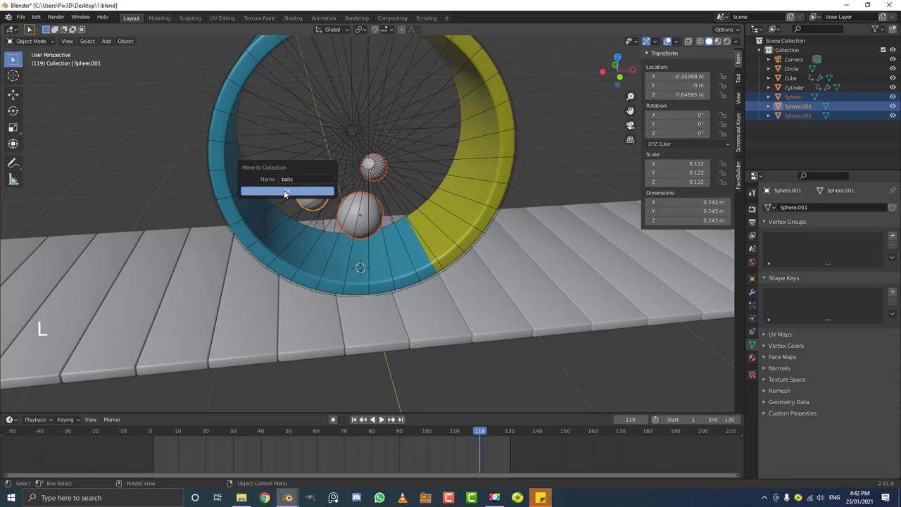
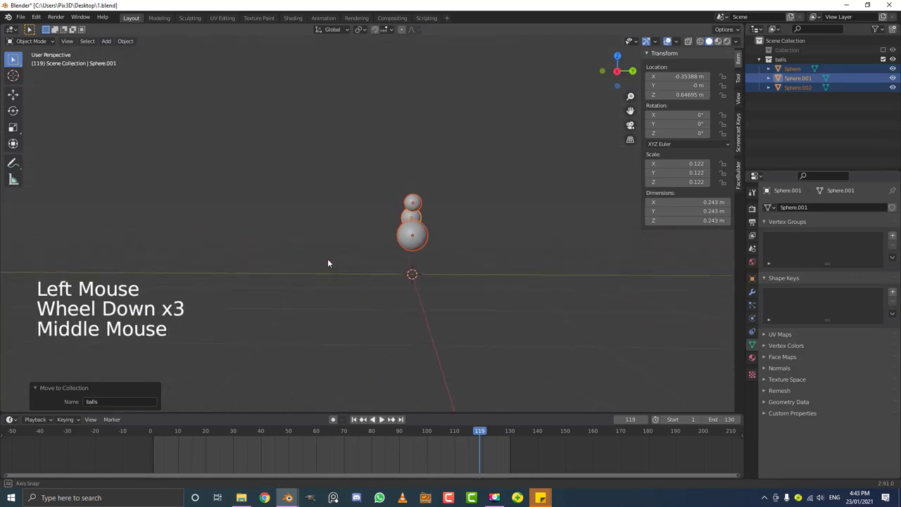
# Step: Frame the wheel in front orthographic view with the wheel and floor objects shown again
pyautogui.press('KP_1')
pyautogui.scroll(3)
pyautogui.scroll(3)
pyautogui.click(885, 54)
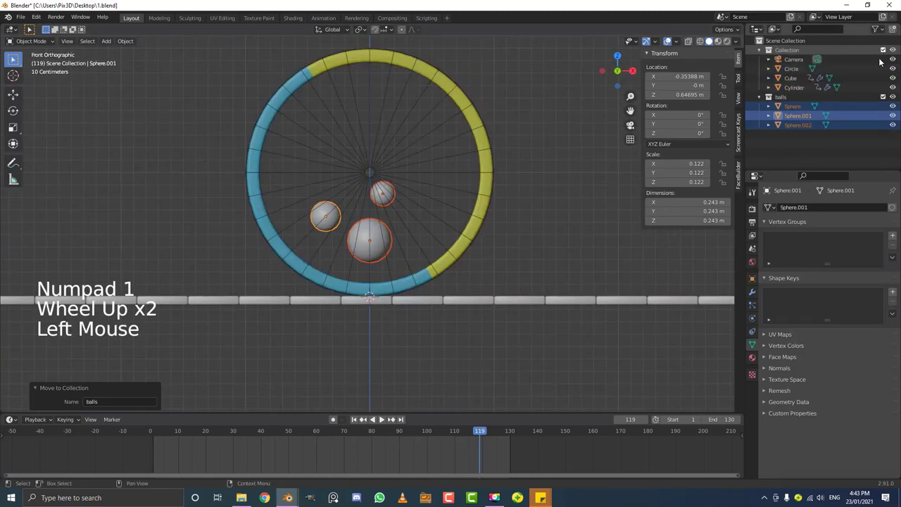
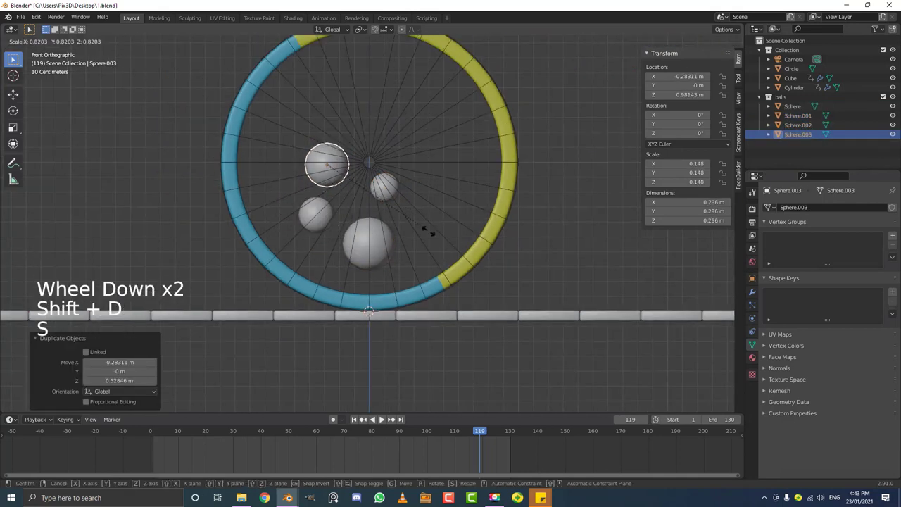
# Step: Shift+D duplicate several balls, scaling each and placing them inside the wheel and near its rim
pyautogui.press('g')
pyautogui.press('shift+d')
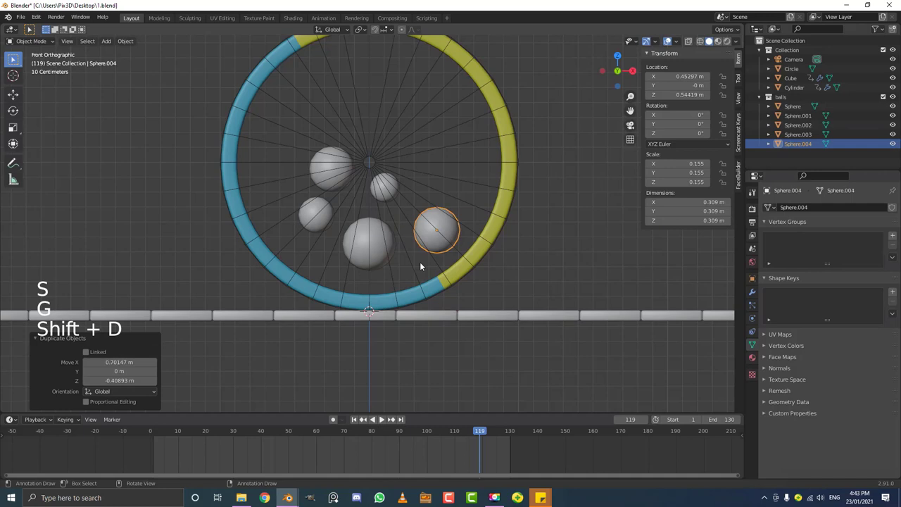
pyautogui.press('shift+d')
pyautogui.press('shift+d')
pyautogui.press('shift+d')
pyautogui.press('shift+d')
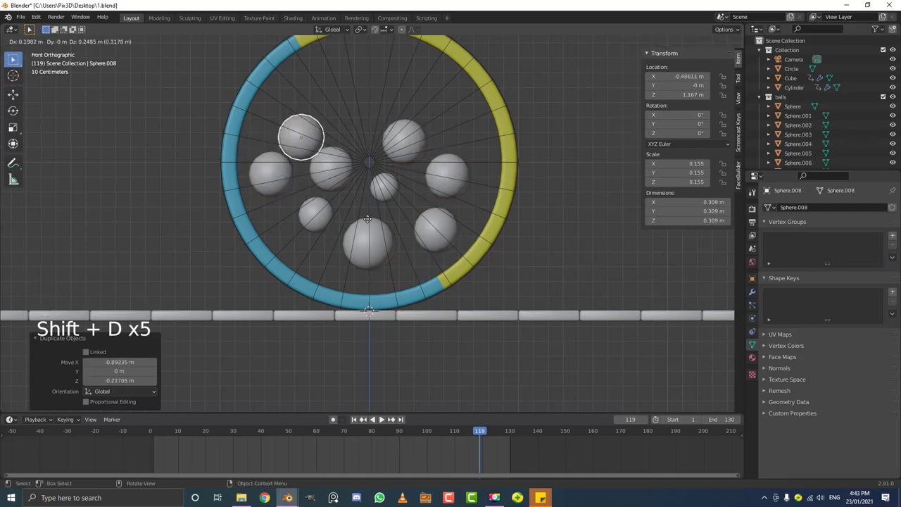
pyautogui.press('s')
pyautogui.press('g')
pyautogui.scroll(3)
# Step: Duplicate and shrink more balls to fill remaining gaps, reaching about a dozen in the balls collection
pyautogui.press('g')
pyautogui.press('shift+d')
pyautogui.press('s')
pyautogui.press('shift+d')
pyautogui.scroll(-3)
pyautogui.press('shift+d')
pyautogui.press('shift+d')
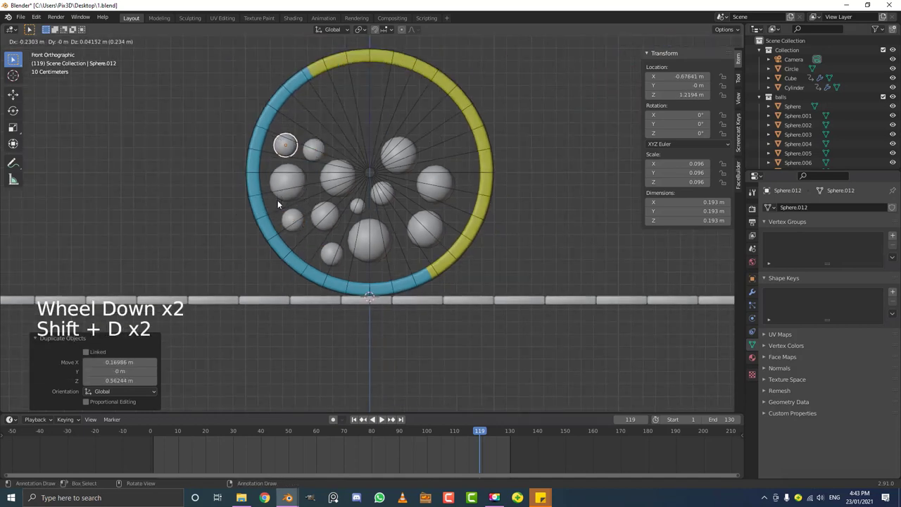
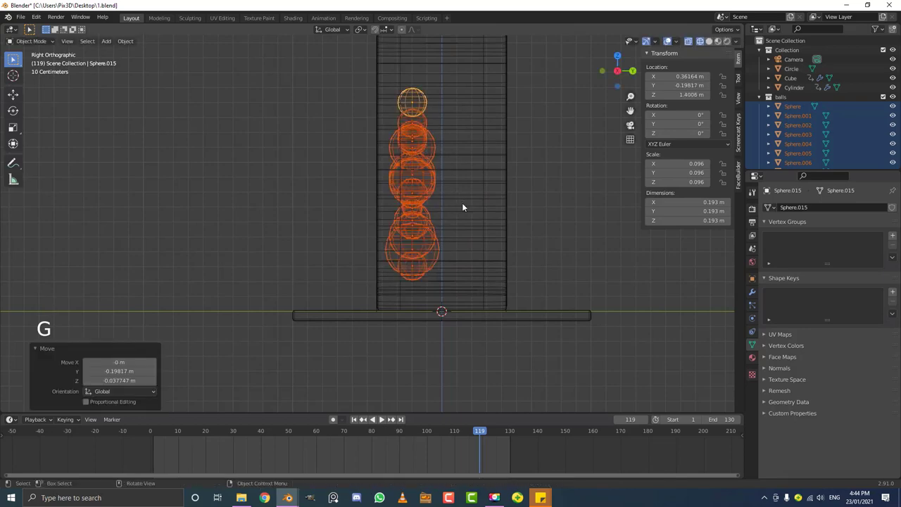
# Step: Duplicate the whole set of balls and offset the copies along Y as a second layer across the wheel's depth
pyautogui.press('shift+d')
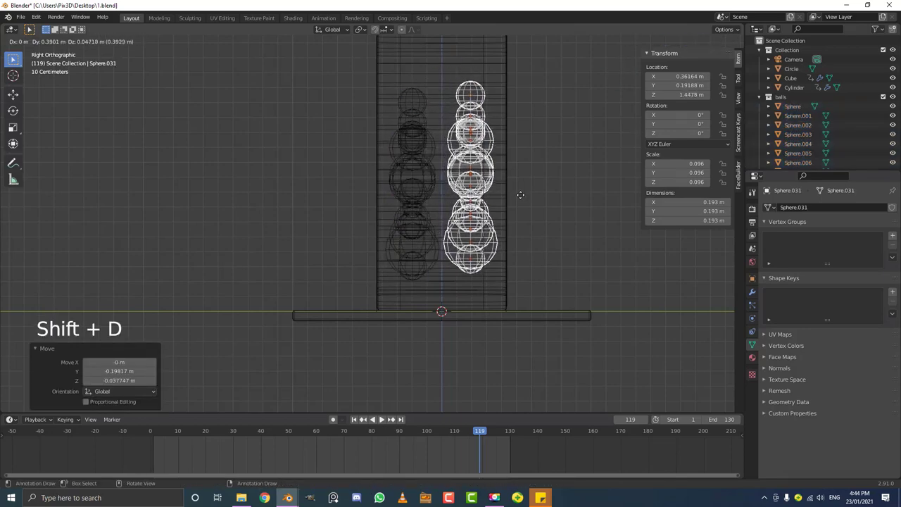
pyautogui.scroll(-3)
pyautogui.middleClick(491, 220)
pyautogui.press('z')
pyautogui.middleClick(254, 233)
pyautogui.middleClick(325, 176)
pyautogui.middleClick(262, 157)
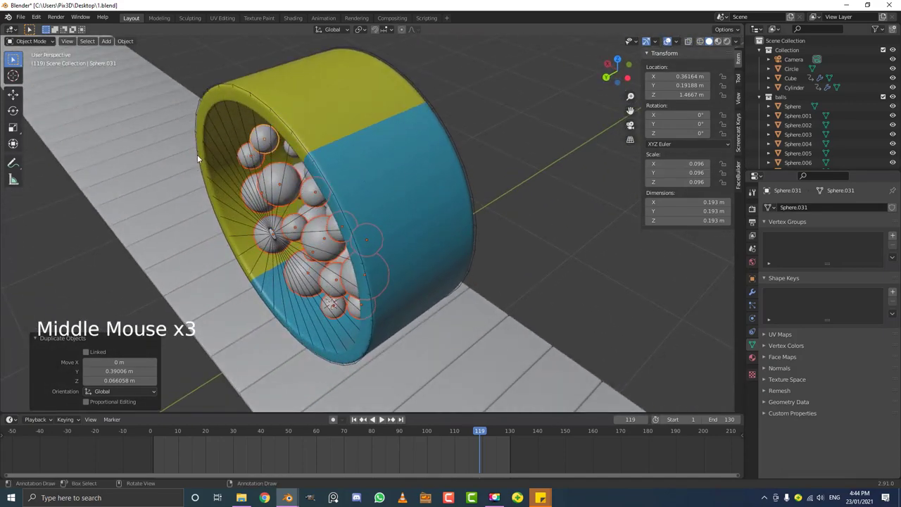
pyautogui.middleClick(263, 164)
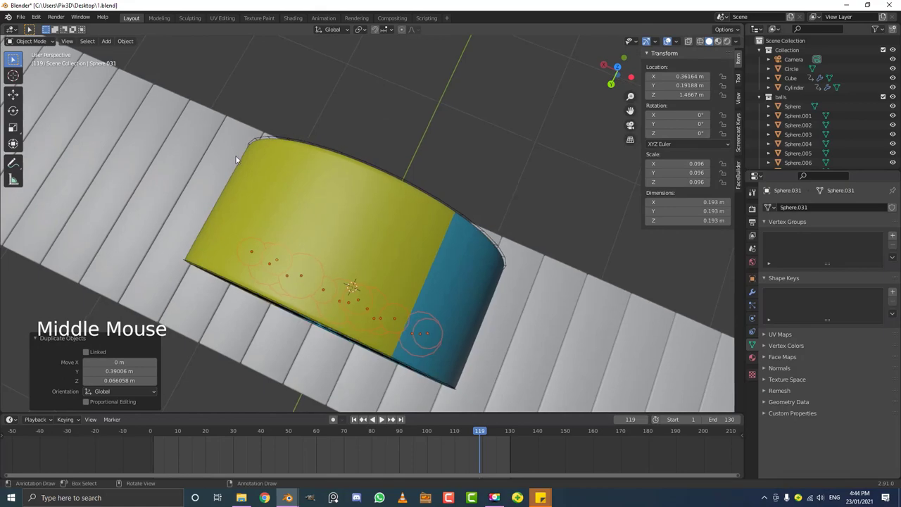
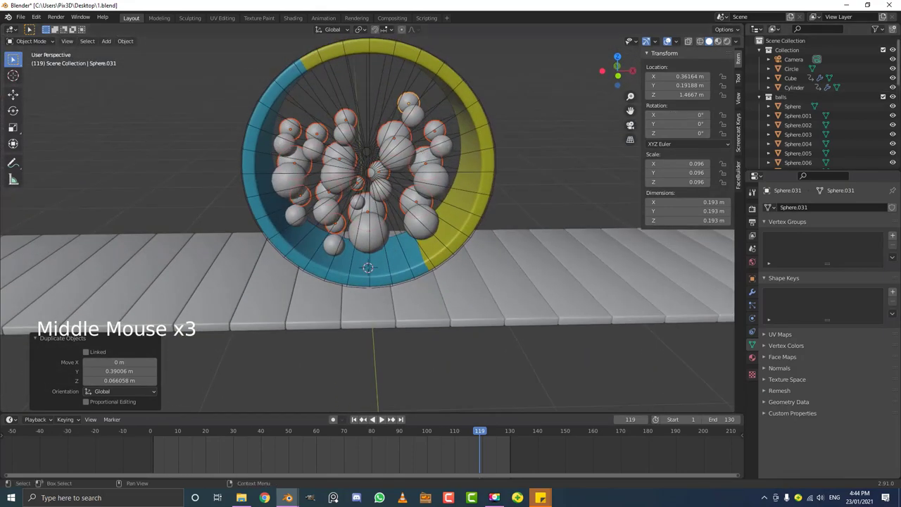
# Step: Inspect the roughly thirty balls on their own, then hide the balls collection
pyautogui.click(885, 52)
pyautogui.middleClick(368, 242)
pyautogui.click(221, 297)
pyautogui.scroll(-3)
pyautogui.middleClick(438, 190)
pyautogui.middleClick(423, 184)
pyautogui.scroll(3)
pyautogui.scroll(3)
pyautogui.middleClick(335, 195)
pyautogui.press('ctrl+a')
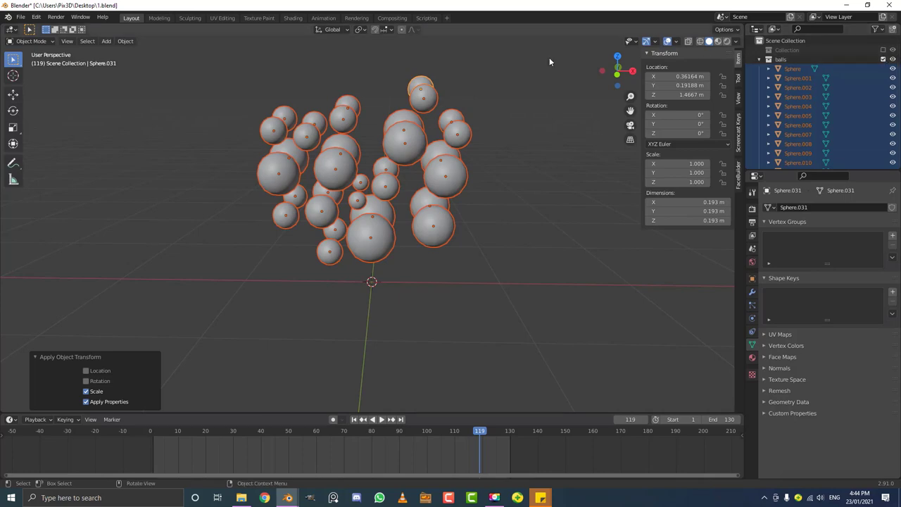
pyautogui.click(888, 62)
pyautogui.click(890, 49)
# Step: Select the wheel Cylinder, leaving only the wheel and slat floor visible
pyautogui.scroll(-3)
pyautogui.middleClick(421, 149)
pyautogui.middleClick(413, 154)
pyautogui.scroll(3)
pyautogui.click(469, 69)
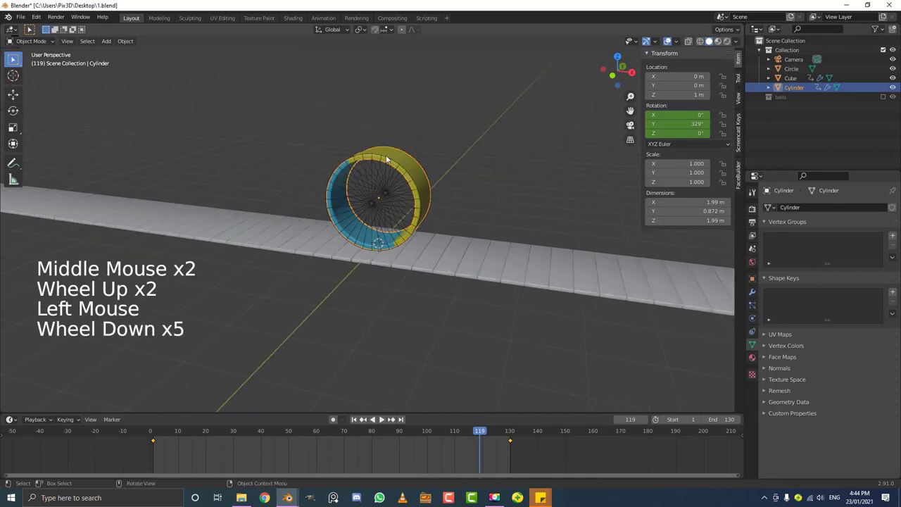
pyautogui.press('a')
pyautogui.scroll(-3)
pyautogui.middleClick(321, 193)
pyautogui.press('a')
pyautogui.scroll(3)
pyautogui.press('alt+a')
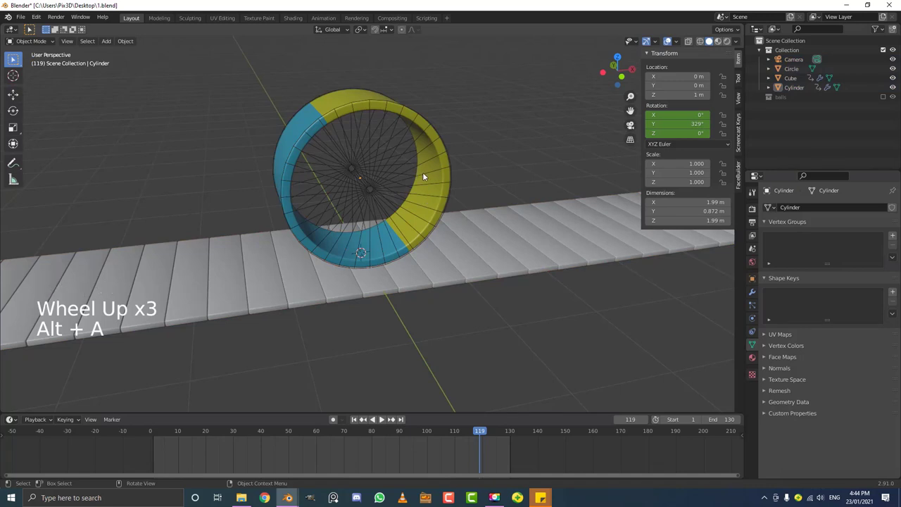
pyautogui.middleClick(448, 172)
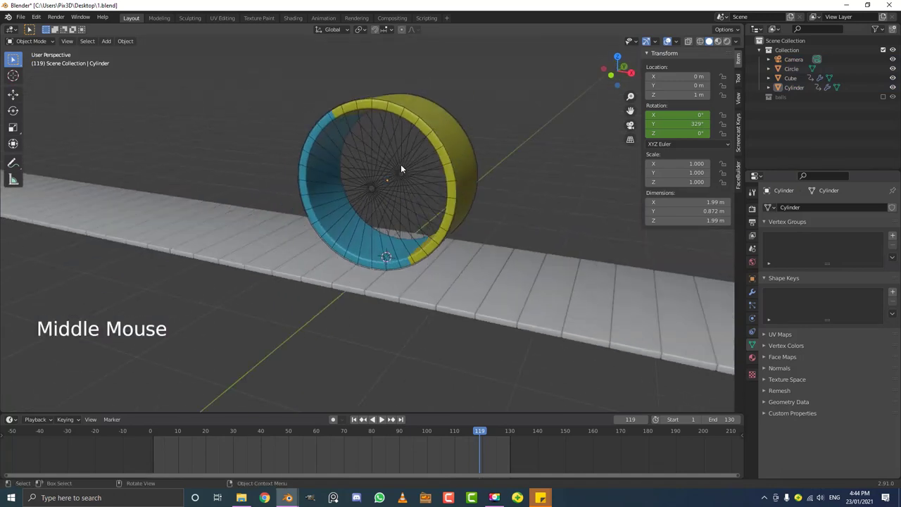
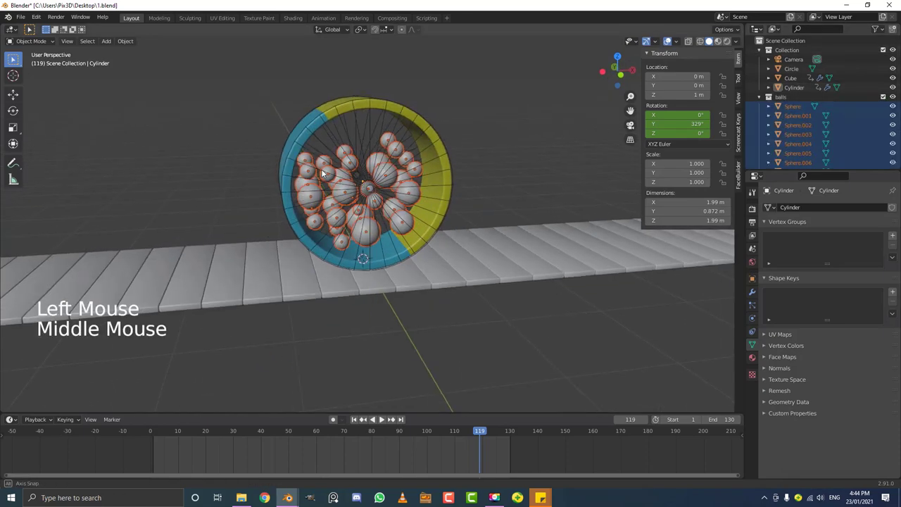
# Step: Select the wheel Cylinder and move it upward
pyautogui.scroll(3)
pyautogui.scroll(-3)
pyautogui.middleClick(425, 98)
pyautogui.scroll(3)
pyautogui.click(417, 103)
pyautogui.middleClick(352, 112)
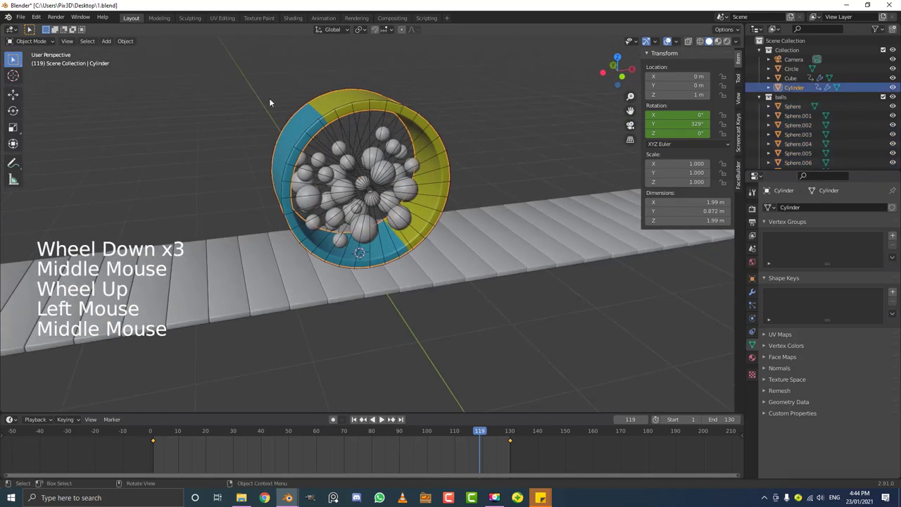
pyautogui.scroll(3)
pyautogui.press('g')
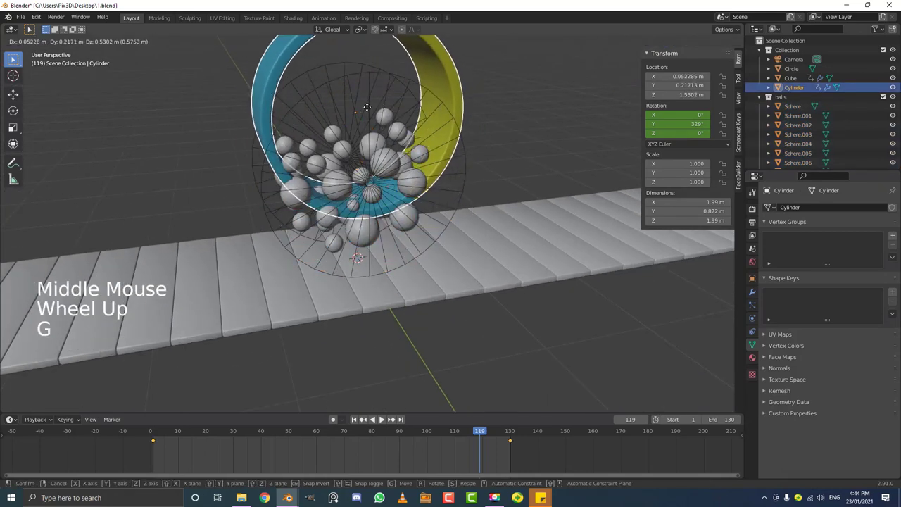
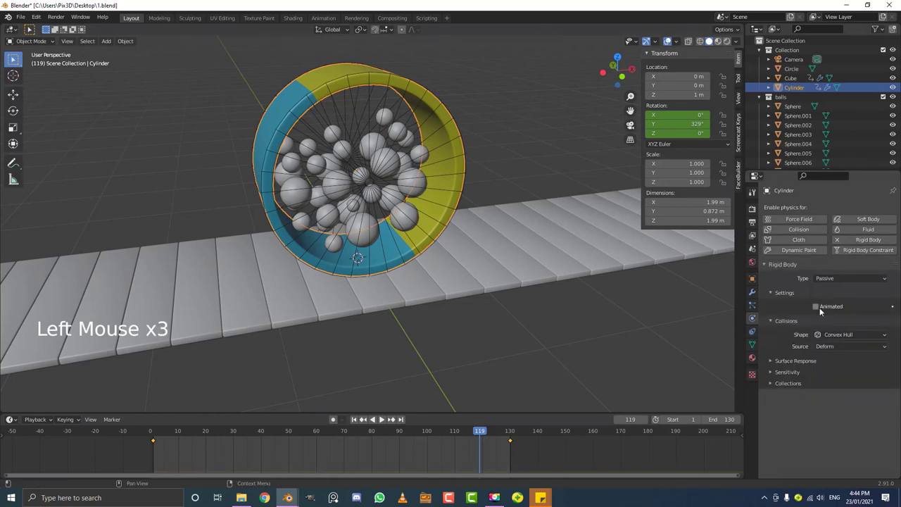
# Step: Tick Animated on the Cylinder's passive rigid body and browse its collision shapes for Mesh
pyautogui.scroll(3)
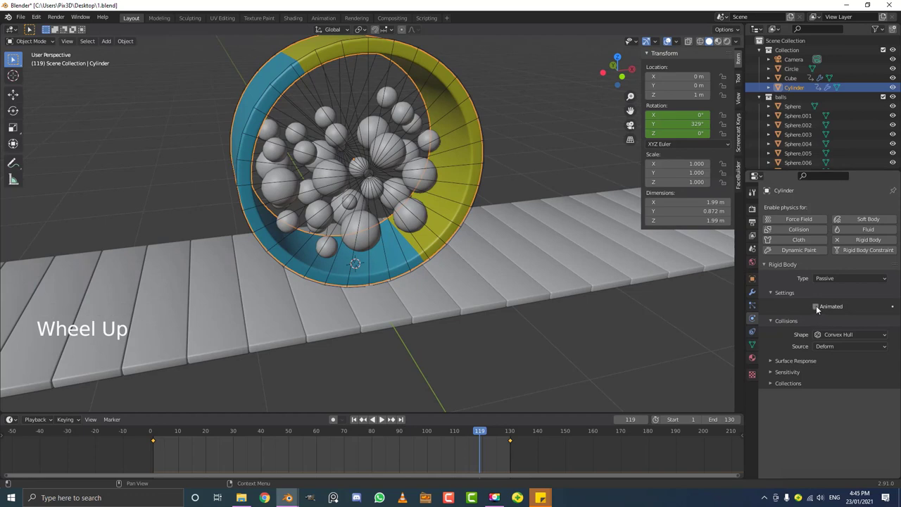
pyautogui.click(822, 309)
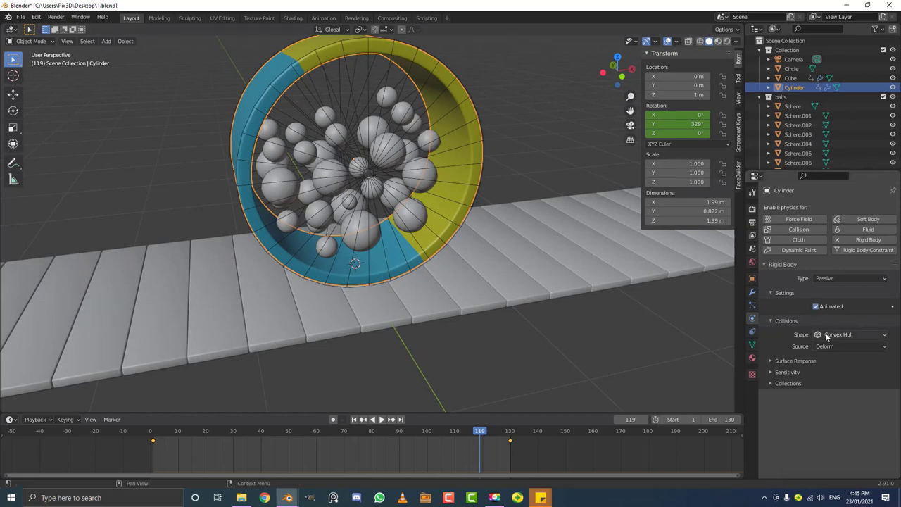
pyautogui.click(834, 336)
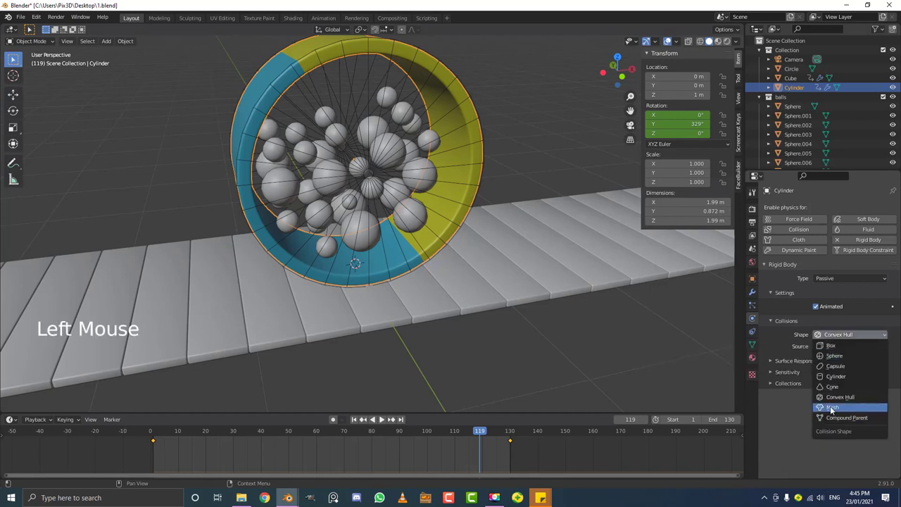
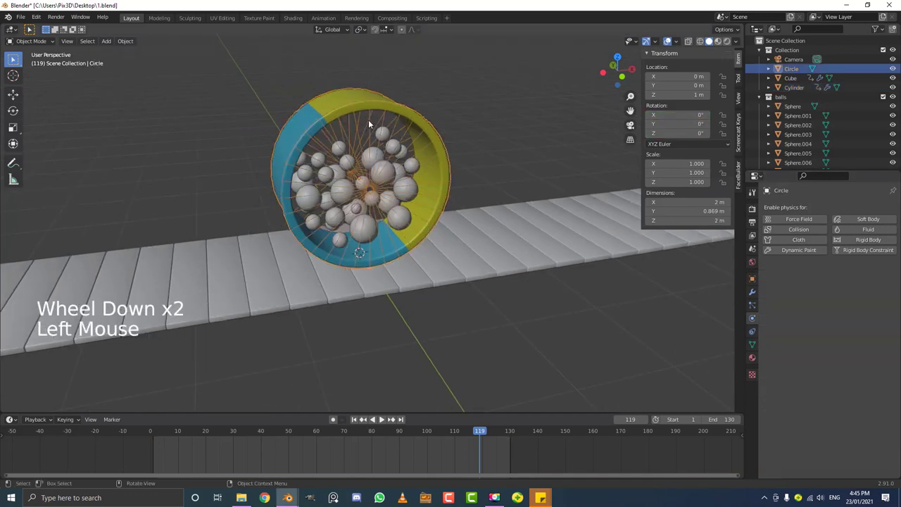
# Step: Give the Circle passive rigid body physics with a Mesh collision shape
pyautogui.click(858, 239)
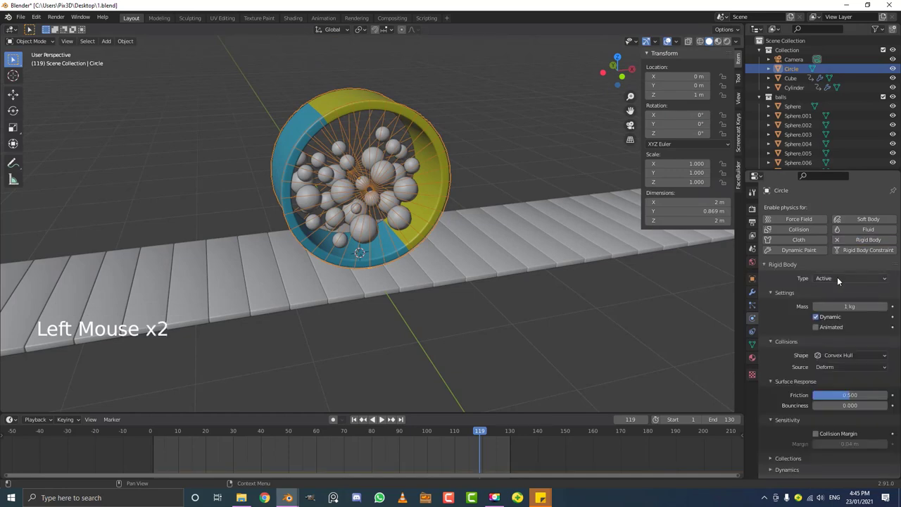
pyautogui.click(844, 278)
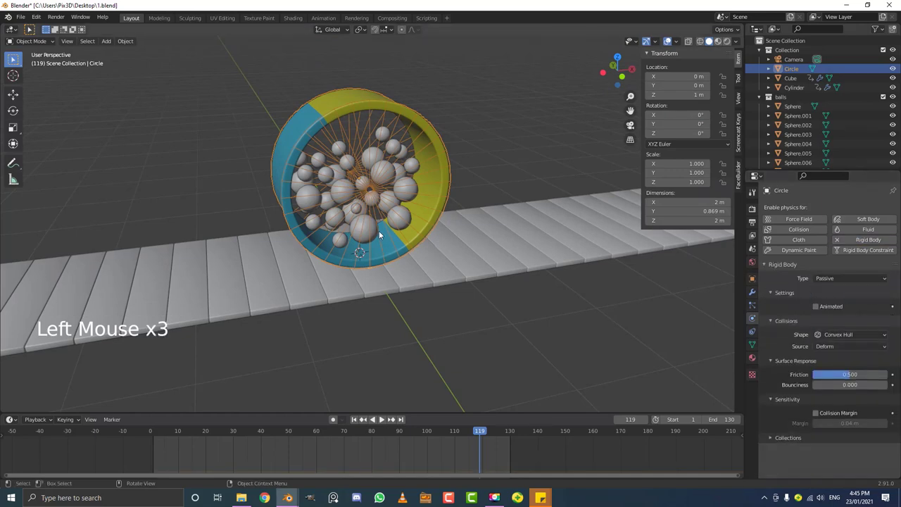
pyautogui.press('g')
pyautogui.click(830, 336)
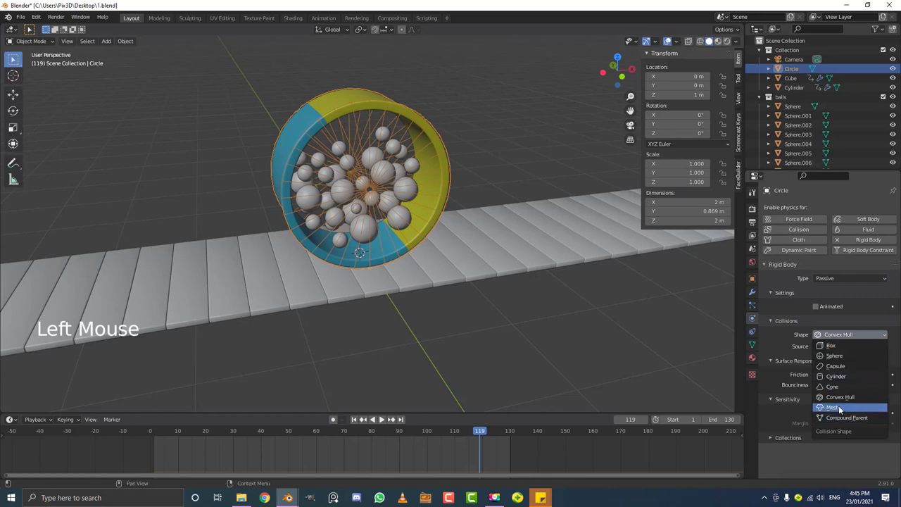
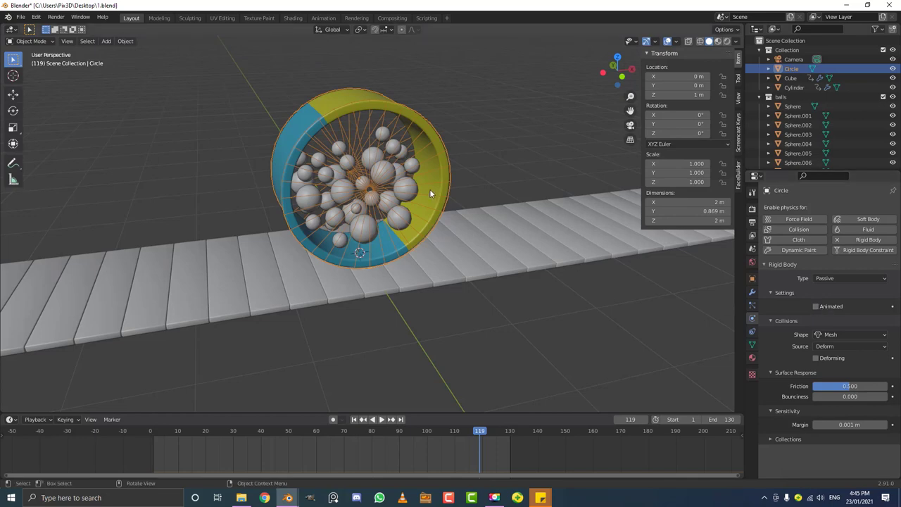
# Step: Play the simulation and watch the wheel to test it
pyautogui.middleClick(455, 194)
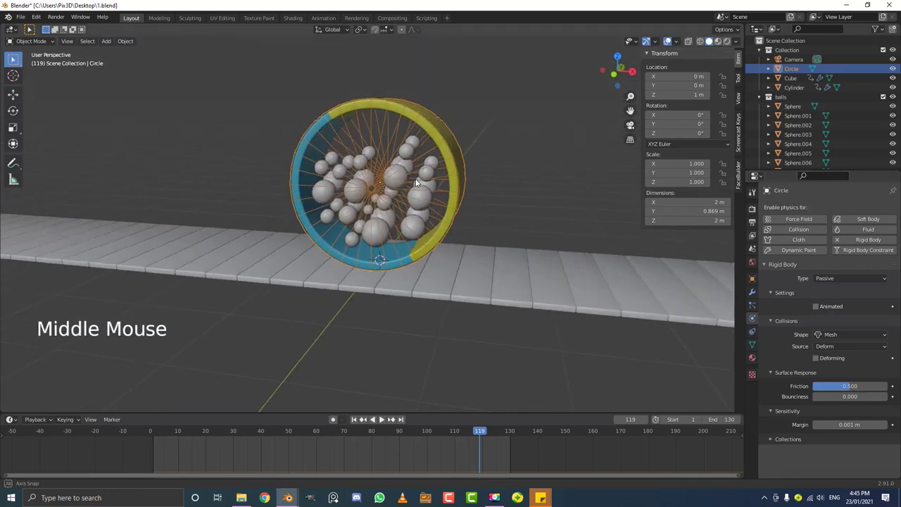
pyautogui.click(462, 429)
pyautogui.press('space')
pyautogui.middleClick(308, 283)
pyautogui.scroll(3)
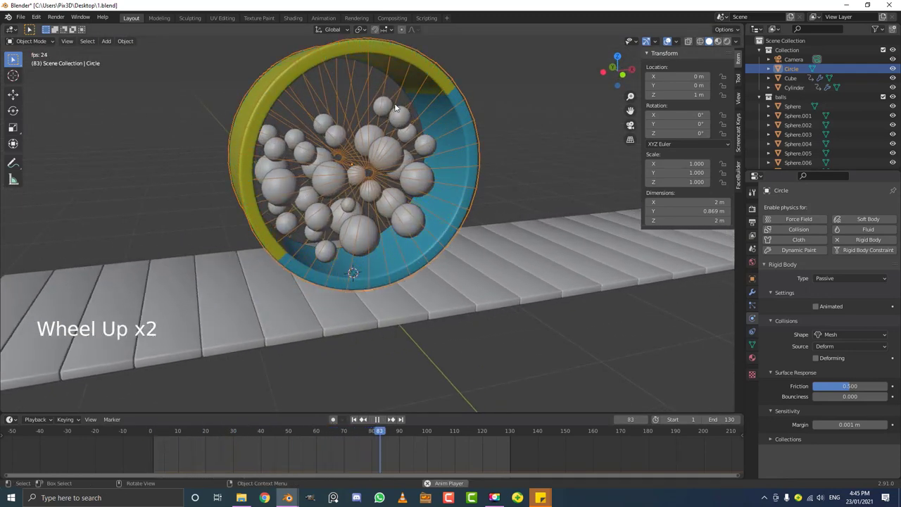
# Step: Stop the simulation playback at frame 86
pyautogui.press('space')
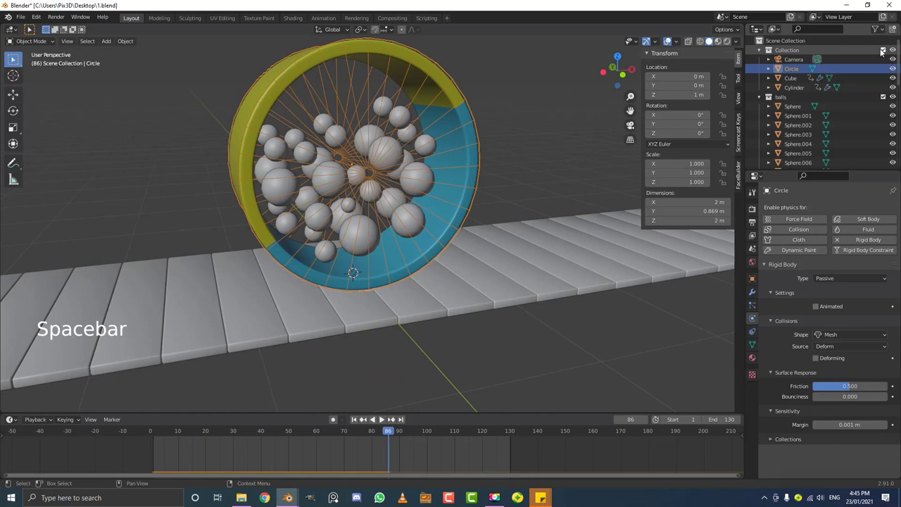
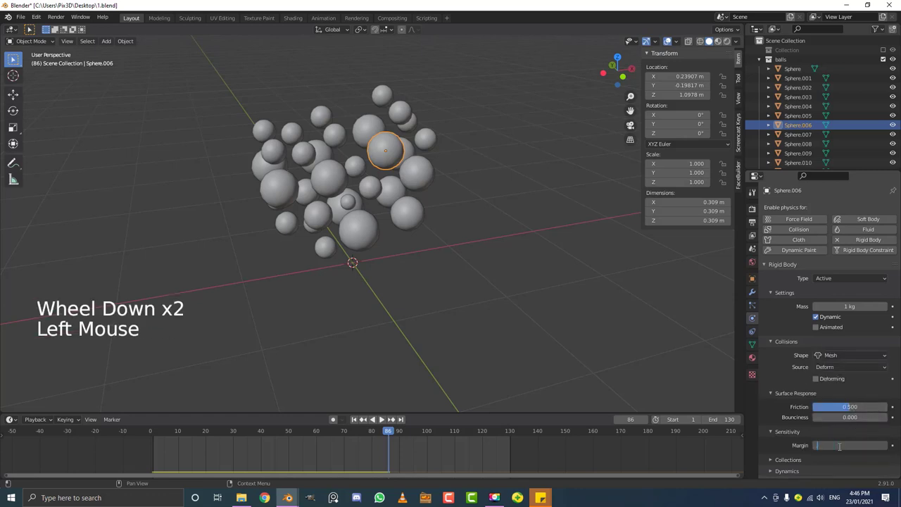
# Step: Confirm the first ball's collision Margin of 0.001 and inspect the balls
pyautogui.press('0')
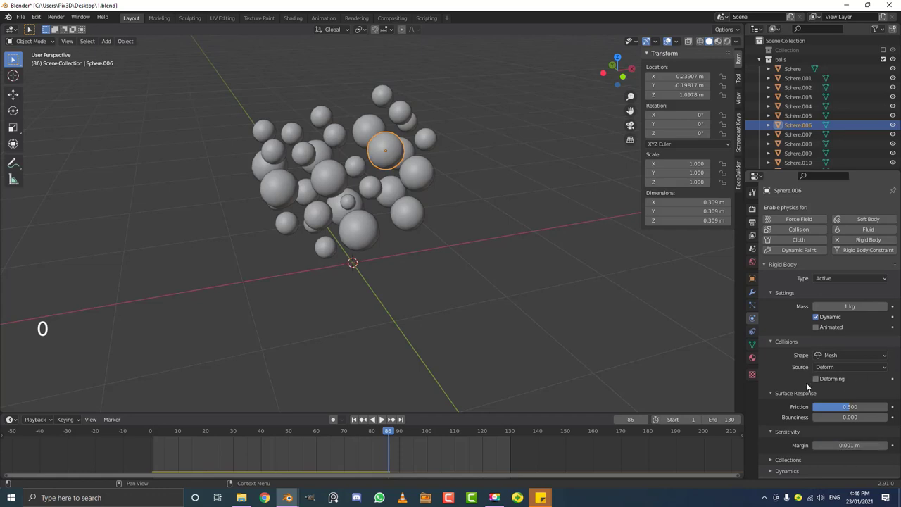
pyautogui.scroll(-3)
pyautogui.middleClick(393, 209)
pyautogui.scroll(3)
pyautogui.middleClick(386, 175)
pyautogui.middleClick(413, 183)
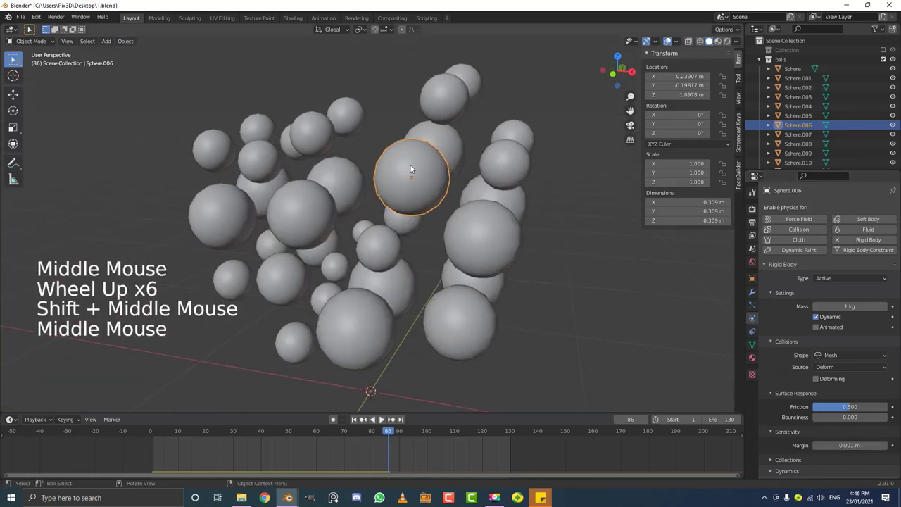
pyautogui.scroll(-3)
pyautogui.middleClick(379, 190)
pyautogui.scroll(3)
# Step: Select every ball and run Copy from Active via F3 so all share the active ball's rigid body settings
pyautogui.press('a')
pyautogui.scroll(3)
pyautogui.middleClick(481, 168)
pyautogui.scroll(3)
pyautogui.scroll(3)
pyautogui.scroll(-3)
pyautogui.middleClick(375, 207)
pyautogui.middleClick(418, 242)
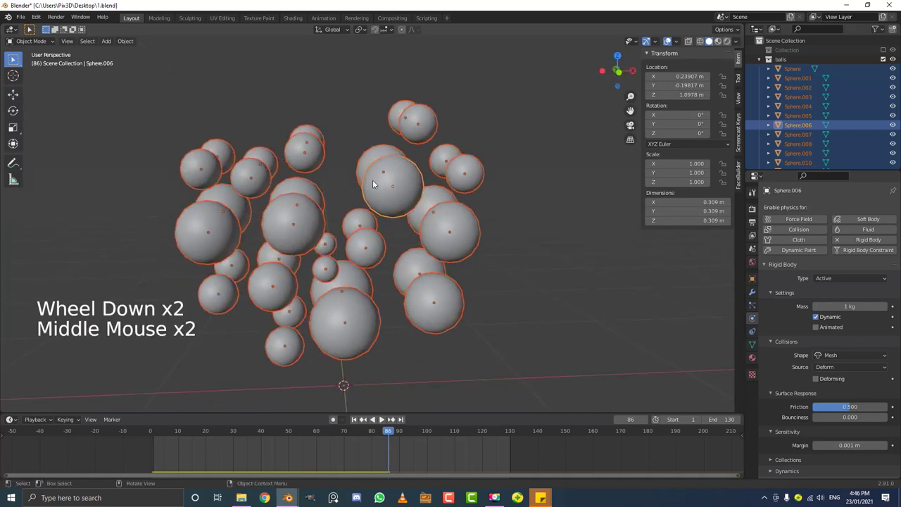
pyautogui.press('F3')
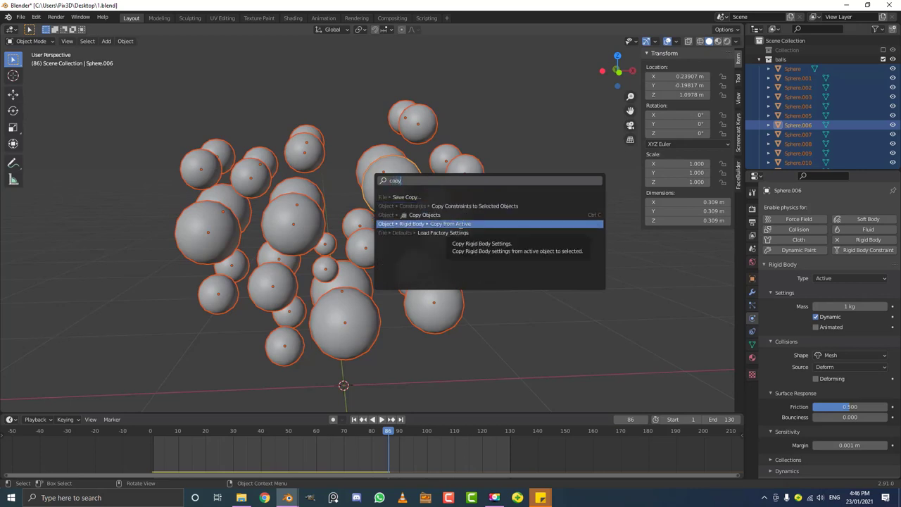
pyautogui.scroll(-3)
pyautogui.click(314, 216)
# Step: Check a single ball's settings, then show the wheel and floor Collection again
pyautogui.click(438, 288)
pyautogui.middleClick(442, 288)
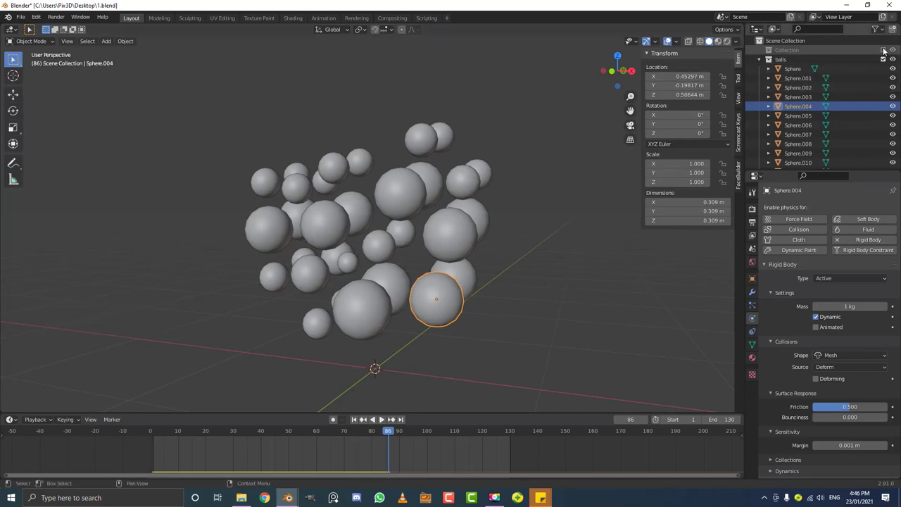
pyautogui.click(670, 39)
pyautogui.scroll(-3)
pyautogui.middleClick(352, 191)
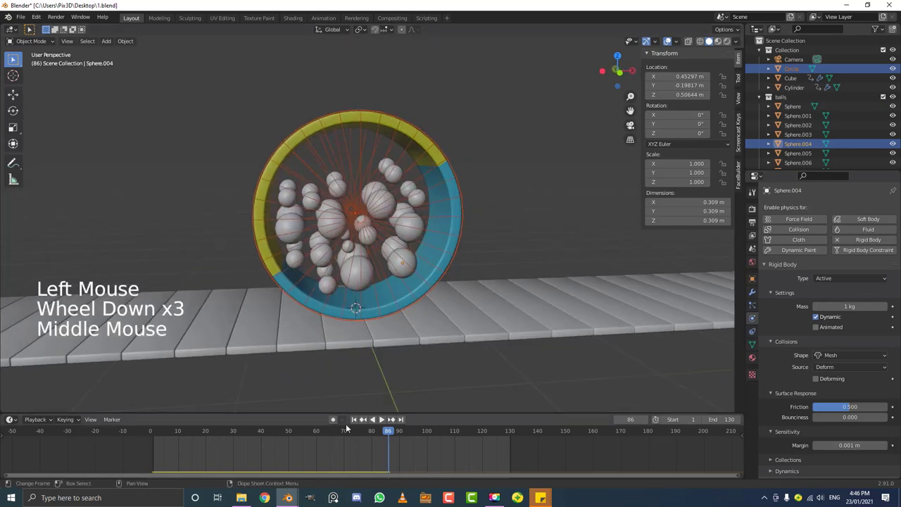
# Step: Play the simulation from frame 1 and pause it around frame 39
pyautogui.click(384, 433)
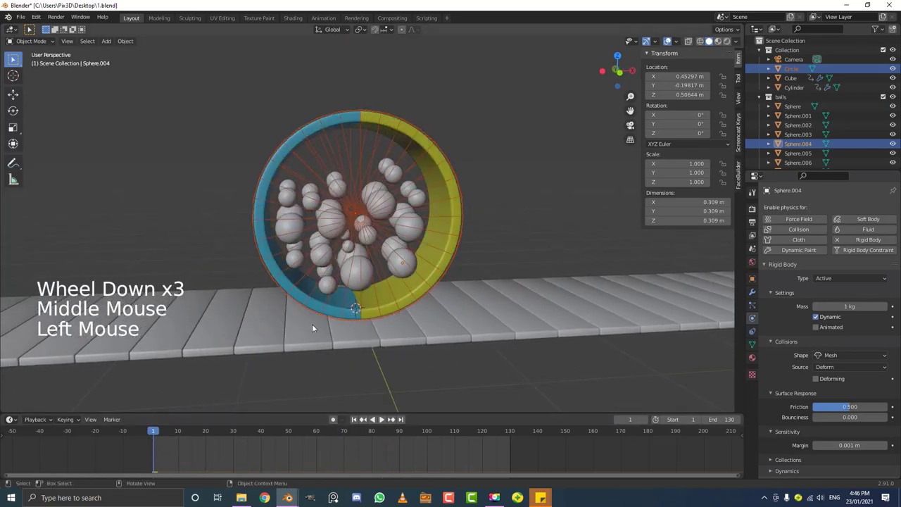
pyautogui.middleClick(401, 257)
pyautogui.scroll(3)
pyautogui.press('space')
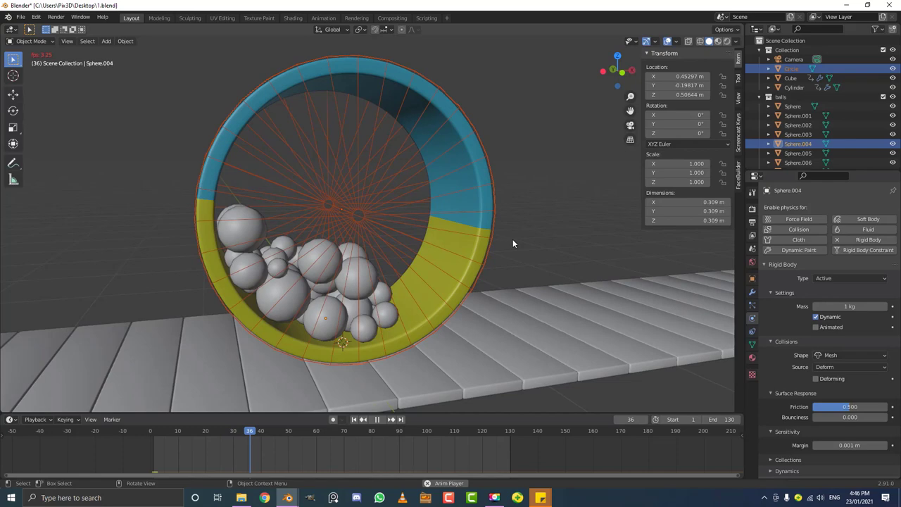
pyautogui.press('space')
# Step: Orbit the viewport to watch the balls tumbling inside the rolling wheel
pyautogui.scroll(-3)
pyautogui.middleClick(343, 250)
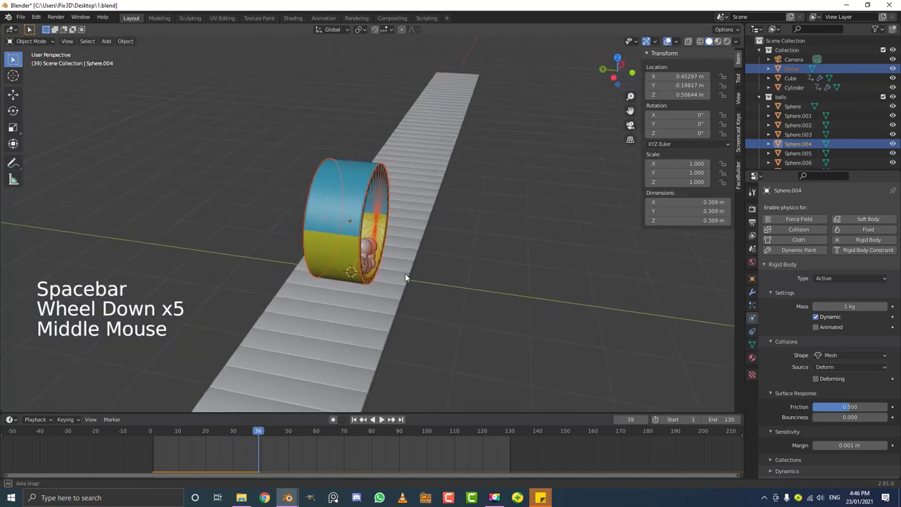
pyautogui.middleClick(411, 274)
pyautogui.scroll(3)
pyautogui.middleClick(418, 255)
pyautogui.scroll(3)
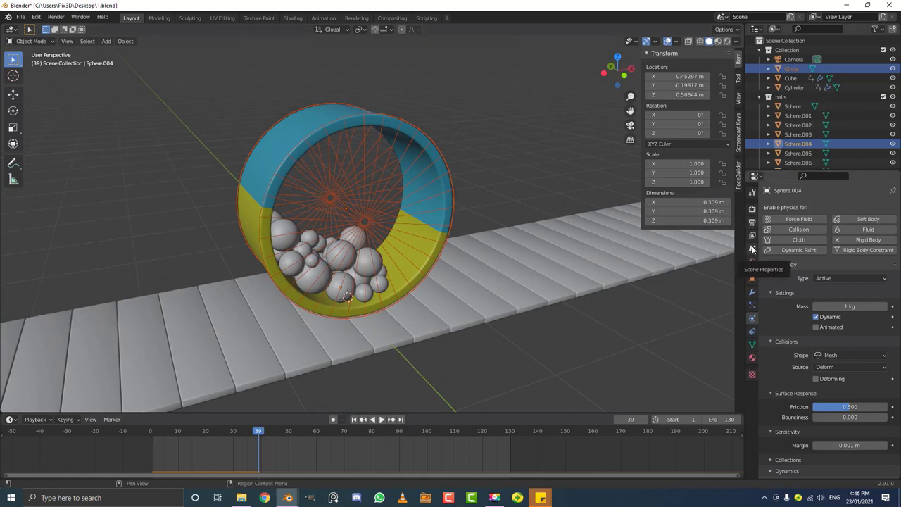
# Step: In Scene Properties' Rigid Body World cache, save as 2.blend and bake frames 1 to 130
pyautogui.click(754, 251)
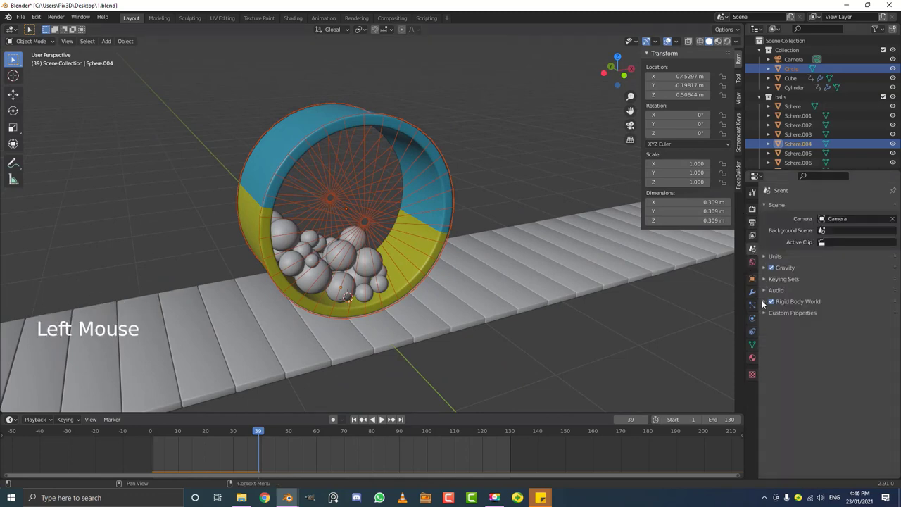
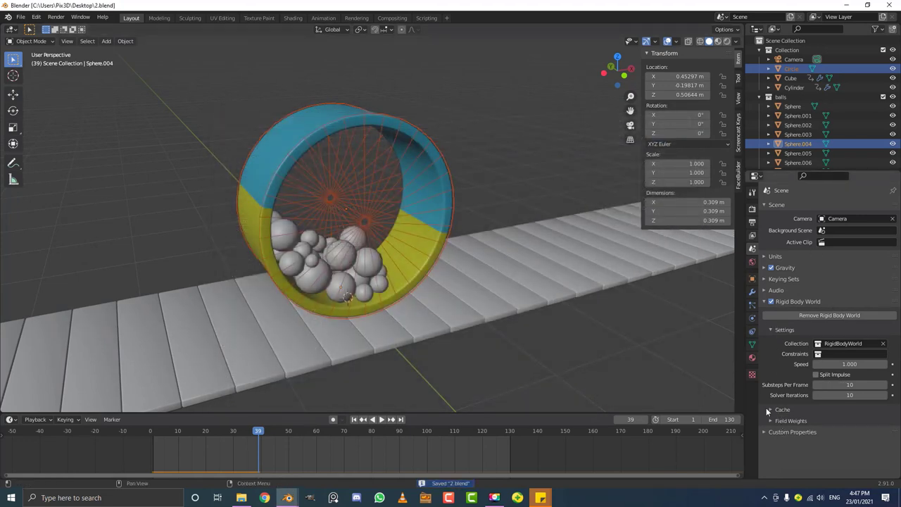
pyautogui.click(778, 412)
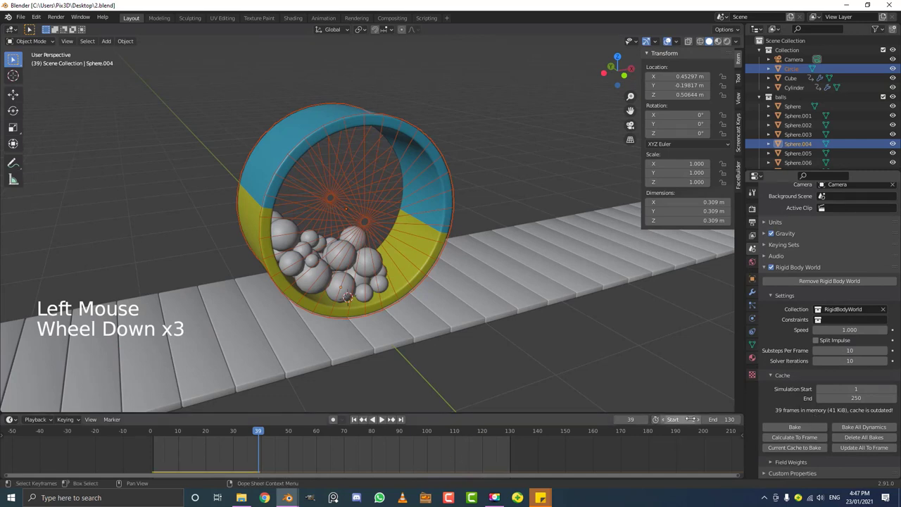
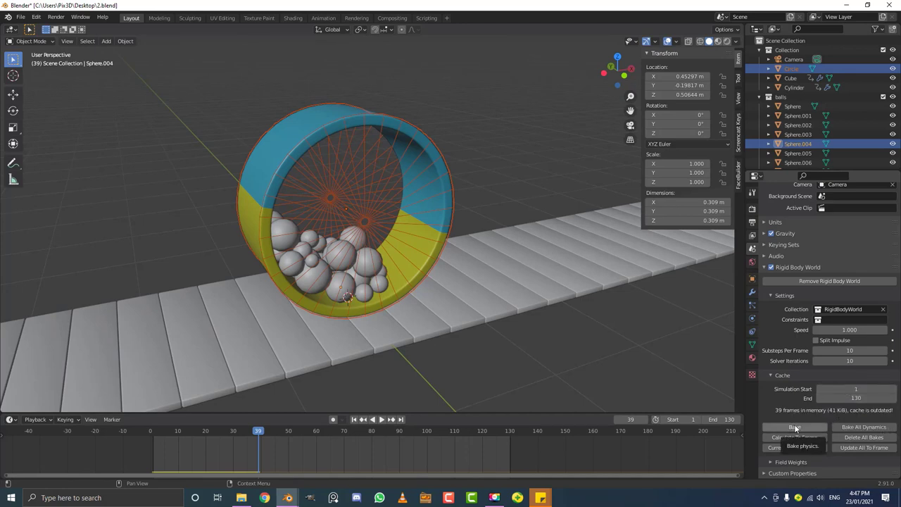
pyautogui.click(796, 429)
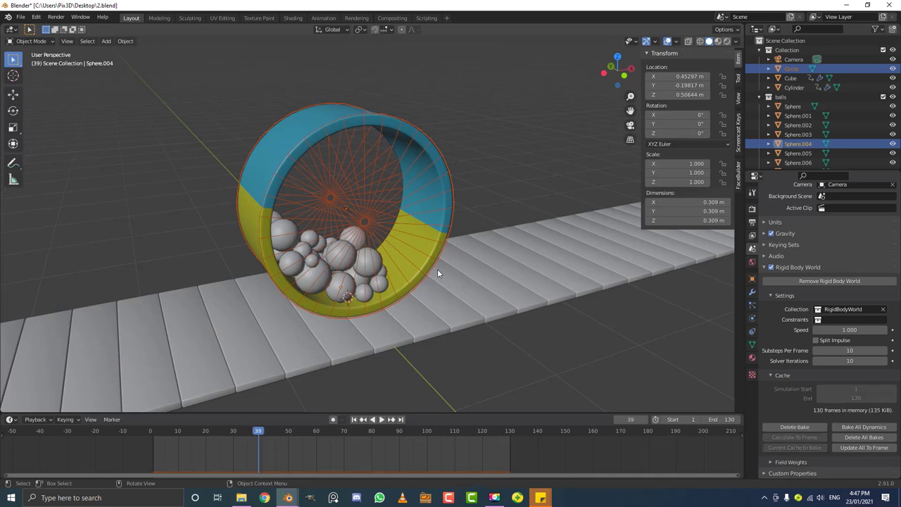
# Step: Play the baked simulation and orbit around the wheel to inspect the spokes
pyautogui.middleClick(317, 347)
pyautogui.press('space')
pyautogui.scroll(-3)
pyautogui.press('space')
pyautogui.click(327, 429)
pyautogui.press('space')
pyautogui.press('alt+a')
pyautogui.scroll(3)
pyautogui.middleClick(472, 221)
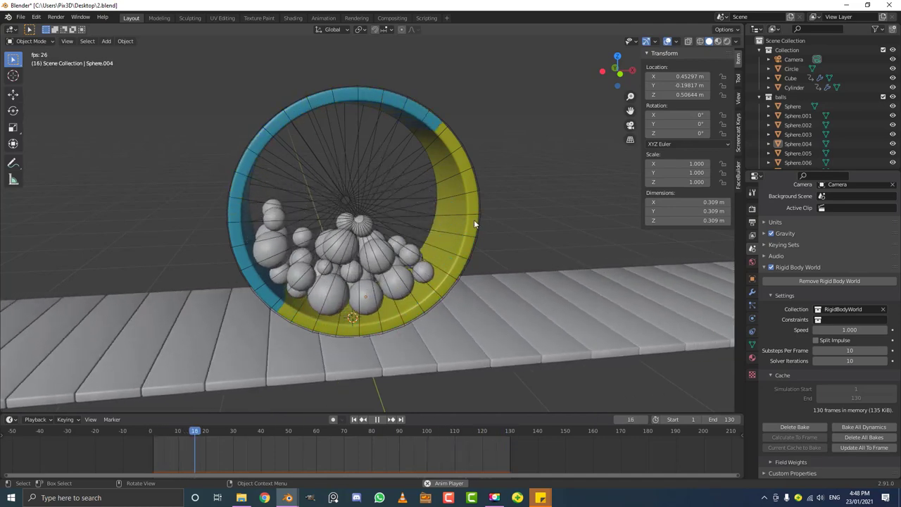
pyautogui.middleClick(303, 211)
pyautogui.scroll(-3)
# Step: Move the spoked Circle into a new 'junk' collection and hide that collection in the Outliner
pyautogui.click(373, 209)
pyautogui.scroll(-3)
pyautogui.press('g')
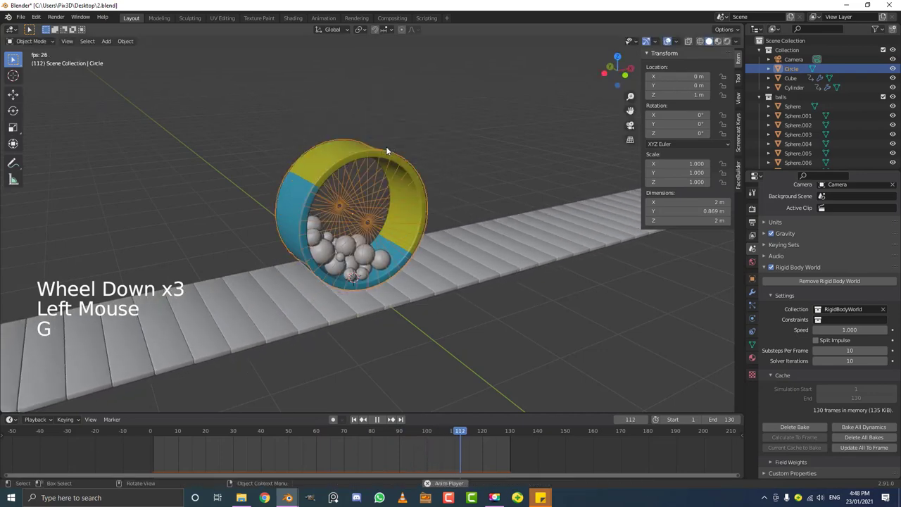
pyautogui.scroll(3)
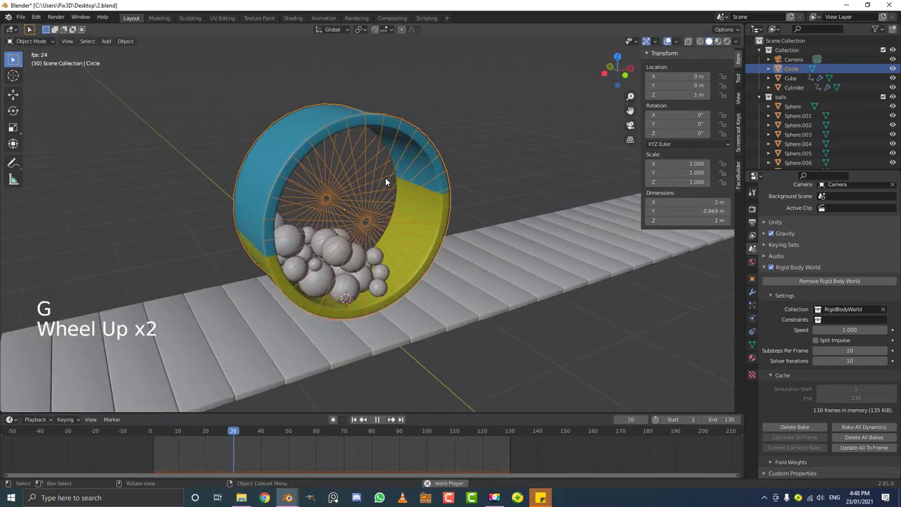
pyautogui.press('m')
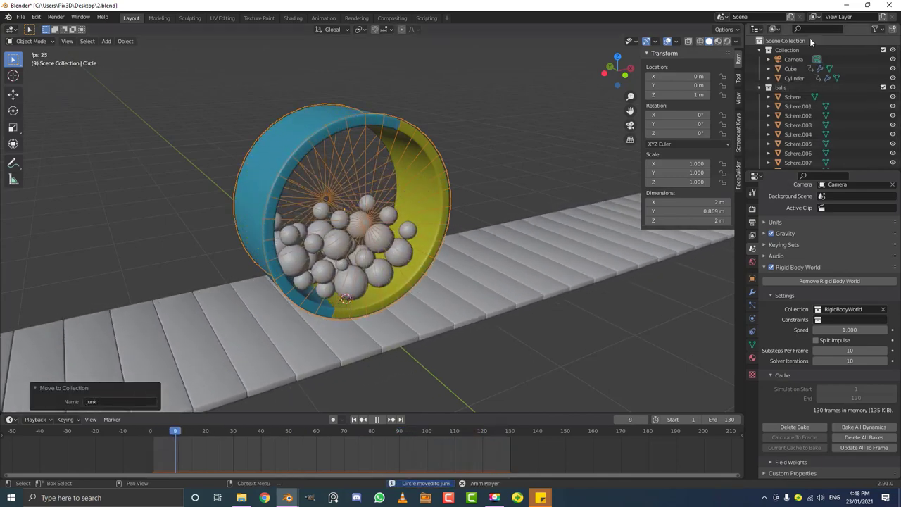
pyautogui.scroll(-3)
pyautogui.scroll(3)
pyautogui.click(760, 69)
pyautogui.scroll(3)
pyautogui.click(763, 52)
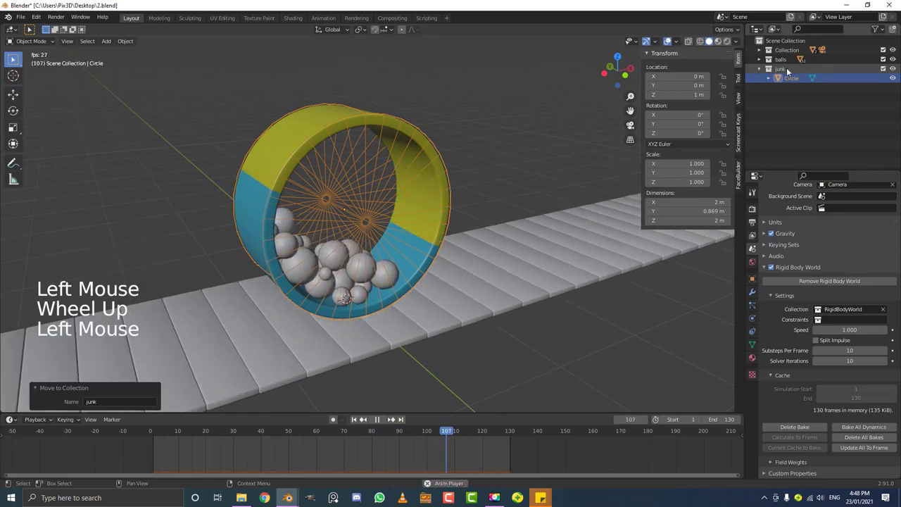
pyautogui.click(889, 70)
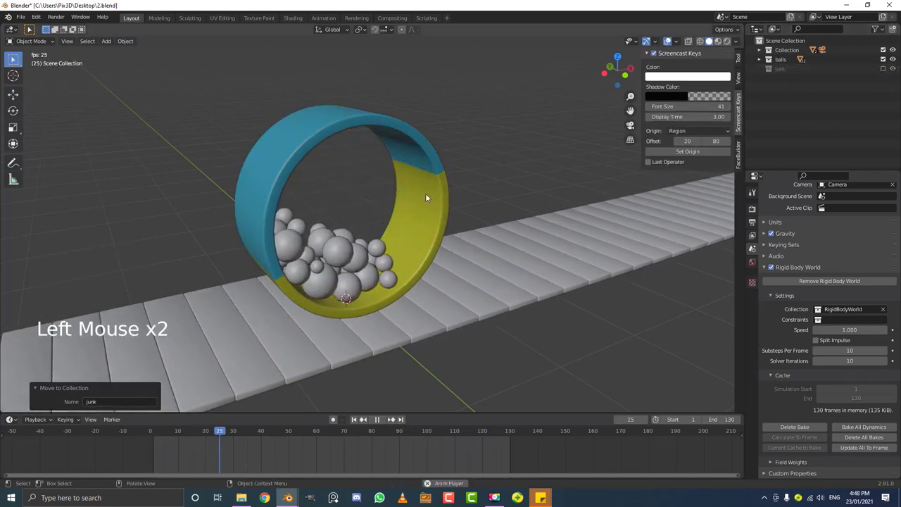
# Step: Orbit the view along the floor to check the wheel now without spokes
pyautogui.scroll(-3)
pyautogui.middleClick(458, 225)
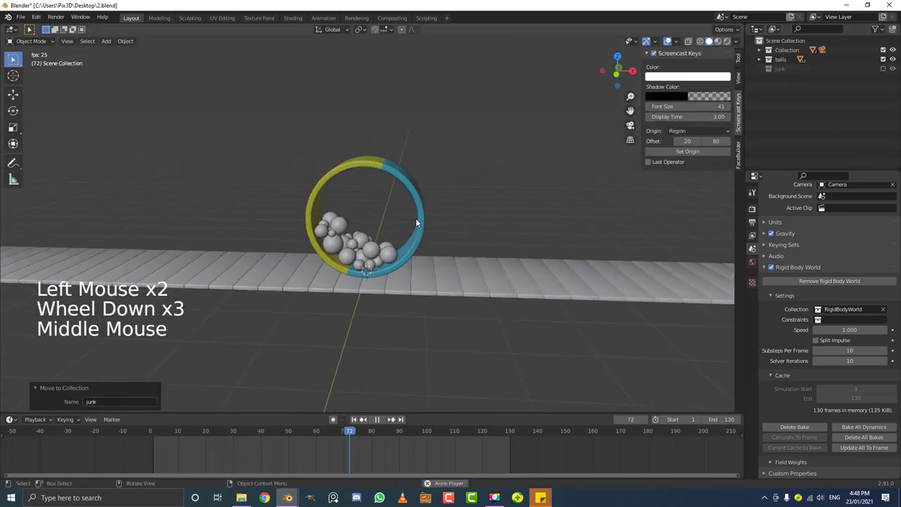
pyautogui.scroll(-3)
pyautogui.middleClick(320, 256)
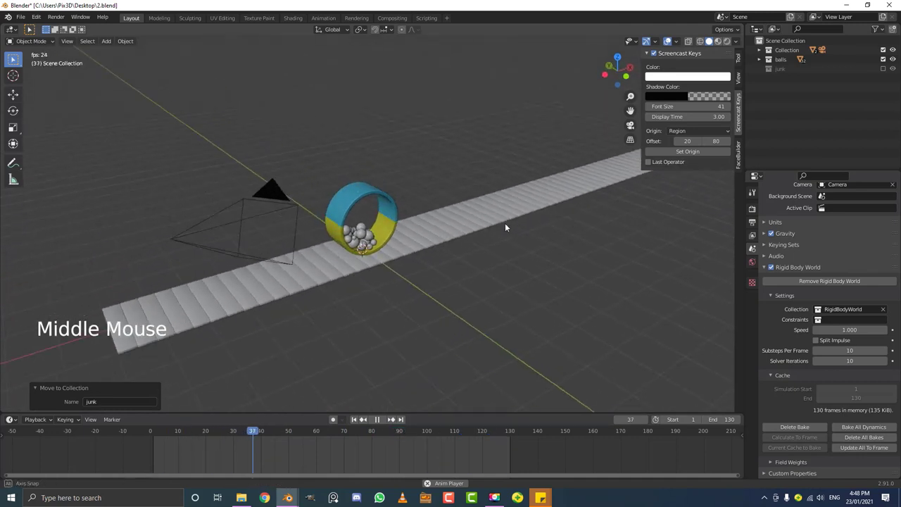
pyautogui.scroll(3)
pyautogui.middleClick(332, 219)
pyautogui.middleClick(333, 204)
# Step: Add a large plane beside the floor, stretch it along its length, and extrude wall edges on both sides
pyautogui.press('shift+a')
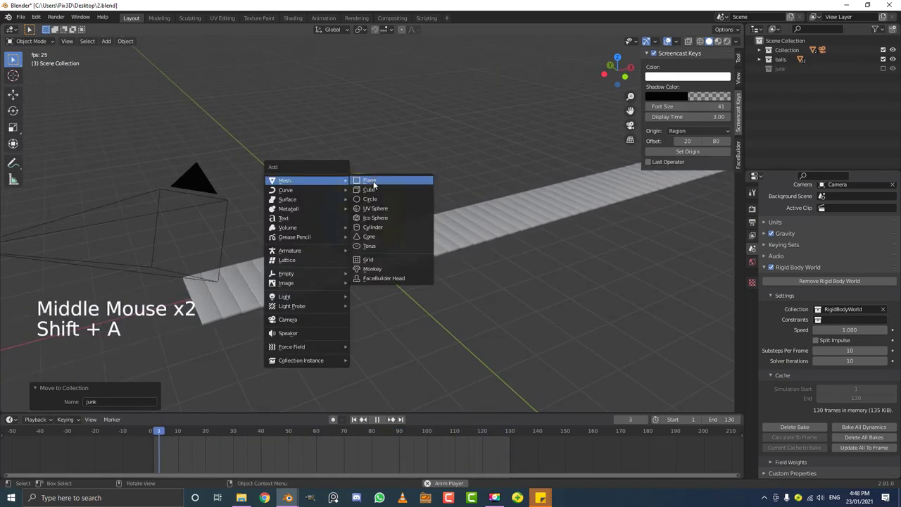
pyautogui.scroll(-3)
pyautogui.press('space')
pyautogui.middleClick(398, 245)
pyautogui.scroll(-3)
pyautogui.press('s')
pyautogui.middleClick(459, 295)
pyautogui.middleClick(418, 312)
pyautogui.press('s')
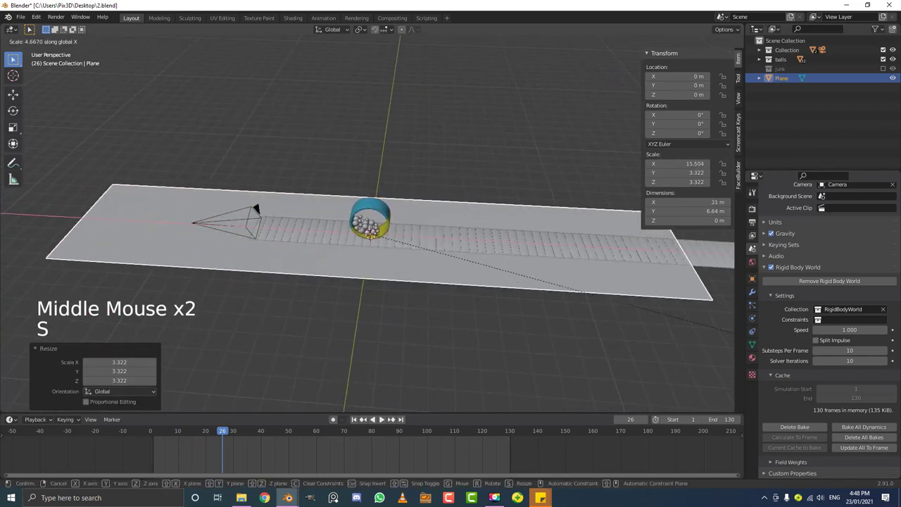
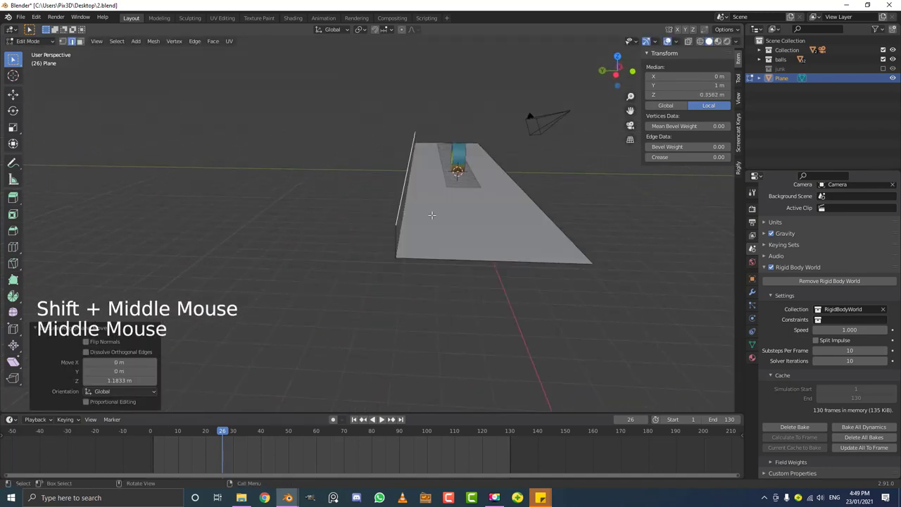
pyautogui.press('e')
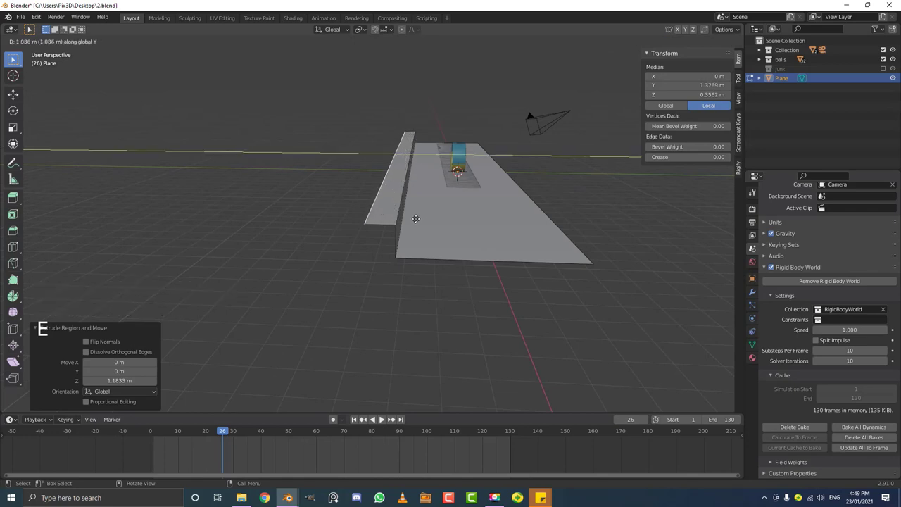
pyautogui.press('e')
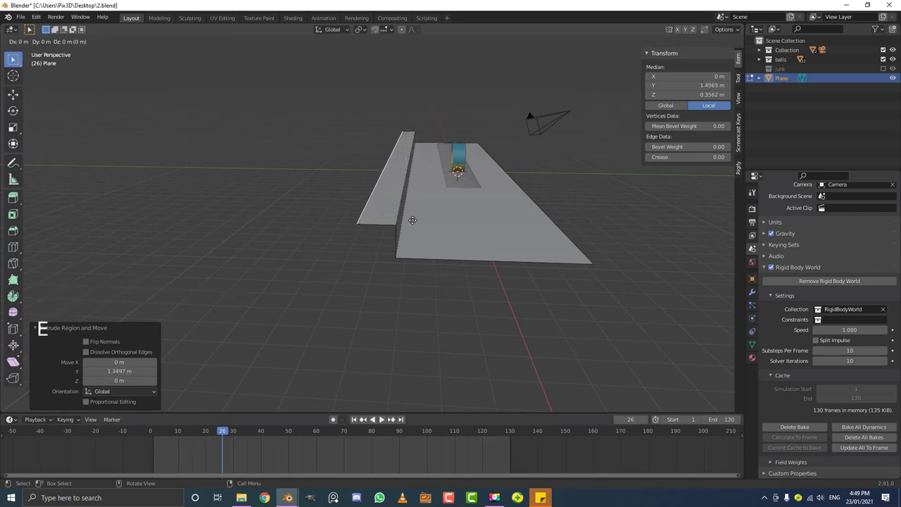
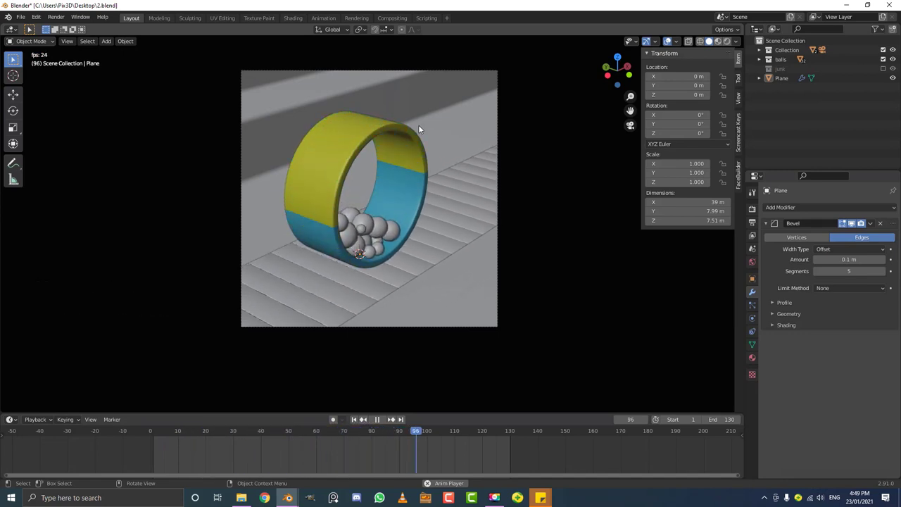
# Step: Return to solid view, orbit below the plank floor and select the room plane
pyautogui.press('space')
pyautogui.click(447, 246)
pyautogui.scroll(-3)
pyautogui.middleClick(453, 279)
pyautogui.middleClick(243, 225)
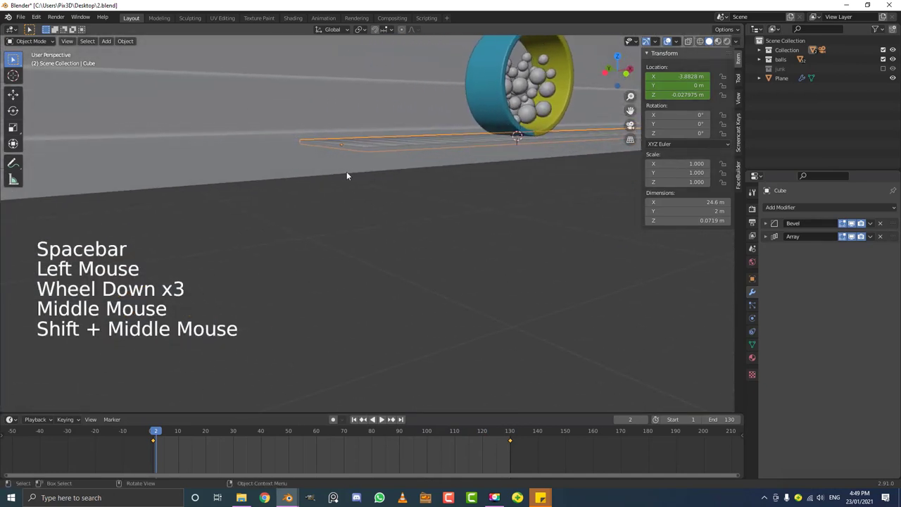
pyautogui.scroll(-3)
pyautogui.click(305, 185)
# Step: Lower the room along Z to about -0.59 m so its floor sits beneath the planks, then preview rendered
pyautogui.press('g')
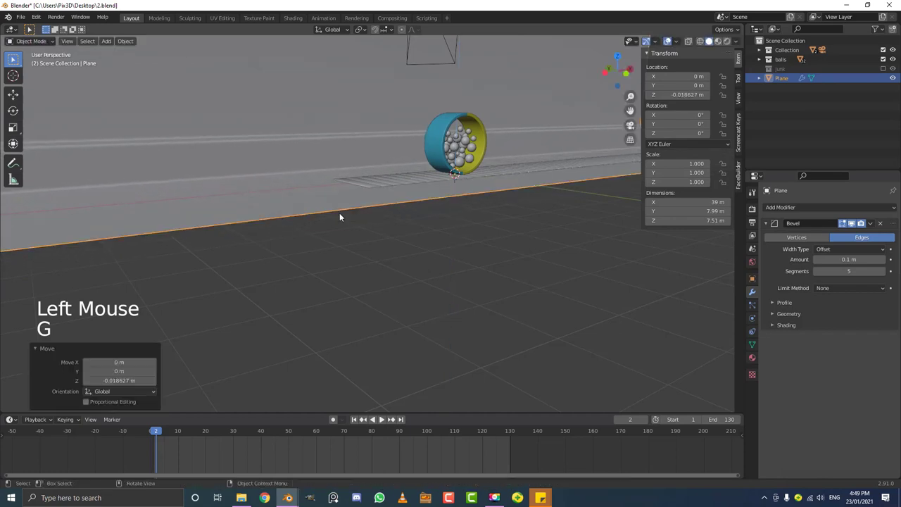
pyautogui.press('g')
pyautogui.scroll(-3)
pyautogui.middleClick(476, 240)
pyautogui.press('g')
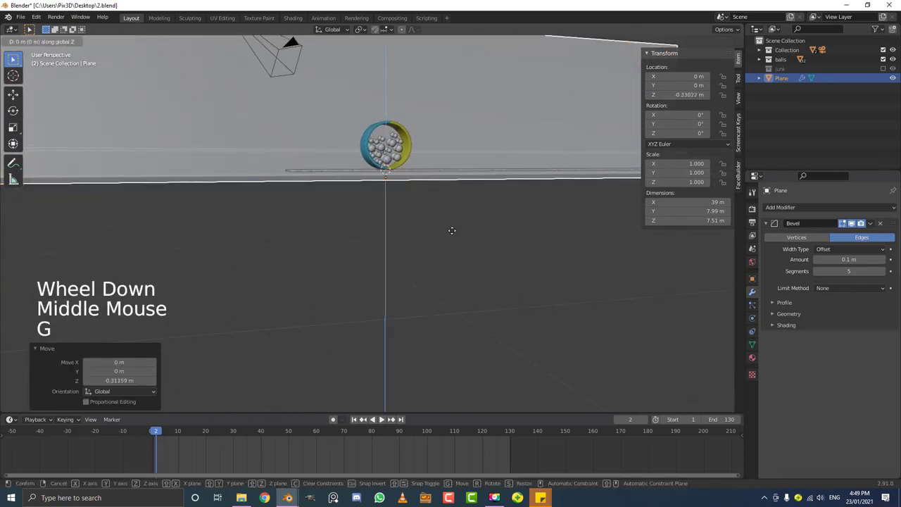
pyautogui.press('KP_0')
pyautogui.press('z')
pyautogui.scroll(3)
pyautogui.press('alt+a')
pyautogui.press('space')
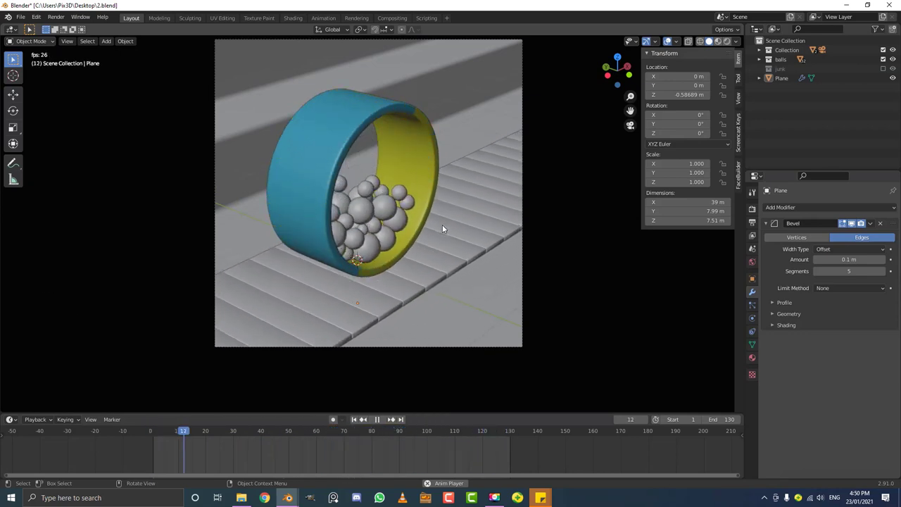
pyautogui.scroll(3)
pyautogui.press('space')
# Step: Select the wheel's cylinder and orbit around it to inspect it inside the room
pyautogui.click(429, 151)
pyautogui.scroll(-3)
pyautogui.scroll(3)
pyautogui.scroll(-3)
pyautogui.middleClick(401, 234)
pyautogui.middleClick(308, 261)
pyautogui.middleClick(468, 199)
pyautogui.middleClick(373, 211)
pyautogui.middleClick(464, 250)
pyautogui.scroll(3)
pyautogui.middleClick(276, 181)
pyautogui.middleClick(375, 202)
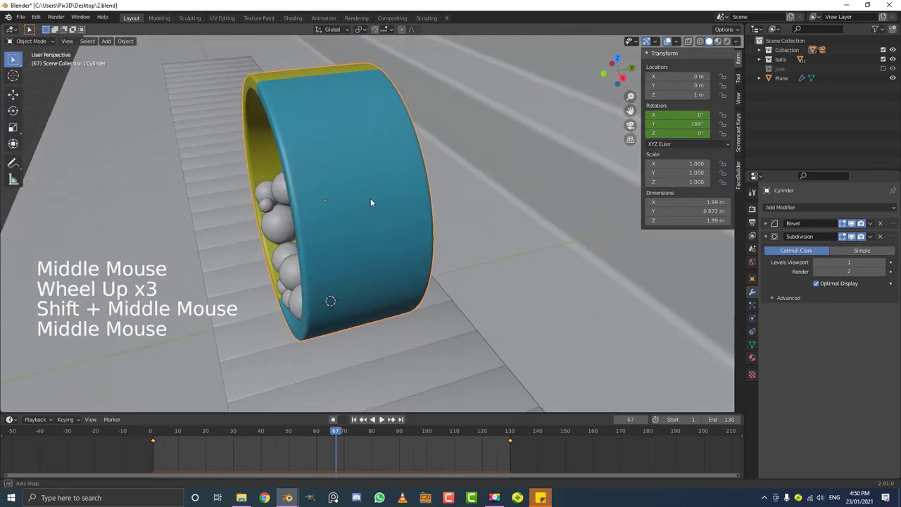
# Step: Widen the wheel along its axis and add an edge loop slid toward the rim
pyautogui.press('s')
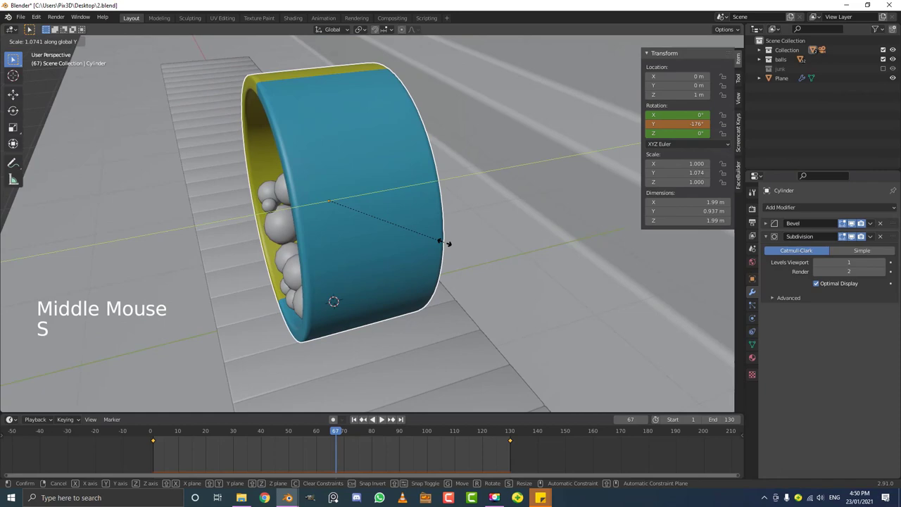
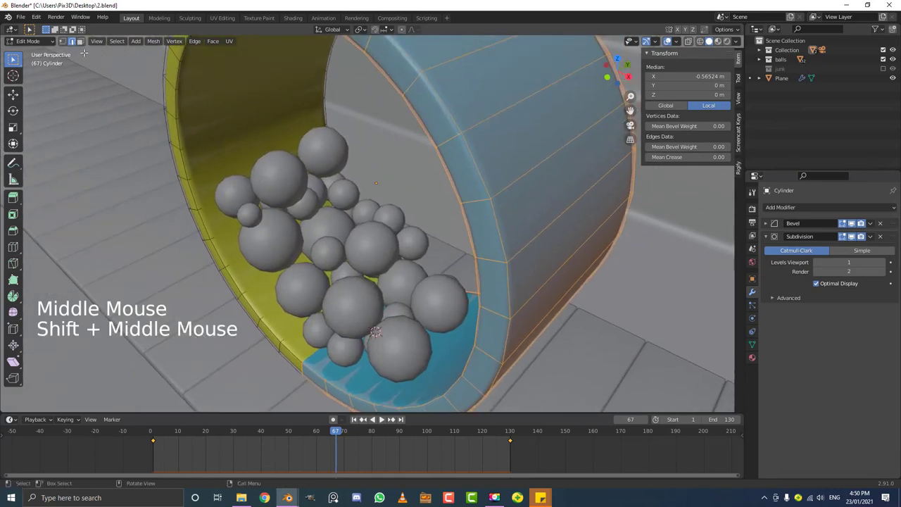
pyautogui.scroll(-3)
pyautogui.press('alt+a')
pyautogui.scroll(3)
pyautogui.press('ctrl+r')
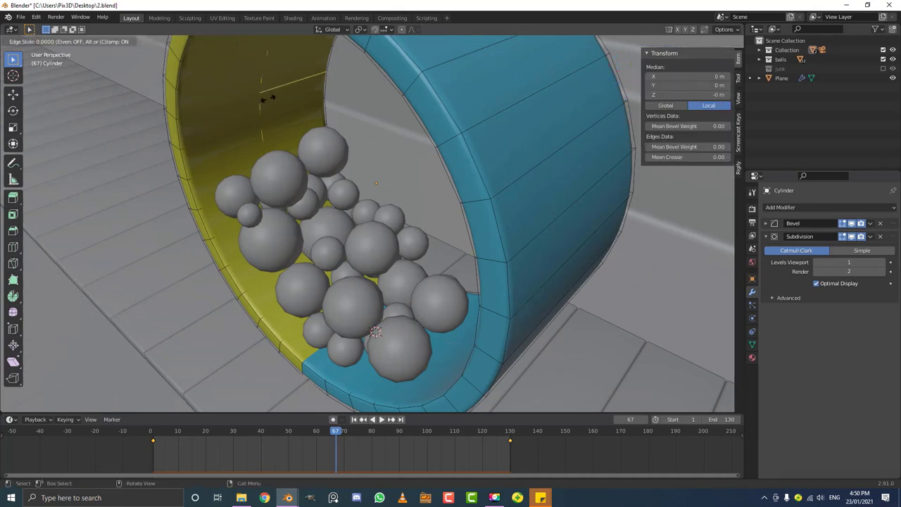
pyautogui.press('g')
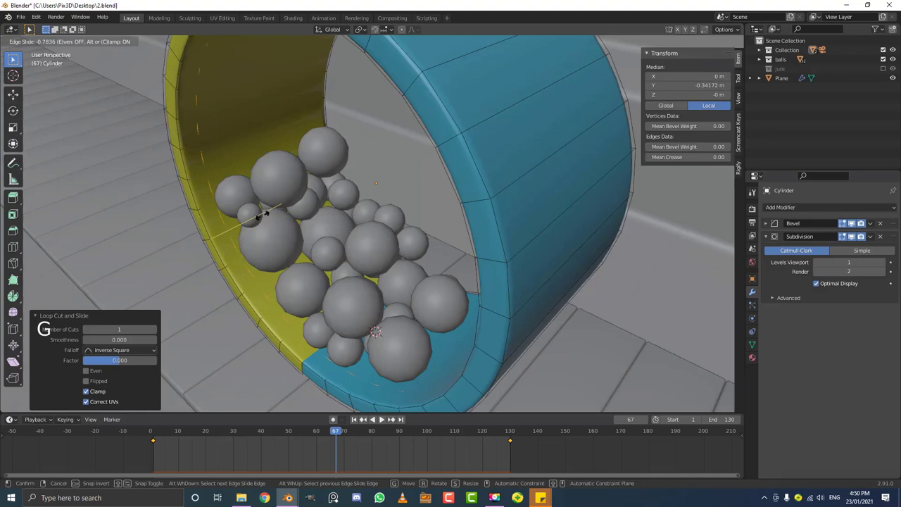
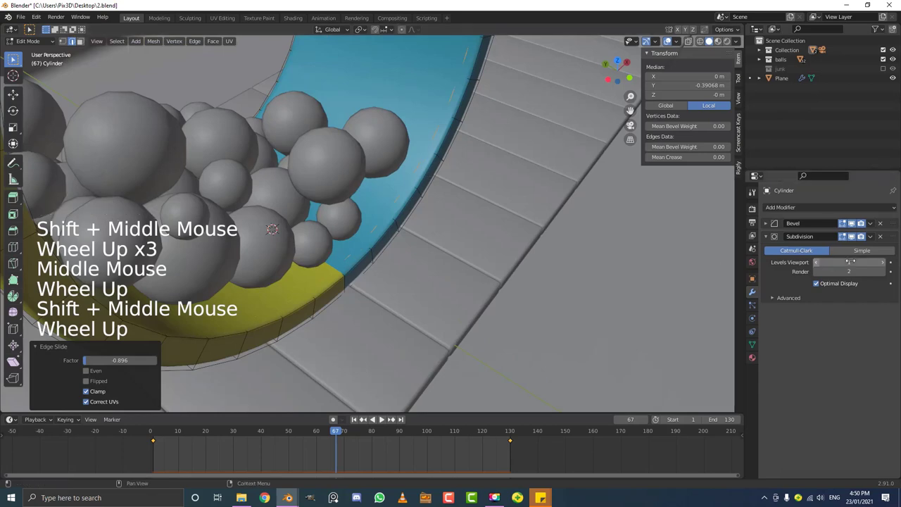
# Step: Bevel the rim edges into a thin strip and fatten the inner rim faces by about 0.076 m
pyautogui.scroll(-3)
pyautogui.press('z')
pyautogui.scroll(3)
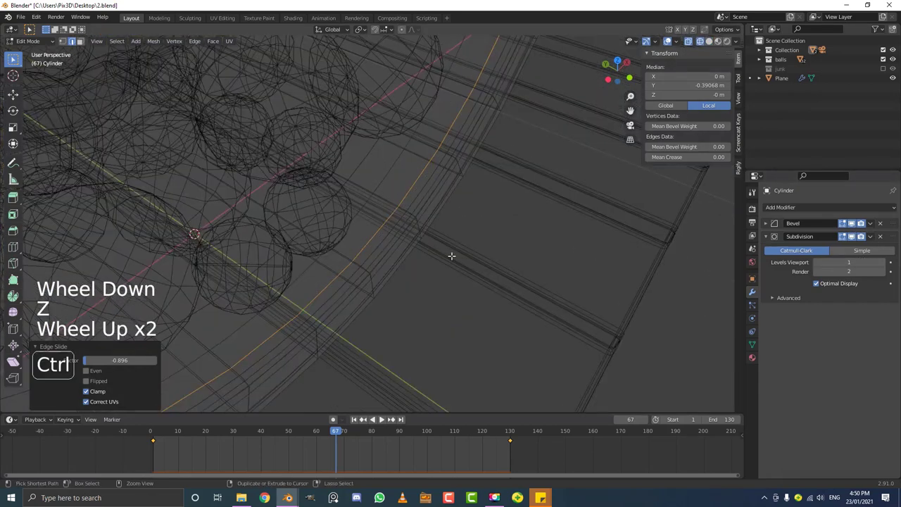
pyautogui.press('ctrl+b')
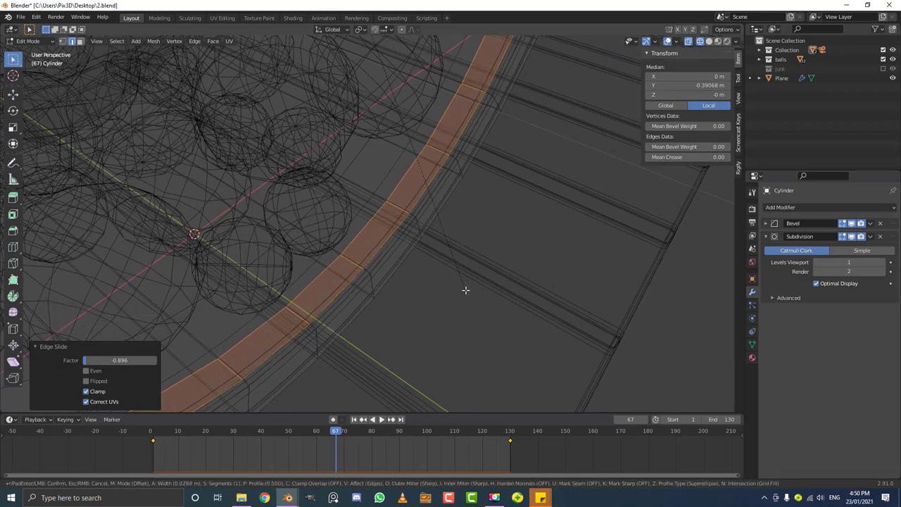
pyautogui.press('z')
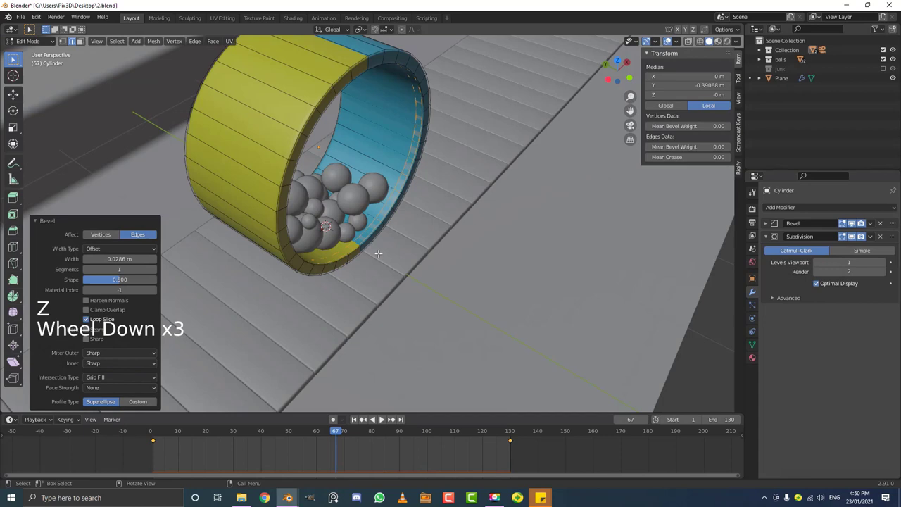
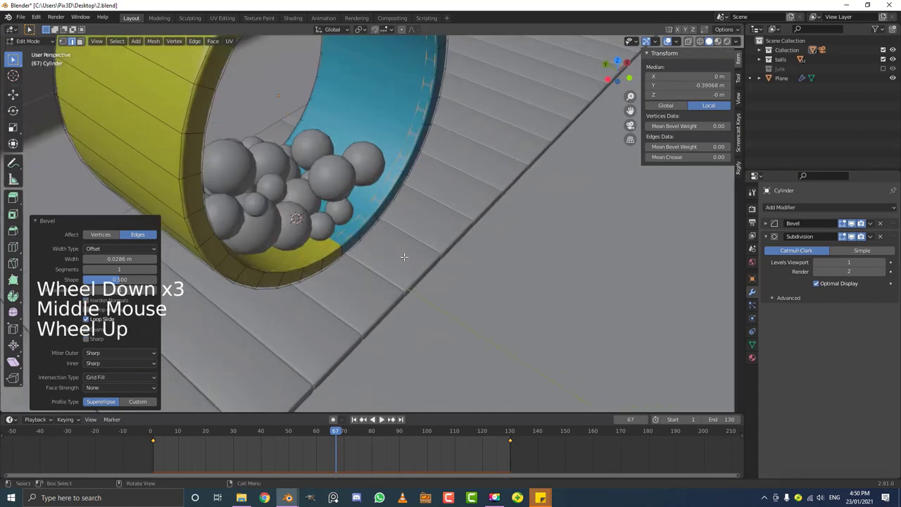
pyautogui.press('e')
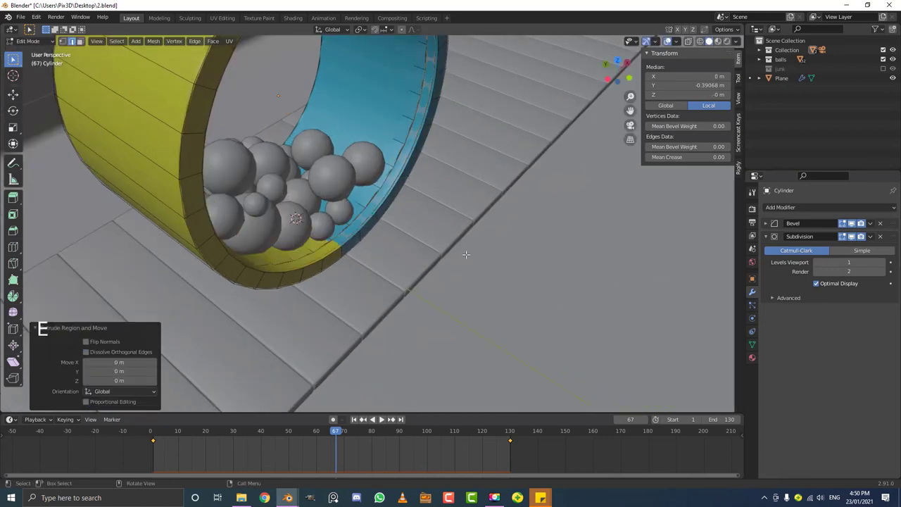
pyautogui.press('alt+s')
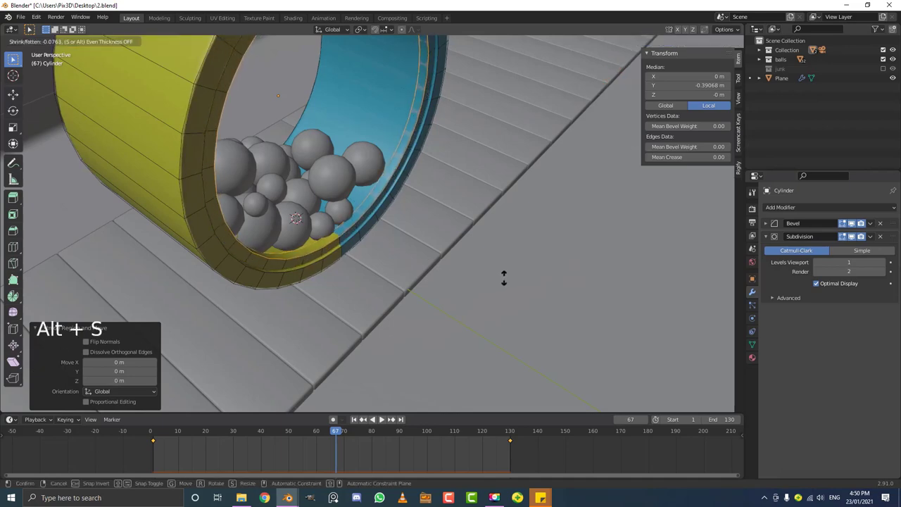
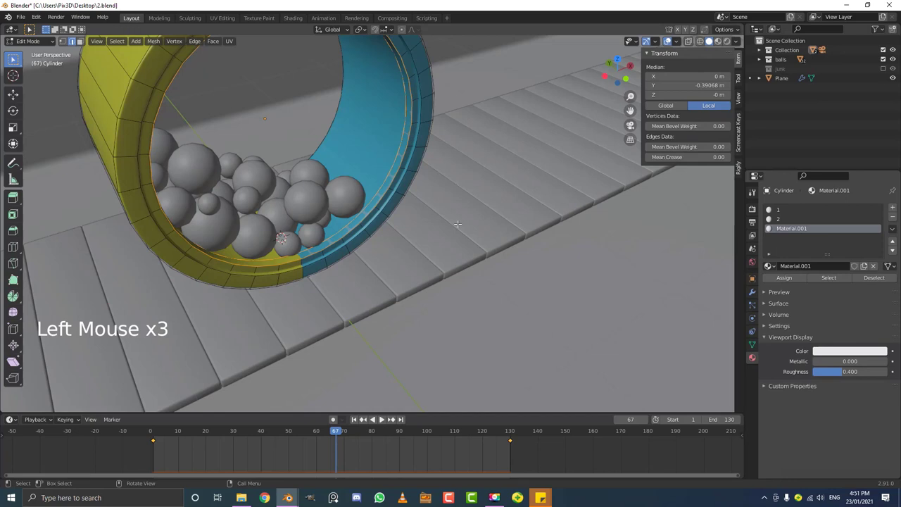
# Step: Grow the selection over the inner rim ring, push it inward, and assign it the 'metal' material
pyautogui.press('ctrl+KP_Add')
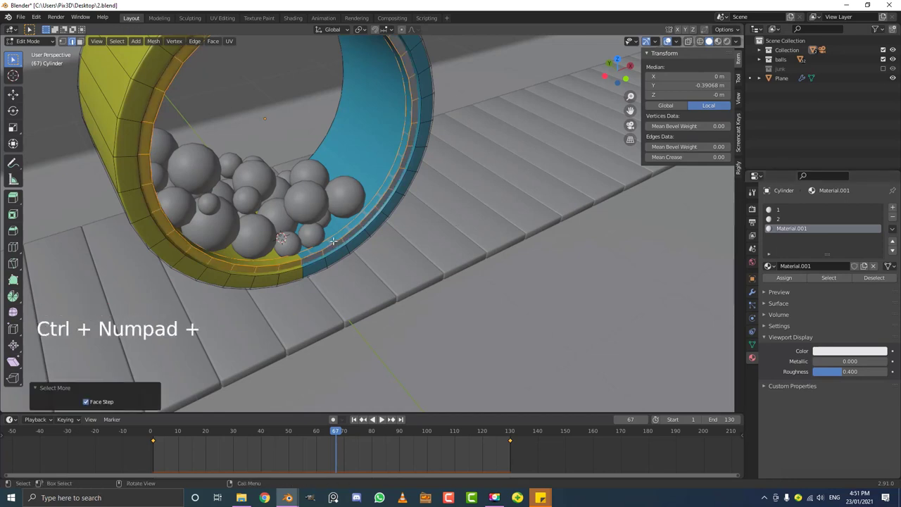
pyautogui.scroll(-3)
pyautogui.press('g')
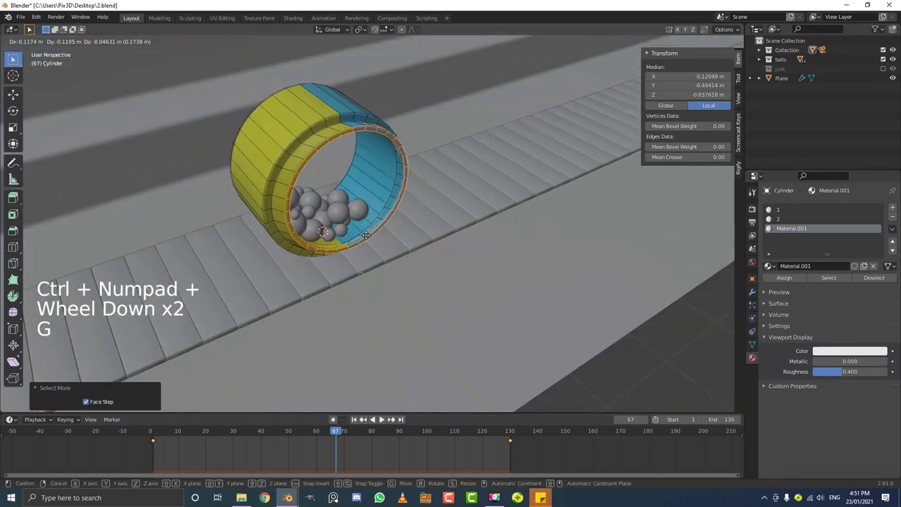
pyautogui.scroll(3)
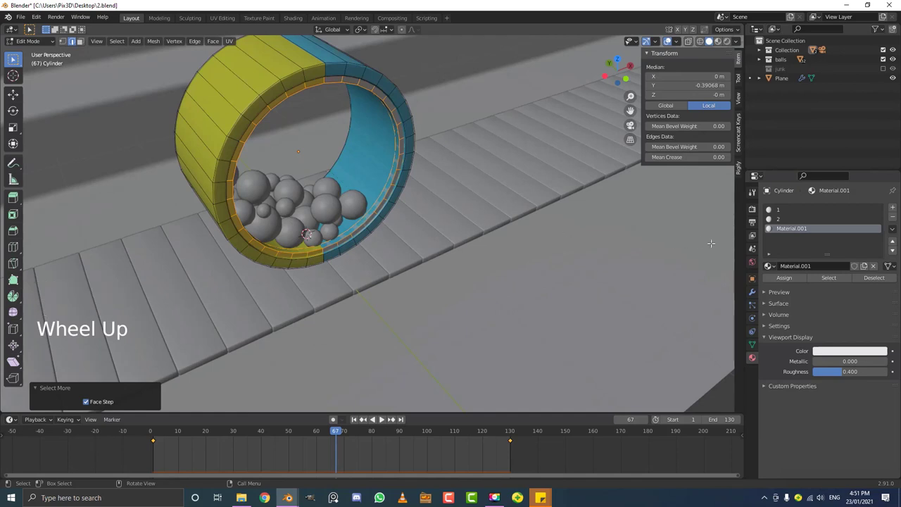
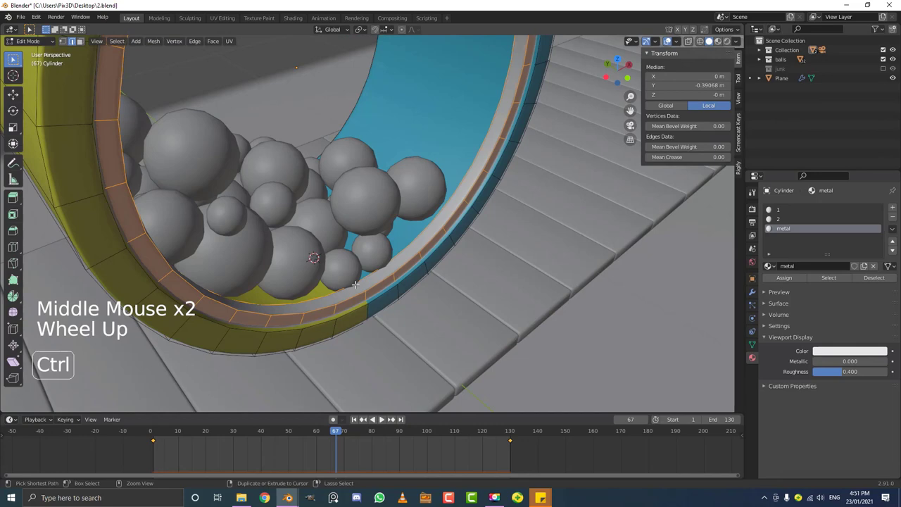
pyautogui.press('ctrl+KP_Subtract')
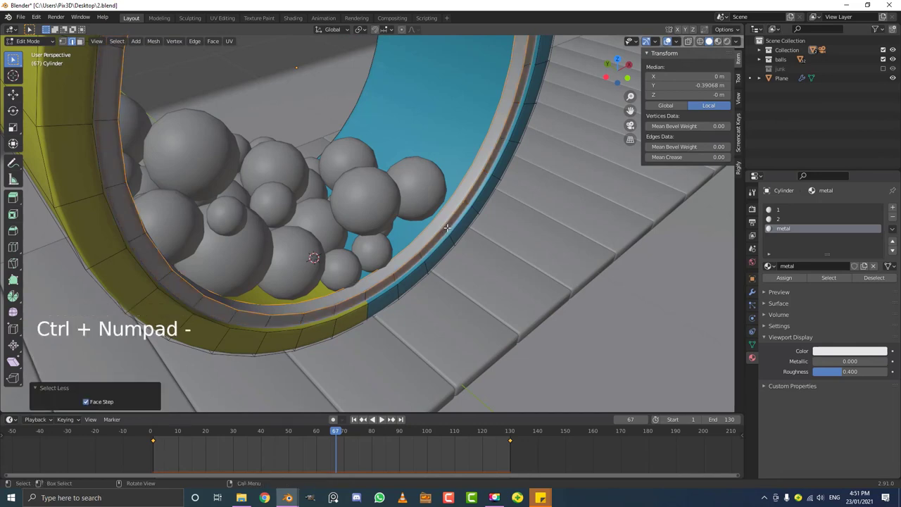
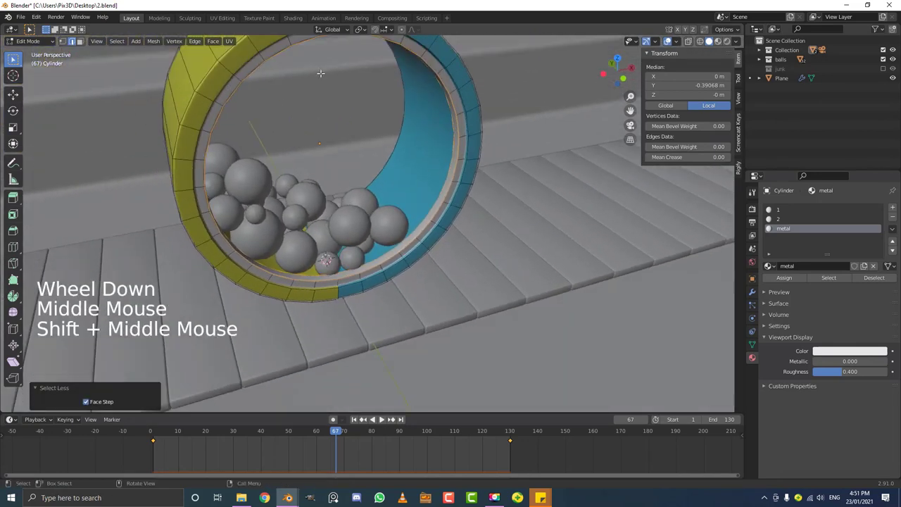
# Step: Scale the wheel's open side ring toward its centre (about 0.39) for the Key 1 shape
pyautogui.press('s')
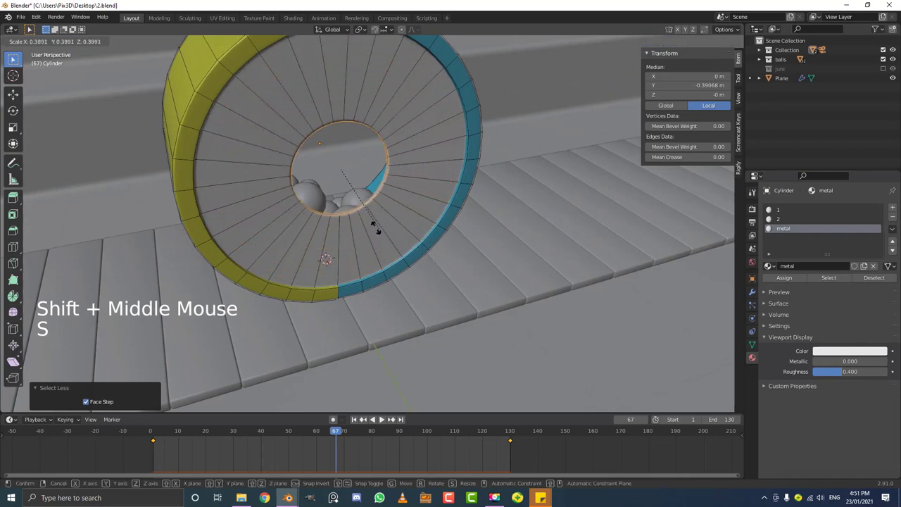
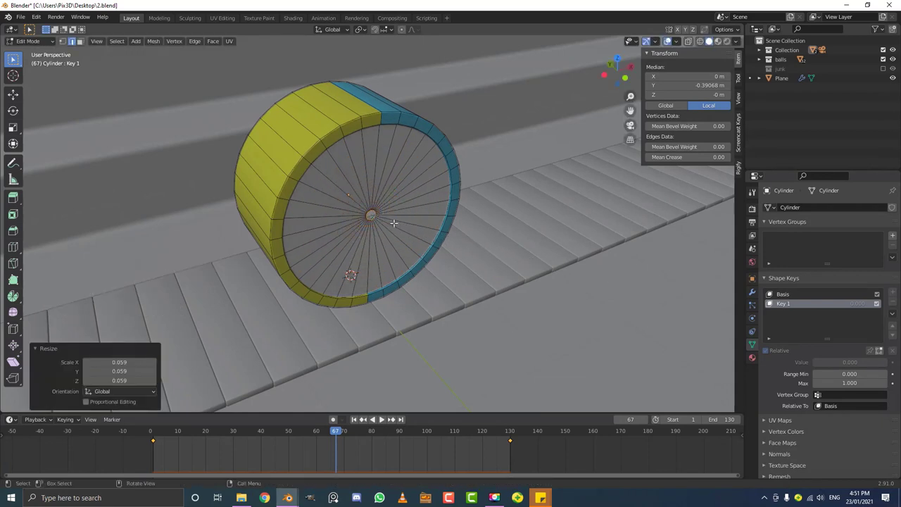
# Step: Leave Edit Mode and return to frame 1 with Key 1 closed at value 1.0
pyautogui.press('Tab')
pyautogui.scroll(3)
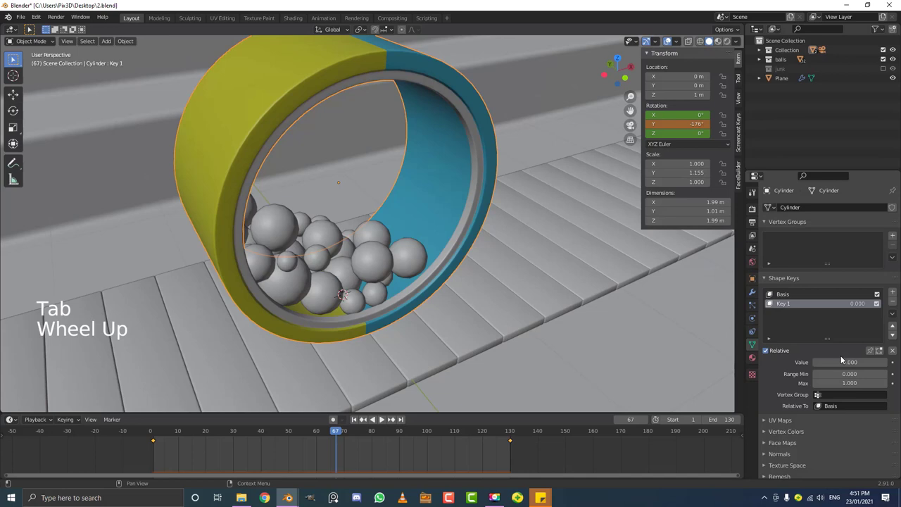
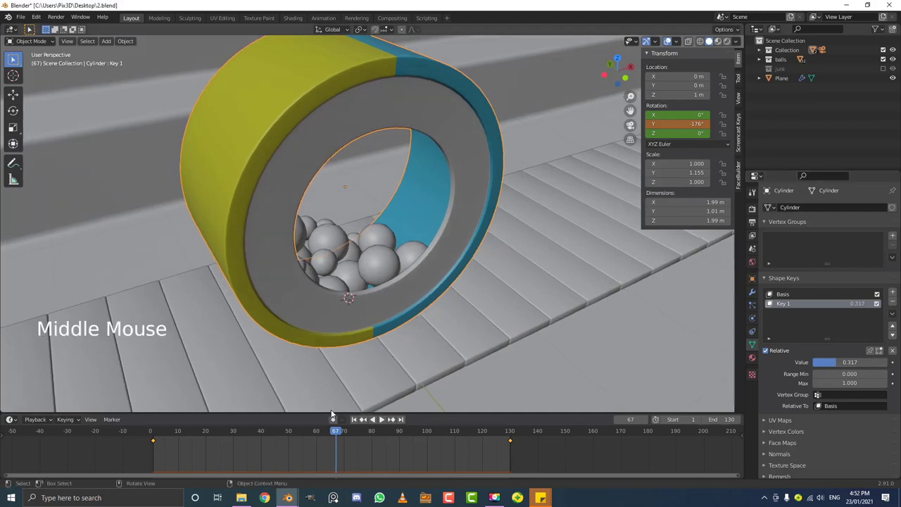
pyautogui.press('shift+Left')
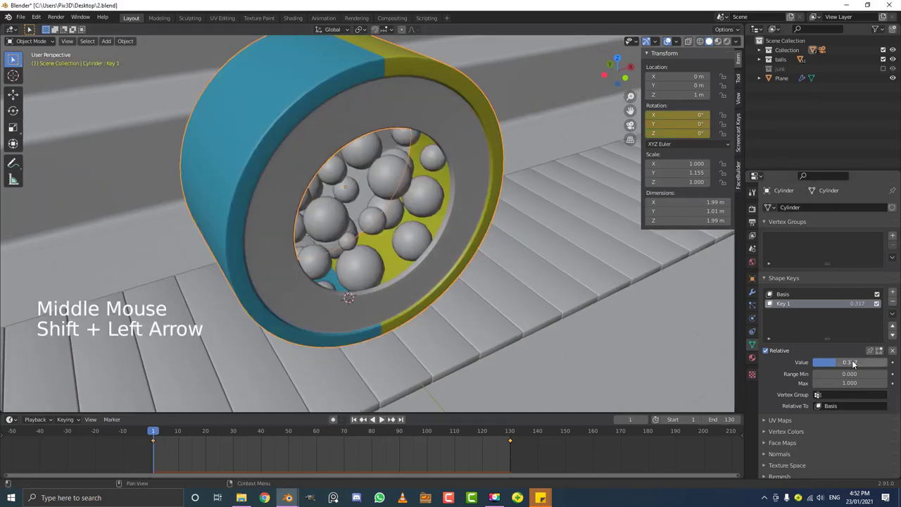
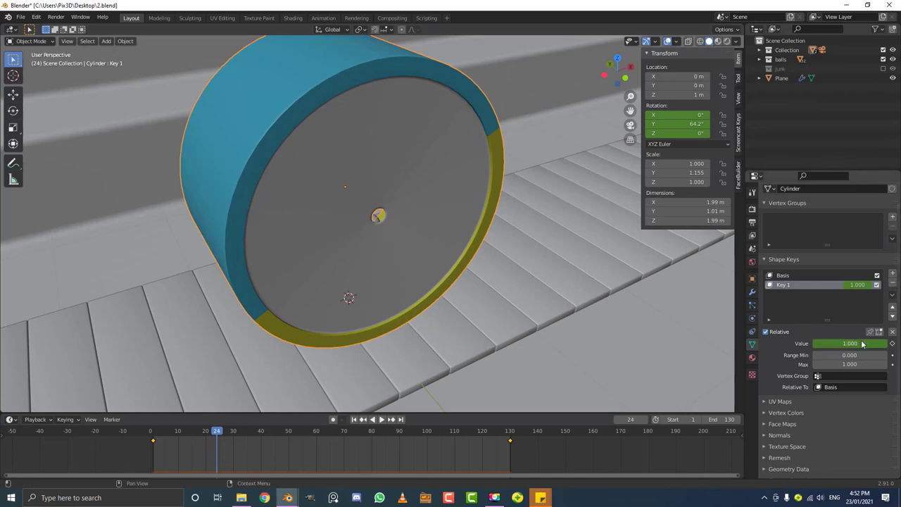
# Step: Keyframe Key 1 at 0.0 on frames 24 and 105, and at 1.0 on frame 130
pyautogui.click(381, 418)
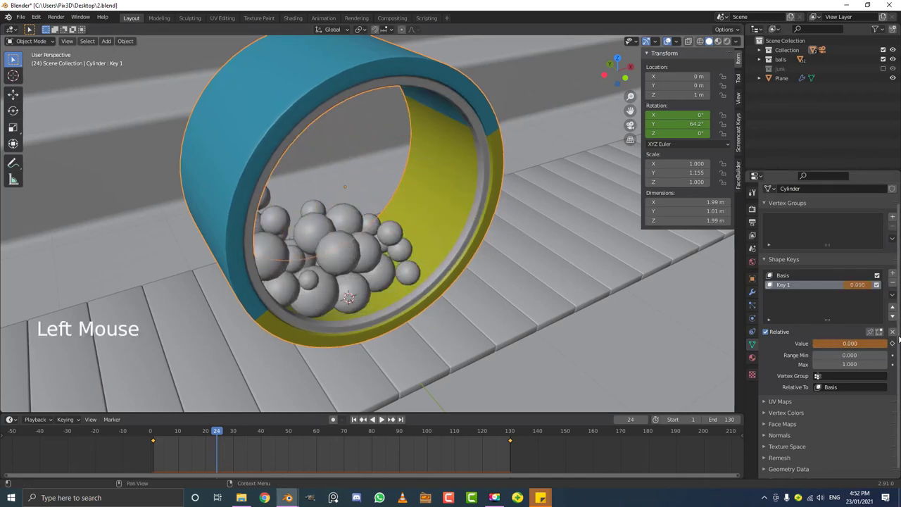
pyautogui.click(384, 418)
pyautogui.click(228, 429)
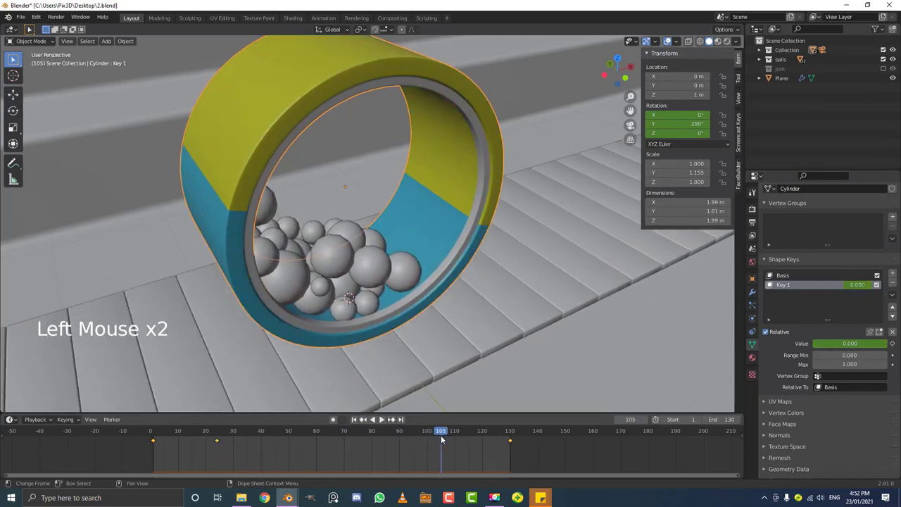
pyautogui.click(896, 346)
pyautogui.click(465, 434)
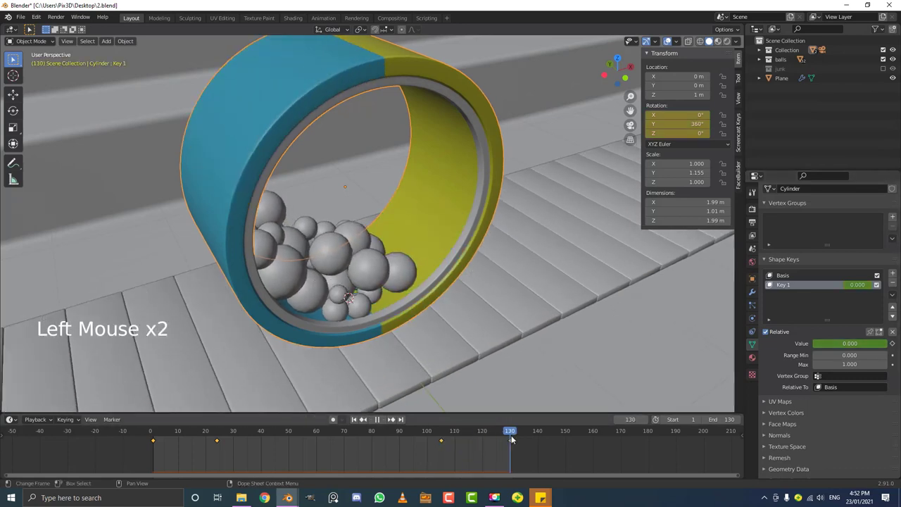
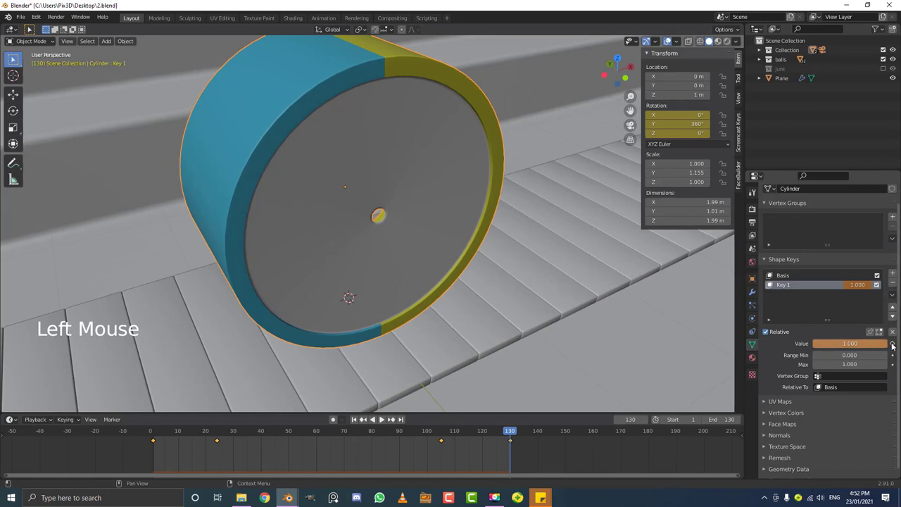
pyautogui.click(896, 344)
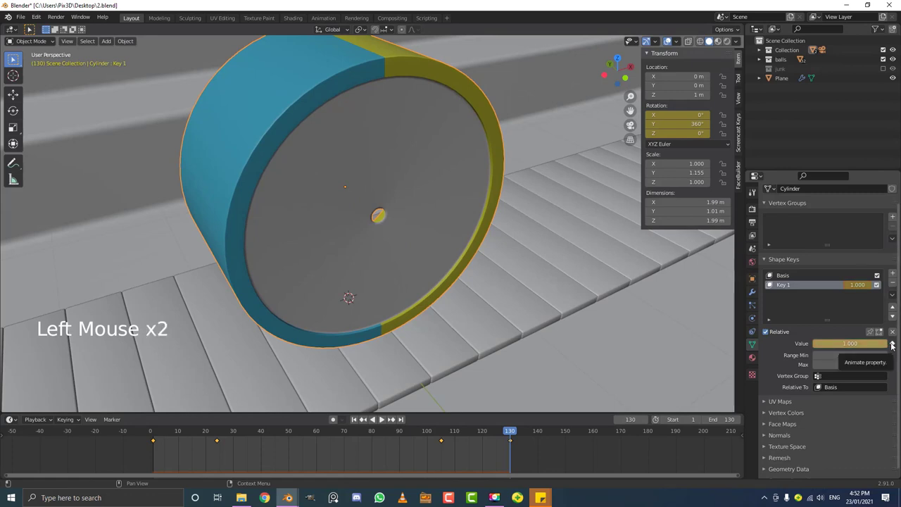
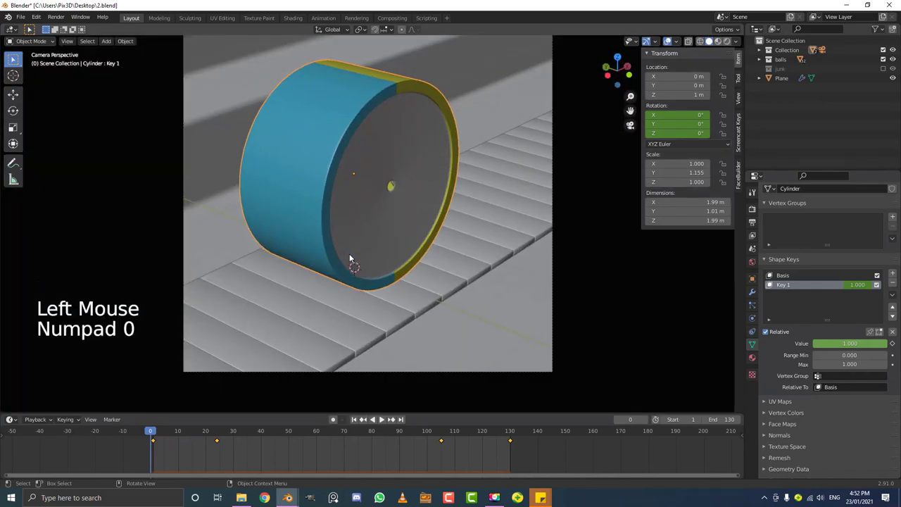
# Step: Play the wheel animation from the camera view, stop, and replay it
pyautogui.press('space')
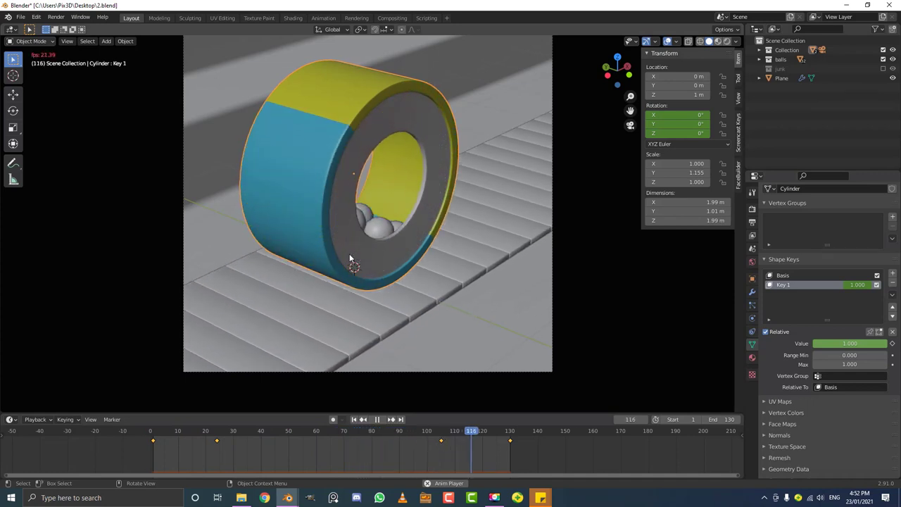
pyautogui.press('space')
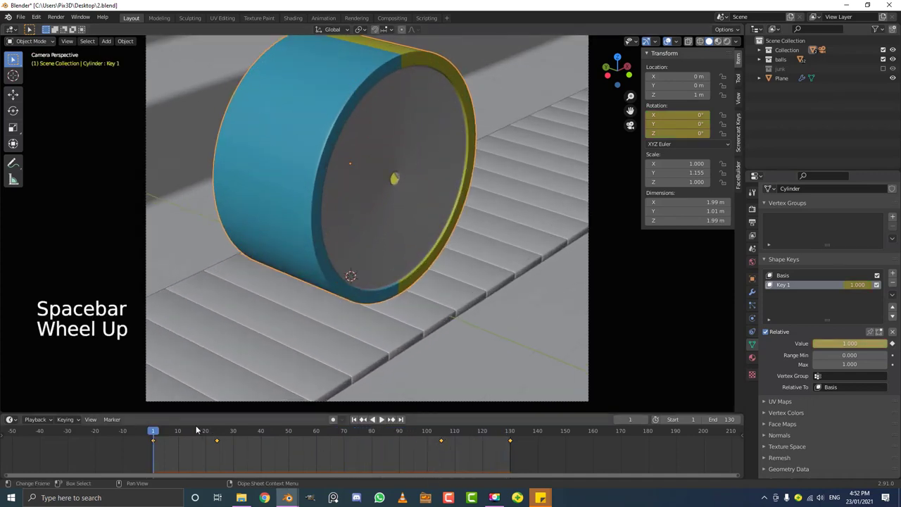
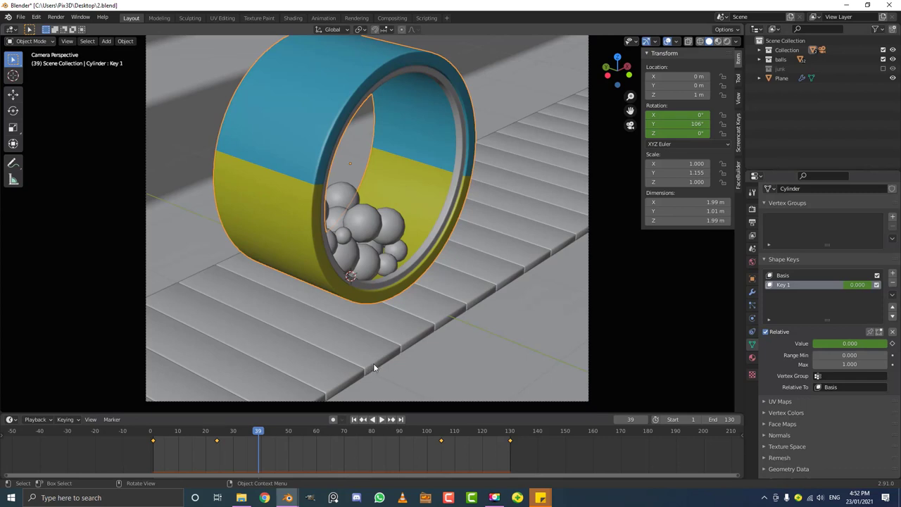
pyautogui.click(215, 430)
pyautogui.press('space')
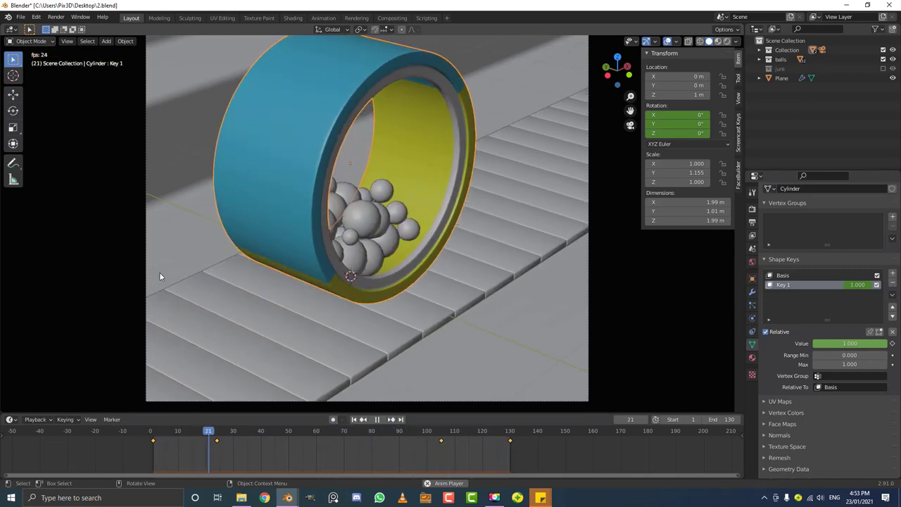
# Step: Orbit the room scene and bring up the add list to choose a light
pyautogui.scroll(-3)
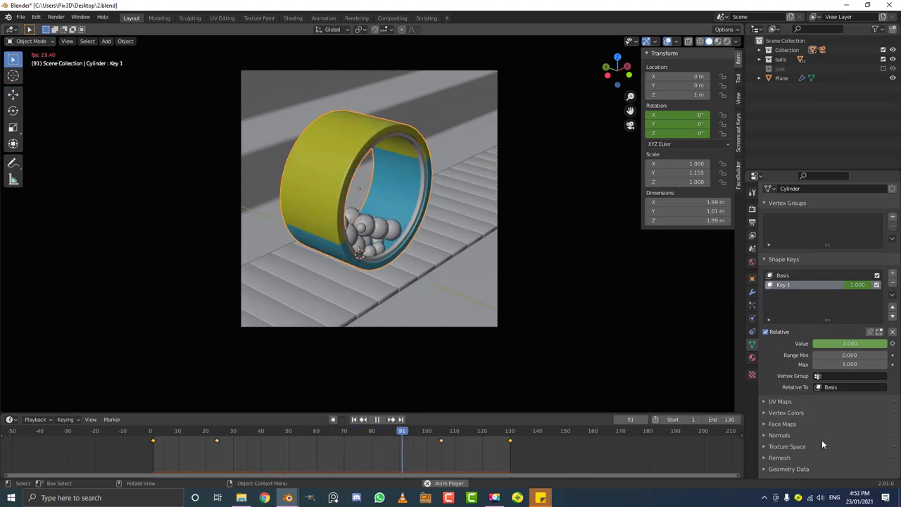
pyautogui.middleClick(405, 245)
pyautogui.scroll(-3)
pyautogui.middleClick(428, 247)
pyautogui.scroll(3)
pyautogui.press('alt+a')
# Step: Add an area light, raise it, stretch it about 4× along X and set its power to 170 W
pyautogui.middleClick(266, 252)
pyautogui.press('shift+a')
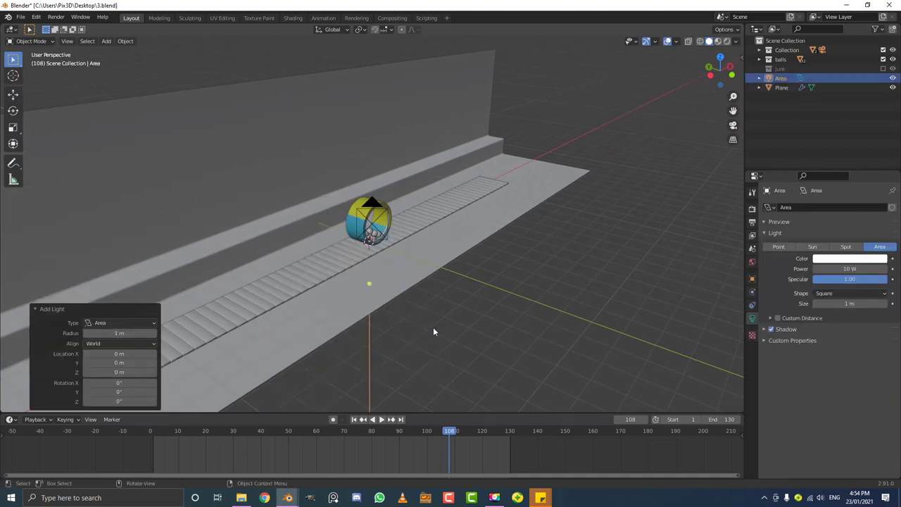
pyautogui.press('g')
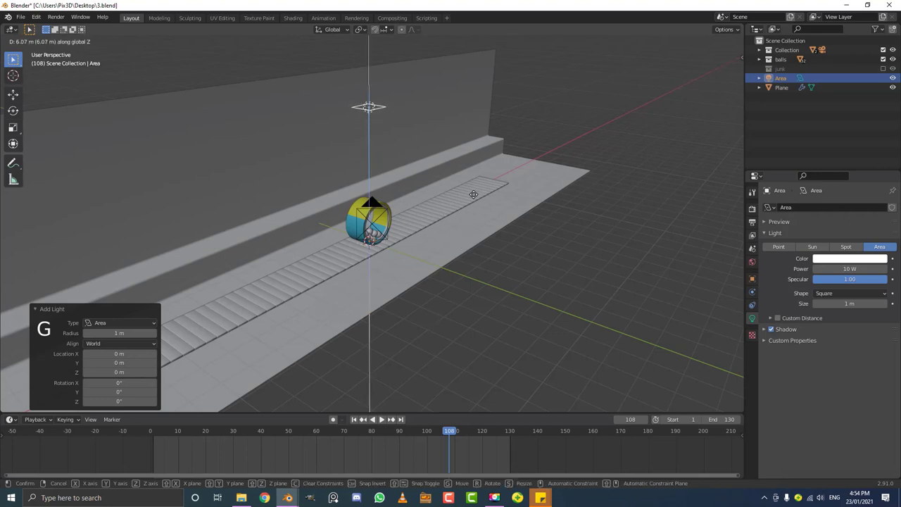
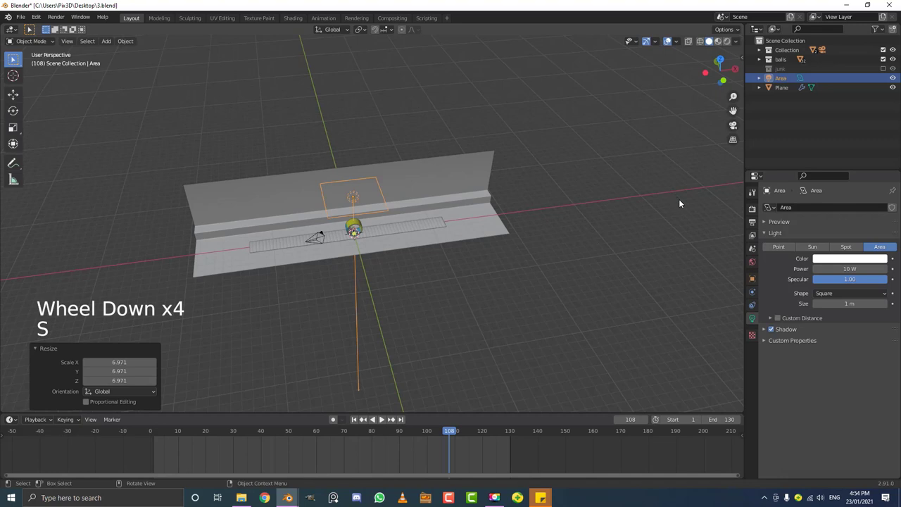
pyautogui.press('s')
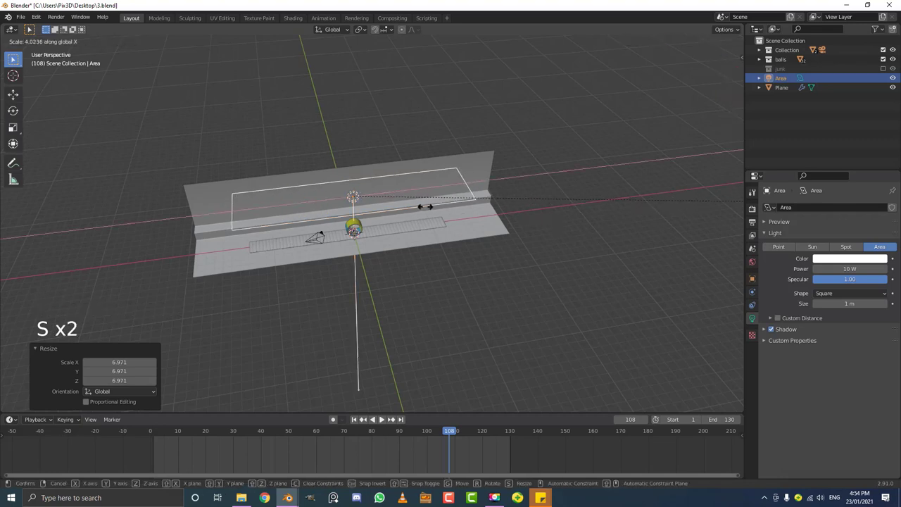
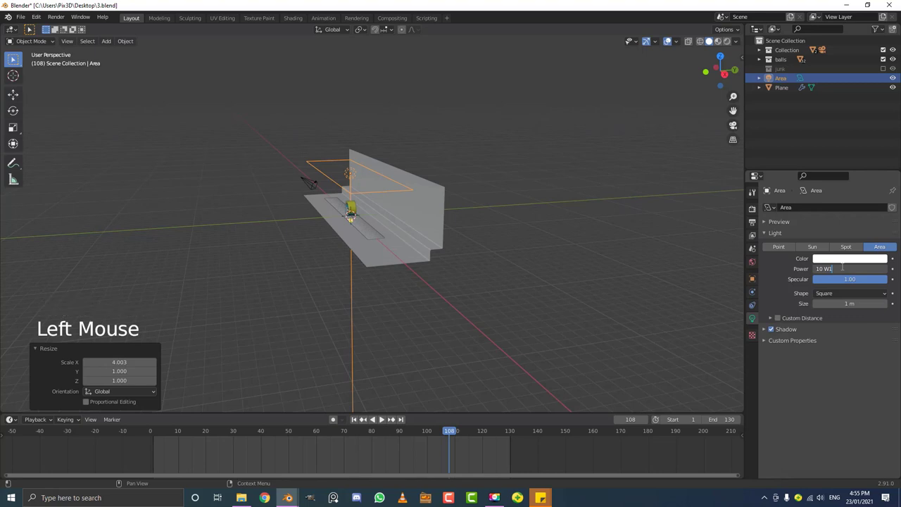
# Step: Duplicate the area light as Area.001
pyautogui.scroll(3)
pyautogui.middleClick(442, 227)
pyautogui.press('KP_3')
pyautogui.scroll(3)
# Step: Place Area.001 near the camera rotated toward the wheel and duplicate it as a third light
pyautogui.press('shift+d')
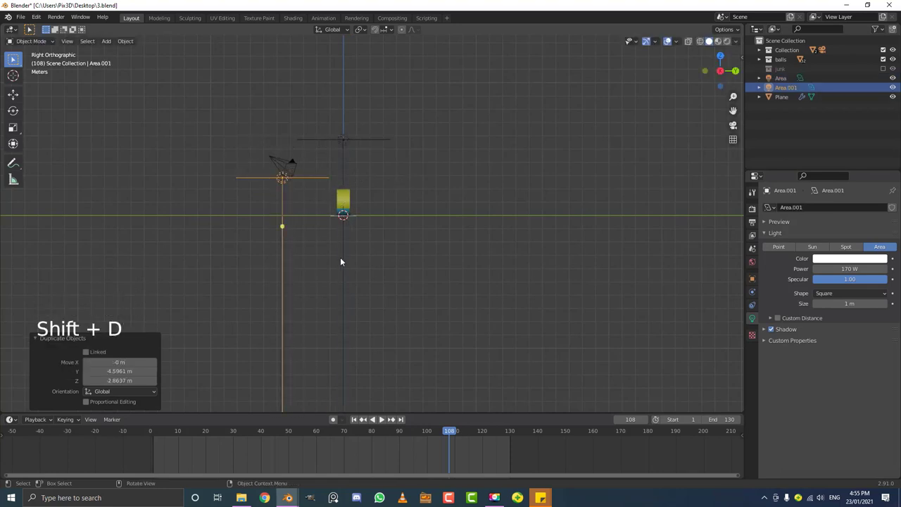
pyautogui.press('r')
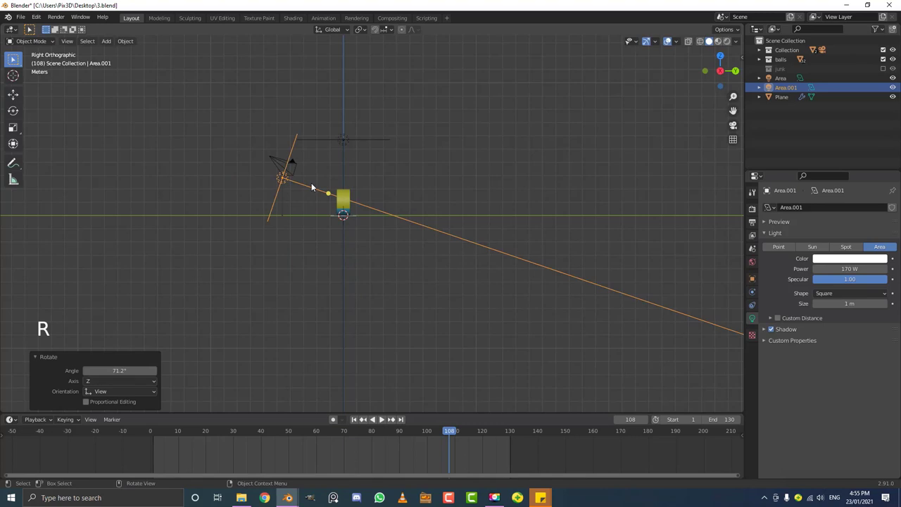
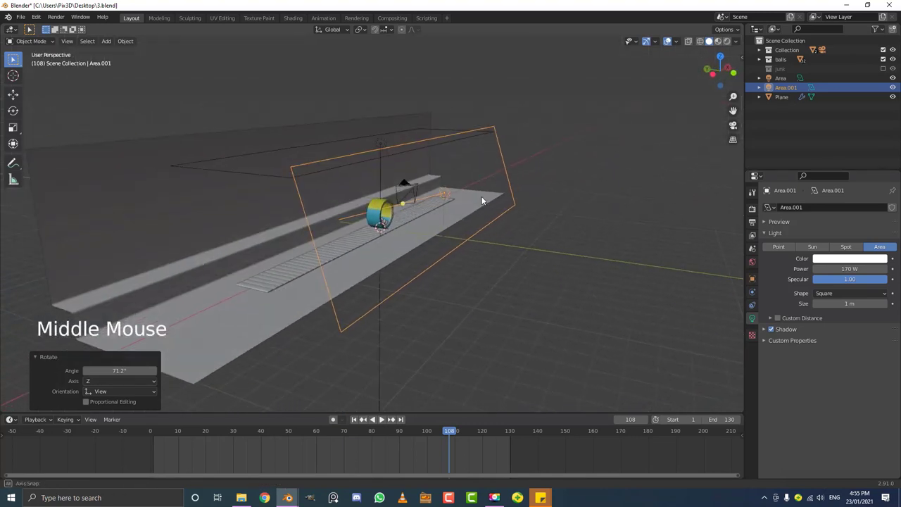
pyautogui.press('shift+d')
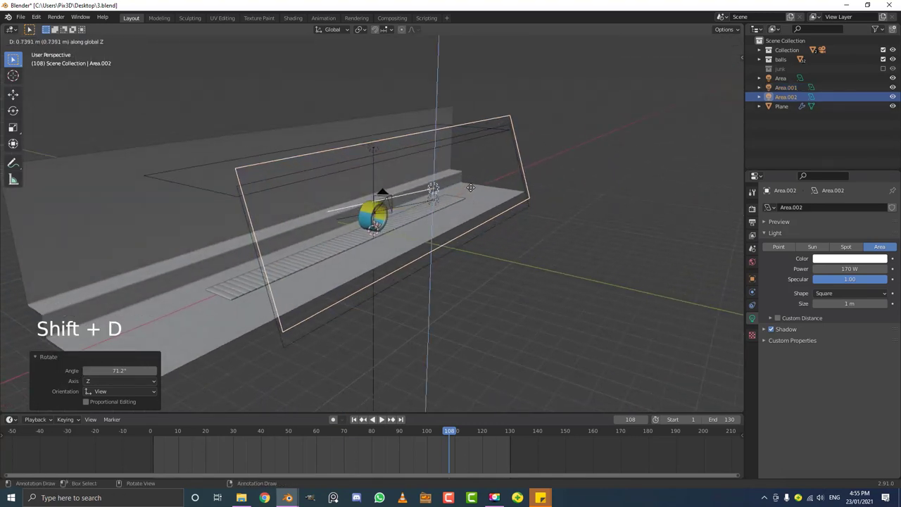
pyautogui.click(475, 181)
# Step: Shrink Area.002 to about 0.35 scale, raise it, and check the lighting through the camera
pyautogui.press('s')
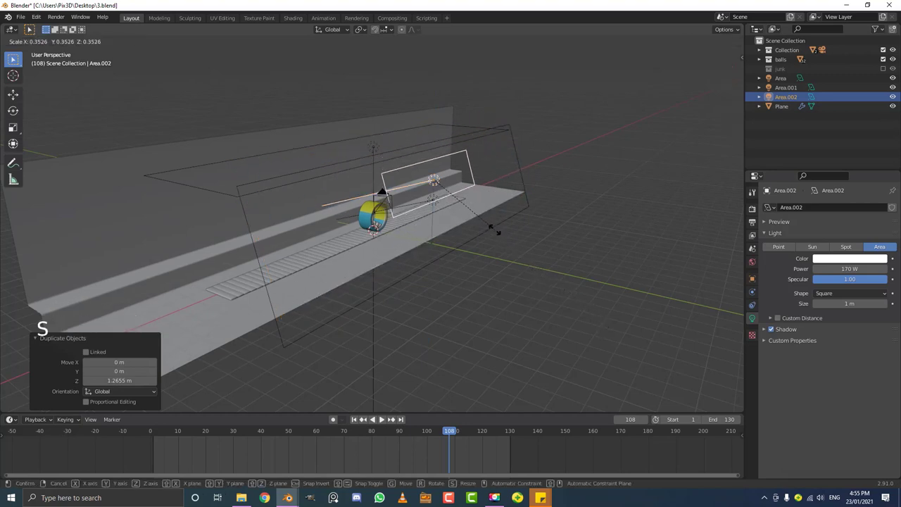
pyautogui.press('g')
pyautogui.scroll(3)
pyautogui.middleClick(570, 256)
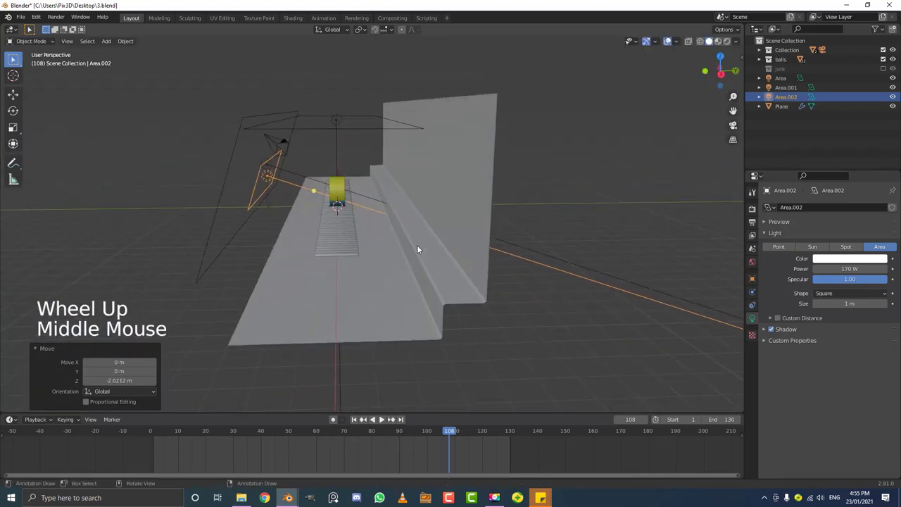
pyautogui.press('KP_0')
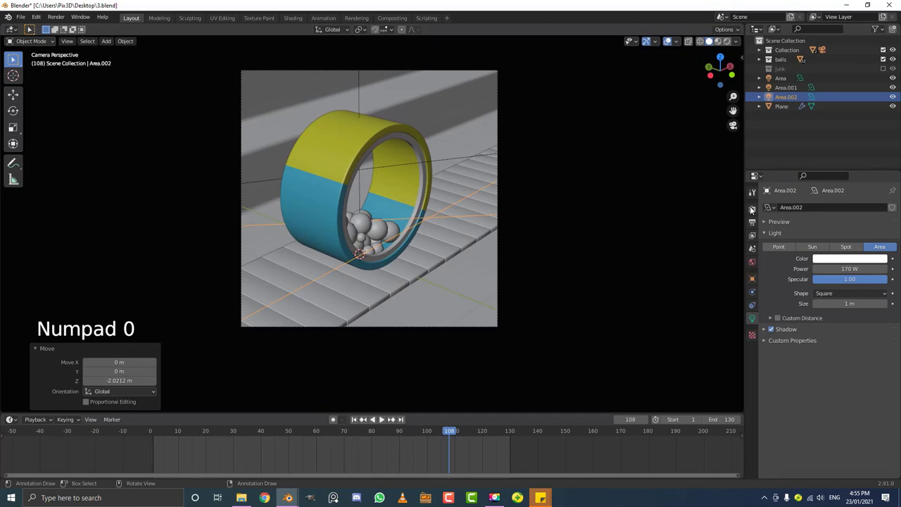
# Step: Preview the wheel, balls and floor materials in rendered shading from the camera view
pyautogui.click(761, 211)
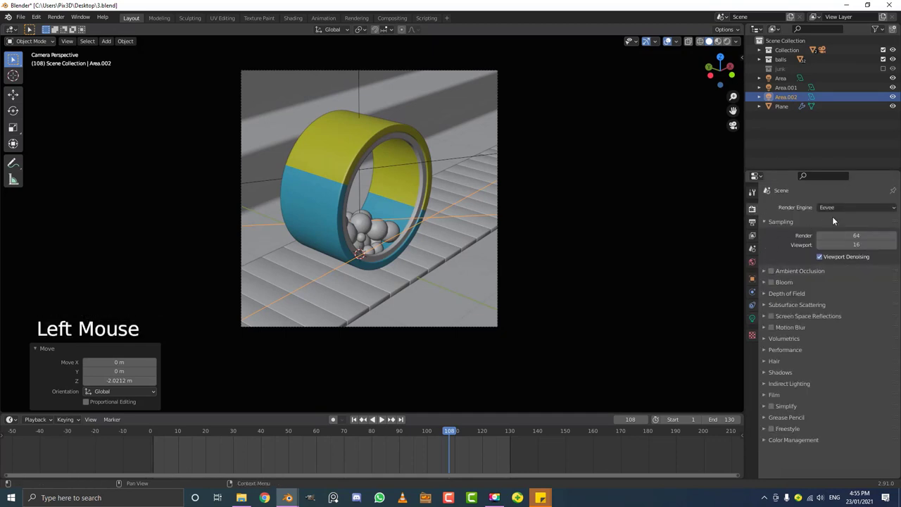
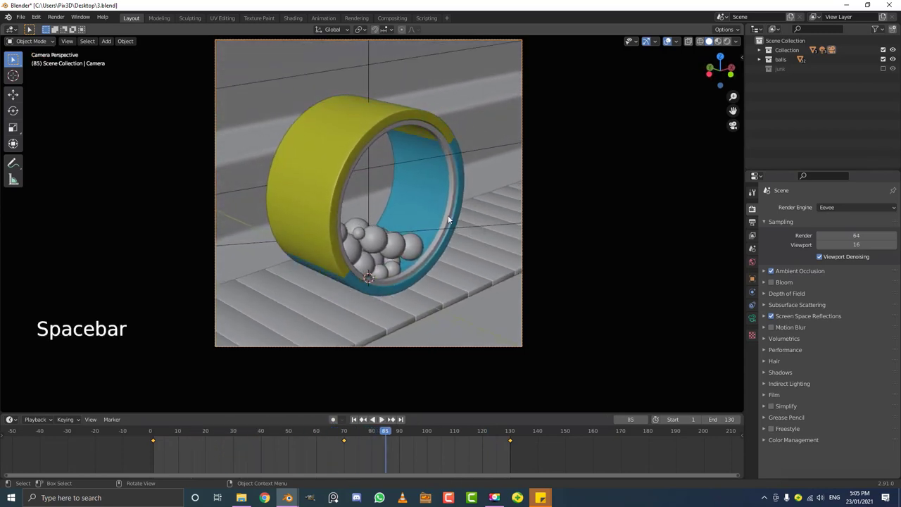
pyautogui.press('z')
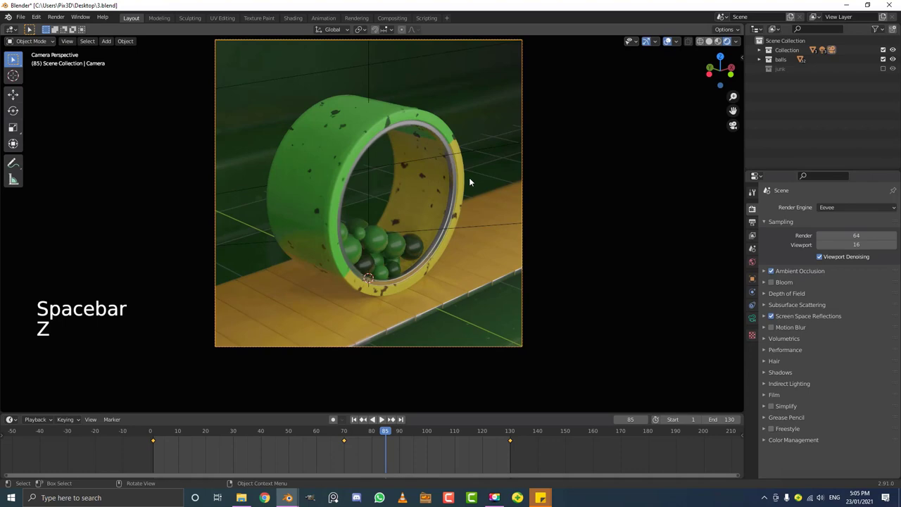
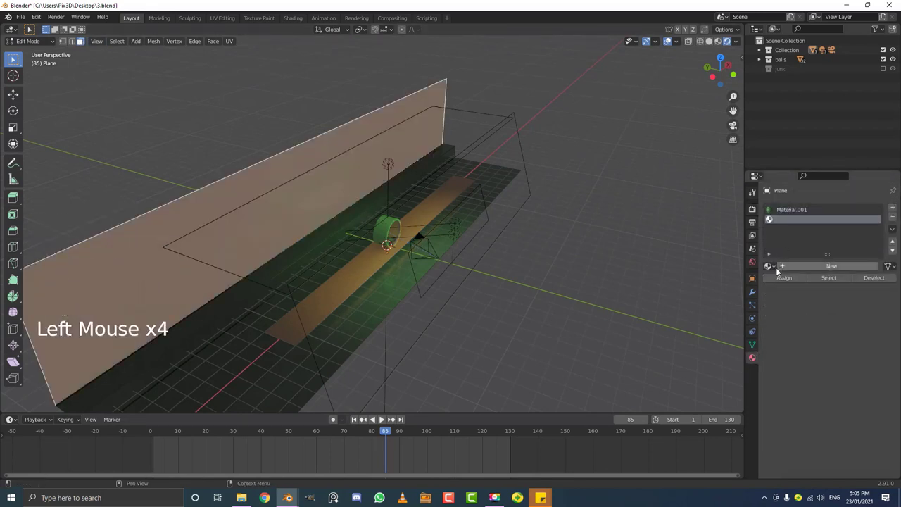
# Step: Assign the existing 'belt' material to the plane's second slot and return to solid shading
pyautogui.click(774, 271)
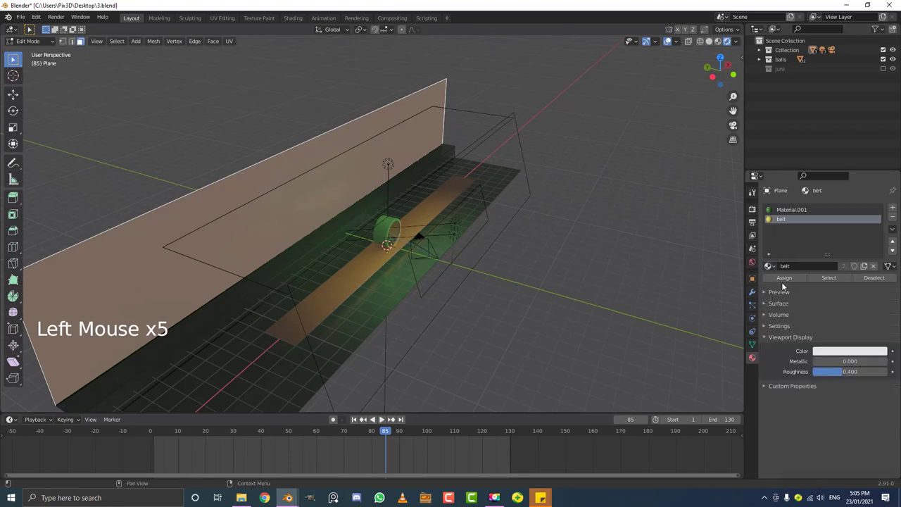
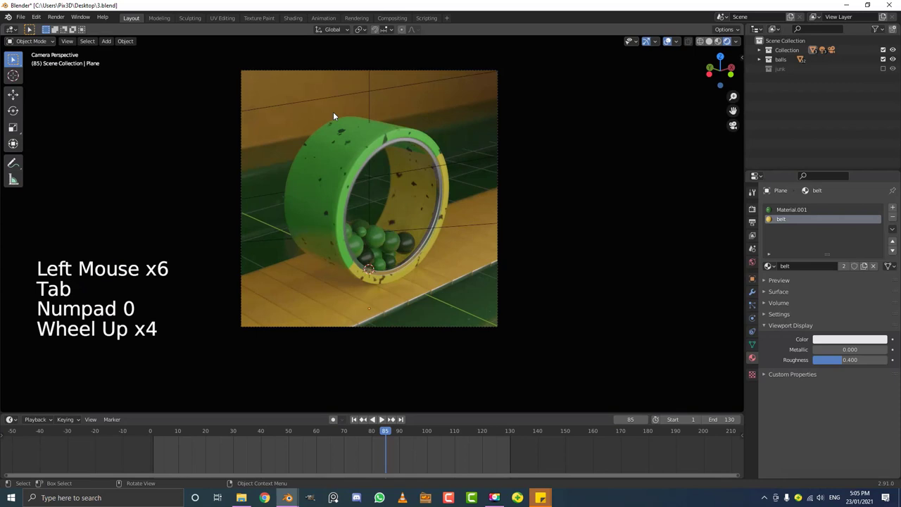
pyautogui.scroll(3)
pyautogui.press('z')
pyautogui.scroll(-3)
pyautogui.middleClick(411, 162)
pyautogui.scroll(3)
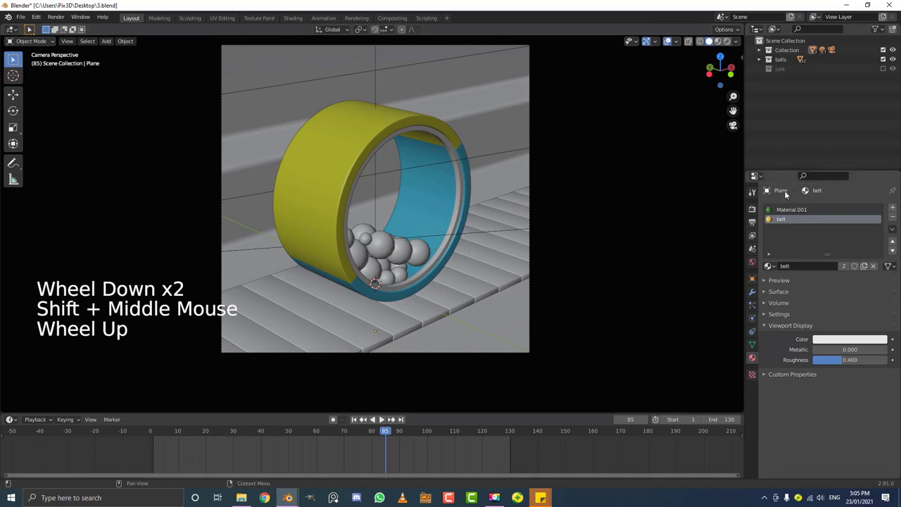
# Step: Send render output to the Desktop folder as FFmpeg video
pyautogui.click(761, 223)
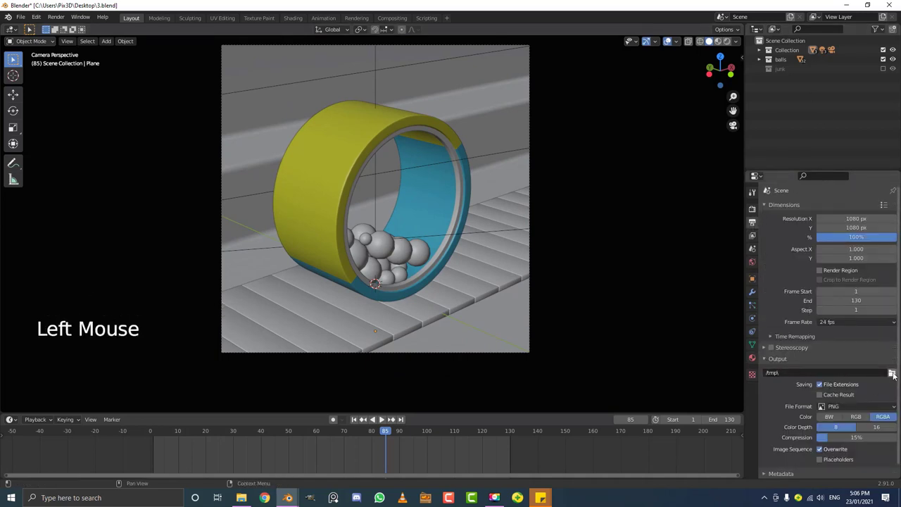
pyautogui.click(895, 378)
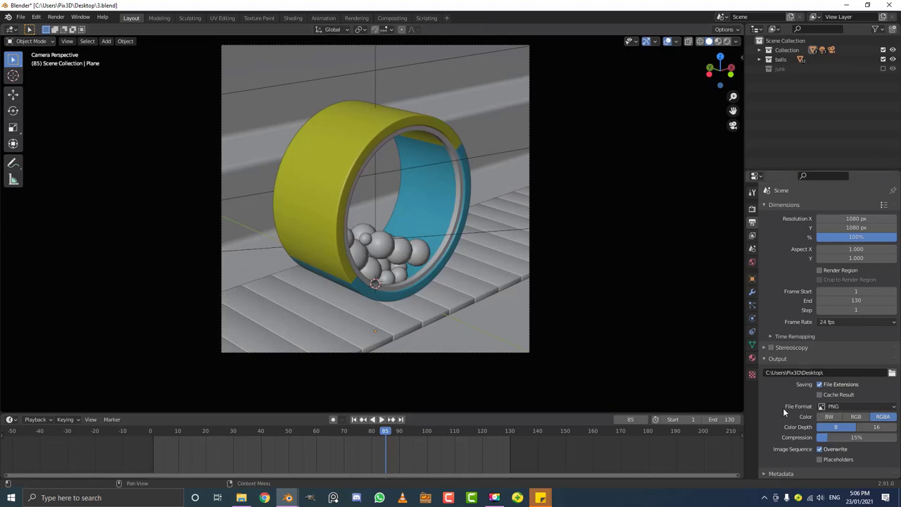
pyautogui.click(853, 407)
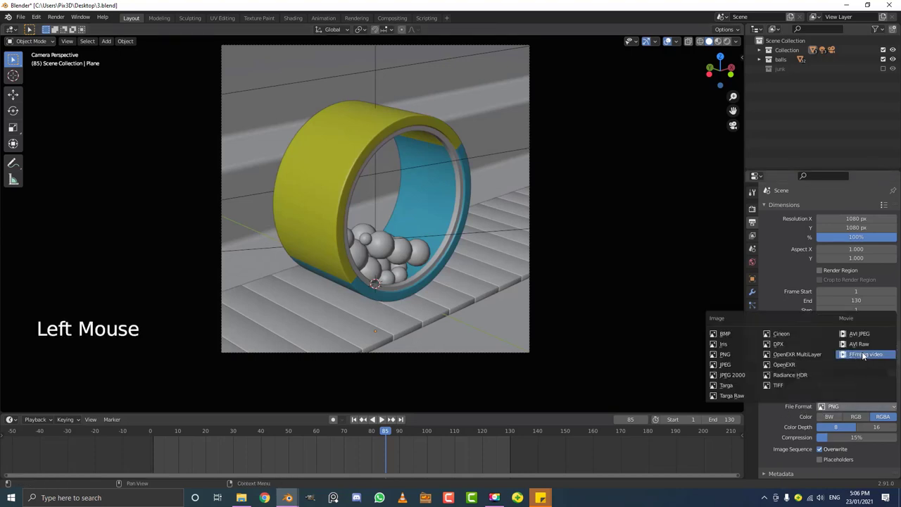
pyautogui.click(784, 432)
# Step: Set the video encoding container to MPEG-4 with H.264 codec
pyautogui.scroll(-3)
pyautogui.click(835, 373)
pyautogui.scroll(-3)
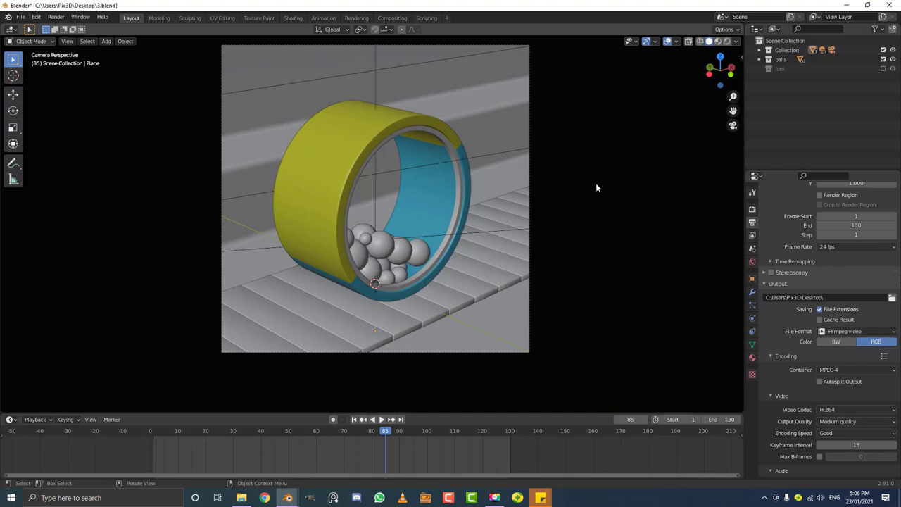
# Step: Save 3.blend and bring up the Render menu to start the animation render
pyautogui.press('ctrl+s')
pyautogui.press('ctrl+s')
pyautogui.press('ctrl+s')
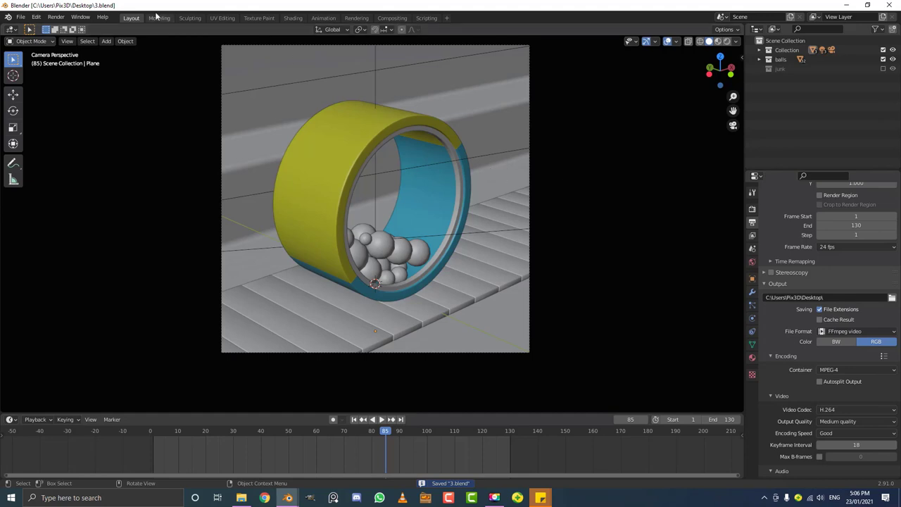
pyautogui.click(66, 17)
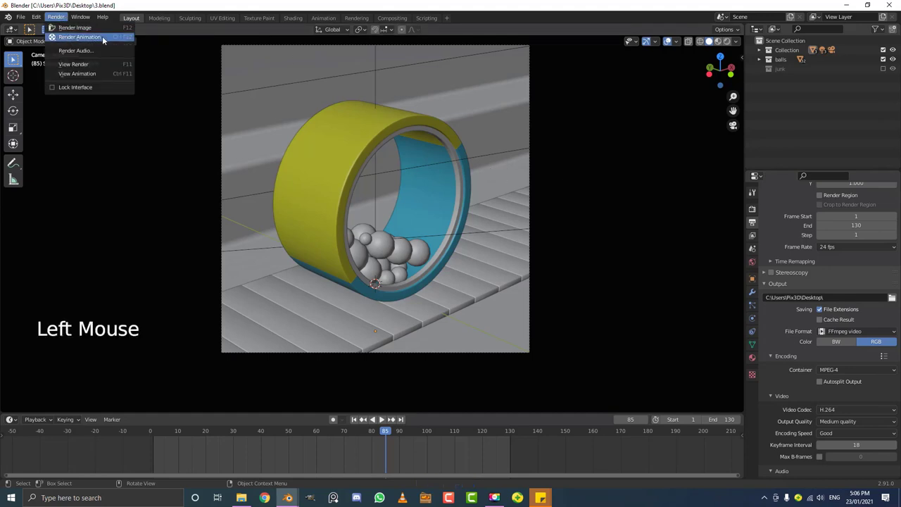